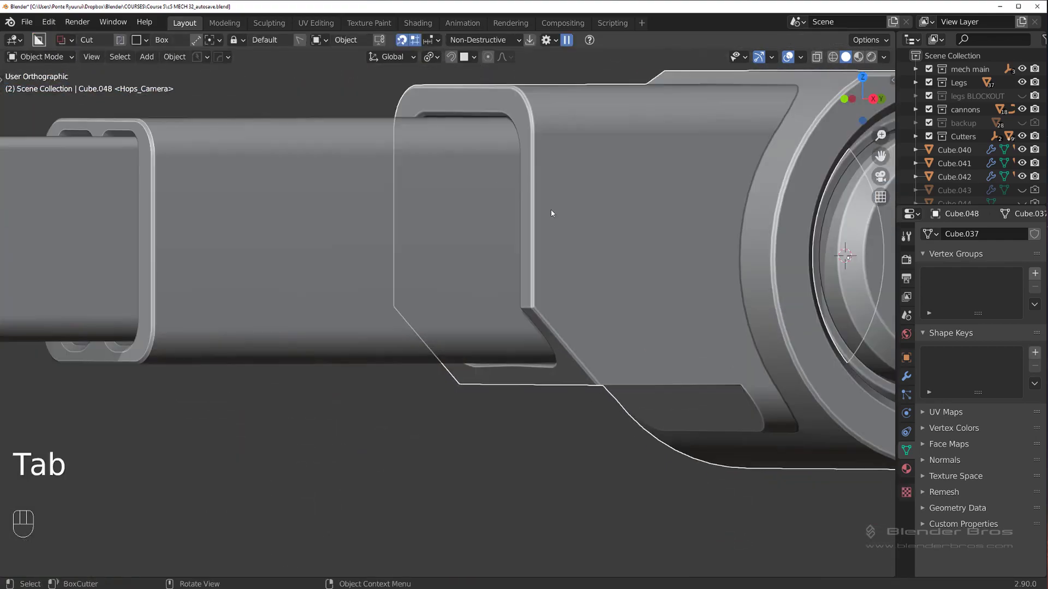
# Bevel the housing side plate's outer corner edge with several segments to round it off
pyautogui.moveTo(562, 268); pyautogui.dragTo(531, 249)
pyautogui.click(569, 259)
pyautogui.click(447, 267)
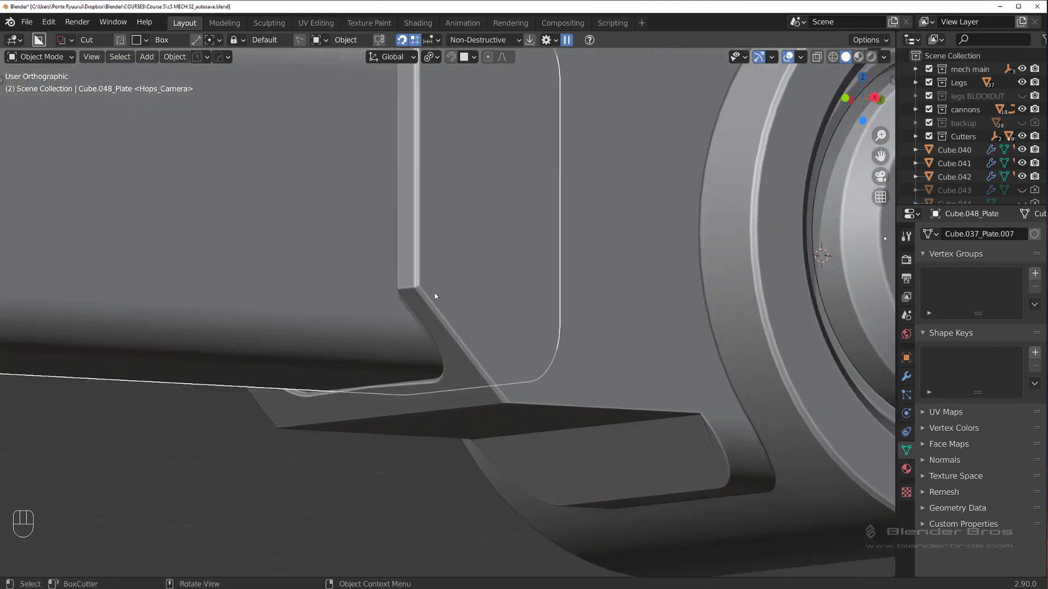
pyautogui.press('Tab')
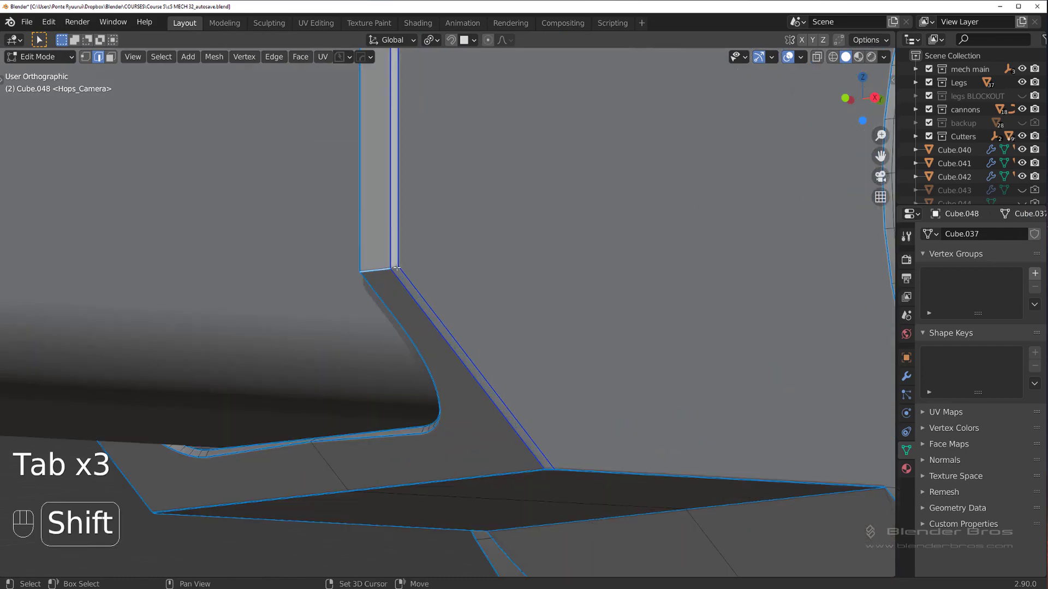
pyautogui.press('ctrl+b')
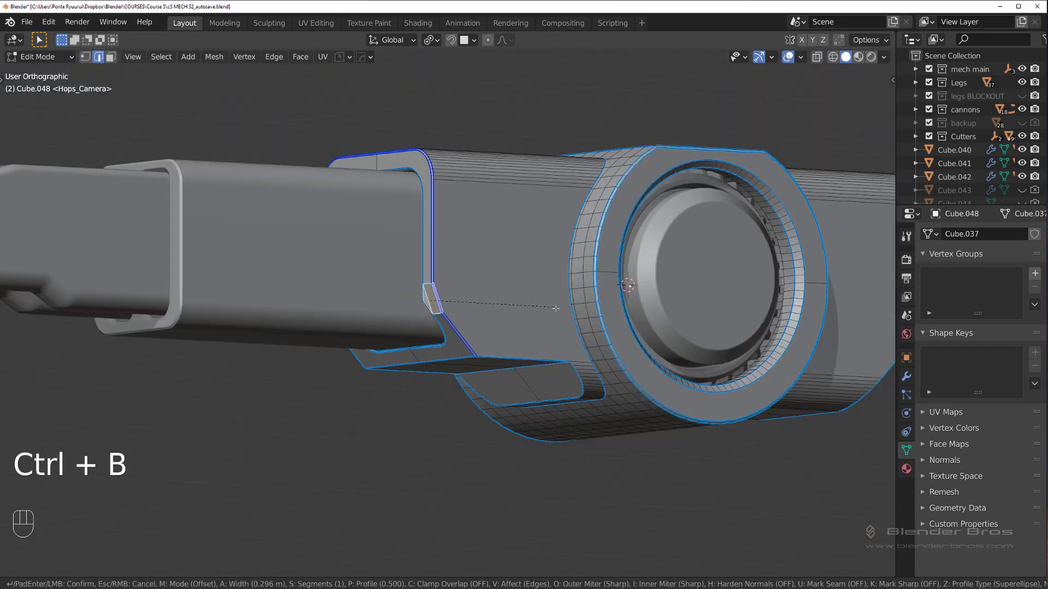
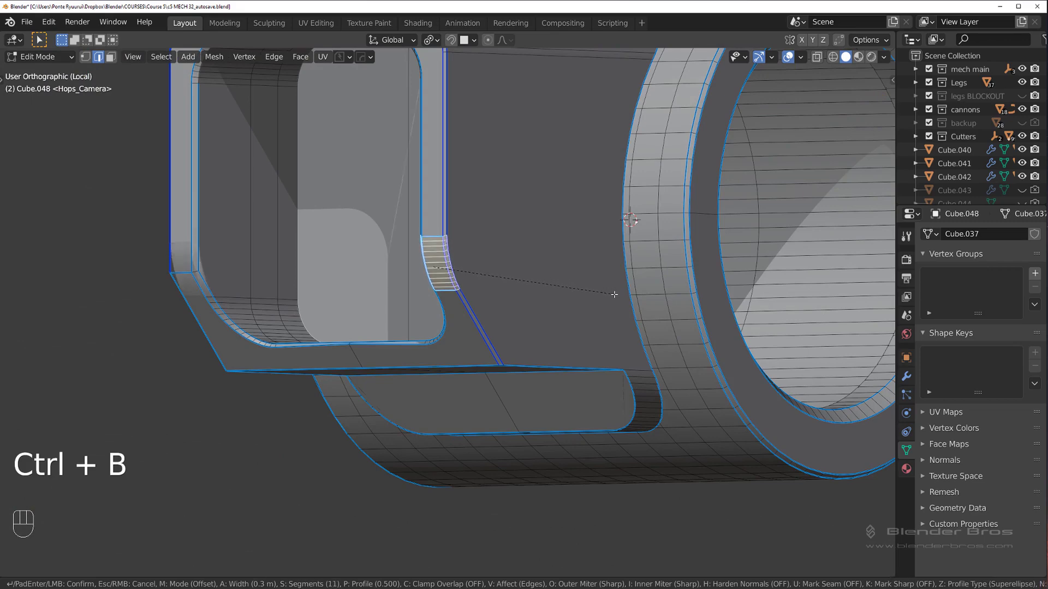
# Round off the housing's inner corner edge the same way and check the result
pyautogui.press('Tab')
pyautogui.moveTo(515, 248); pyautogui.dragTo(568, 245)
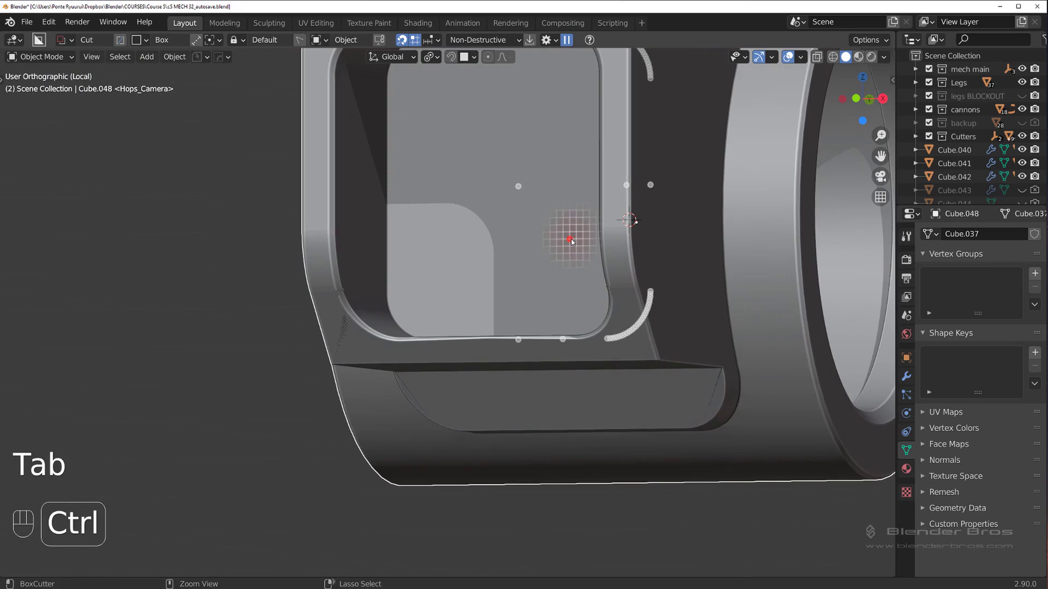
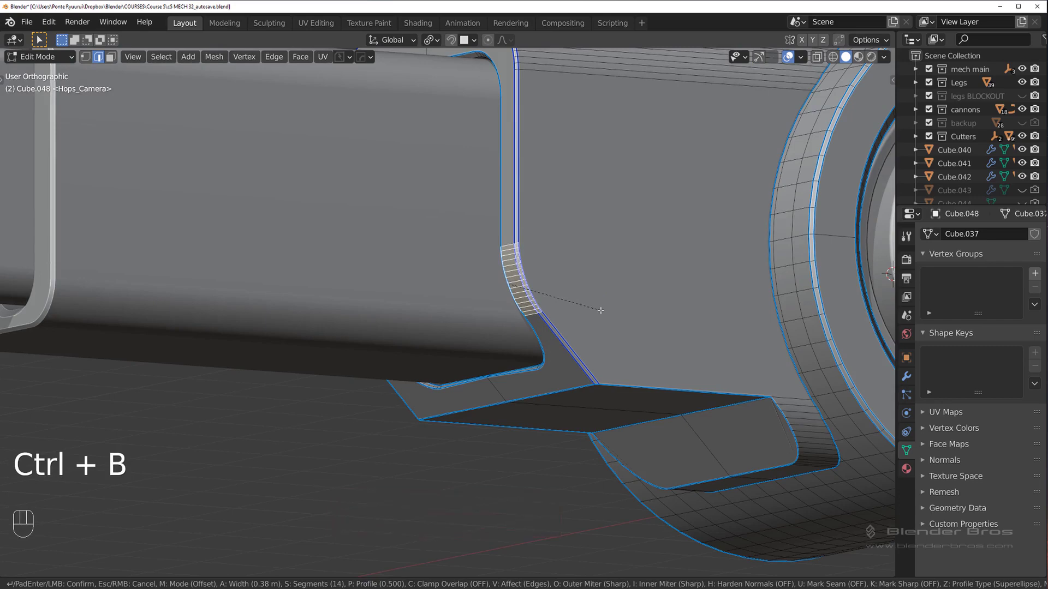
pyautogui.press('Tab')
pyautogui.moveTo(481, 271); pyautogui.dragTo(472, 278)
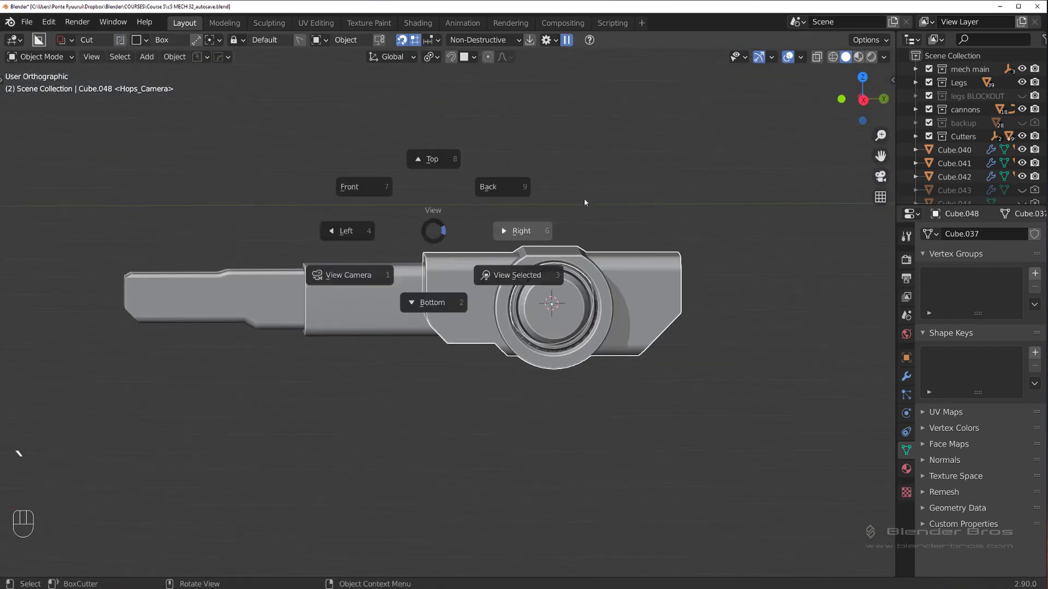
# Dissolve the extra vertices on the cannon barrel's front end
pyautogui.moveTo(413, 254); pyautogui.dragTo(539, 231)
pyautogui.press('`')
pyautogui.middleClick(445, 283)
pyautogui.middleClick(414, 314)
pyautogui.moveTo(404, 300); pyautogui.dragTo(389, 282)
pyautogui.middleClick(507, 284)
pyautogui.middleClick(481, 293)
pyautogui.press('Tab')
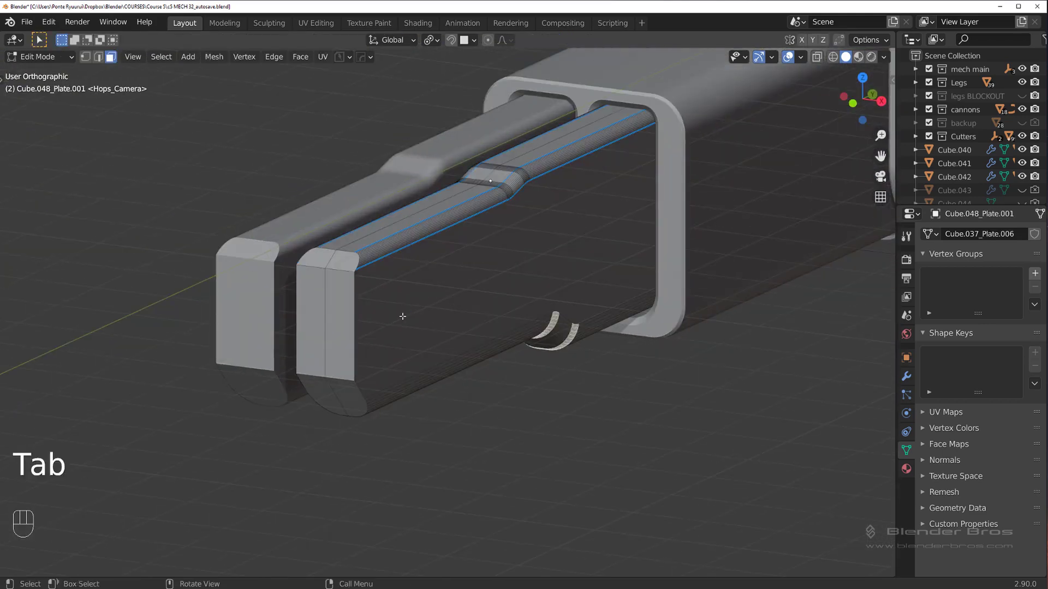
pyautogui.press('x')
pyautogui.press('Tab')
pyautogui.press('x')
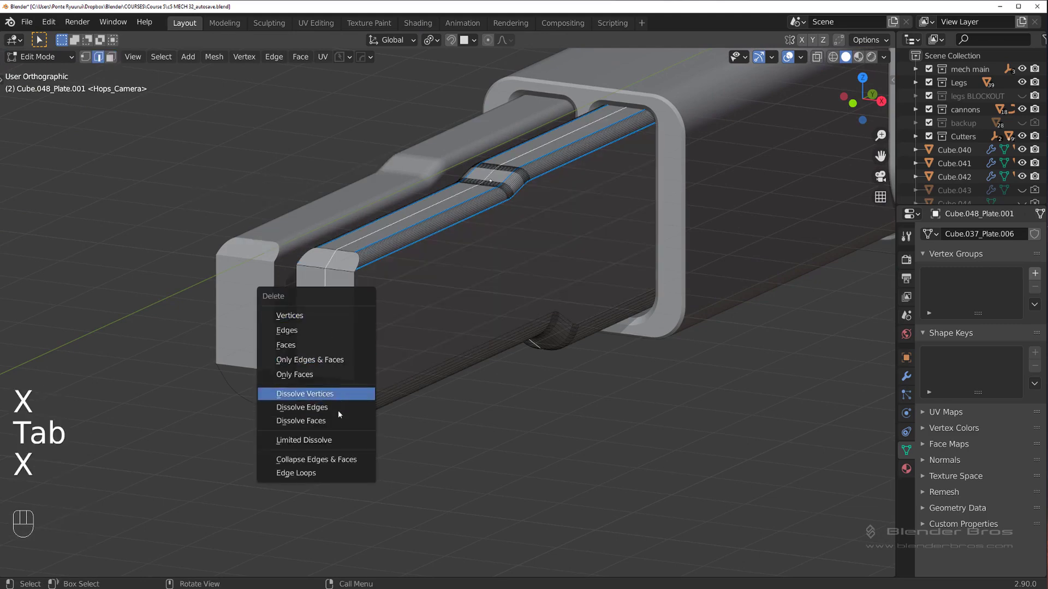
pyautogui.press('Tab')
pyautogui.press('`')
# Draw a BoxCutter box over the barrel tip and stretch it along the slot
pyautogui.click(496, 283)
pyautogui.moveTo(458, 344); pyautogui.dragTo(503, 364)
pyautogui.moveTo(562, 351); pyautogui.dragTo(669, 342)
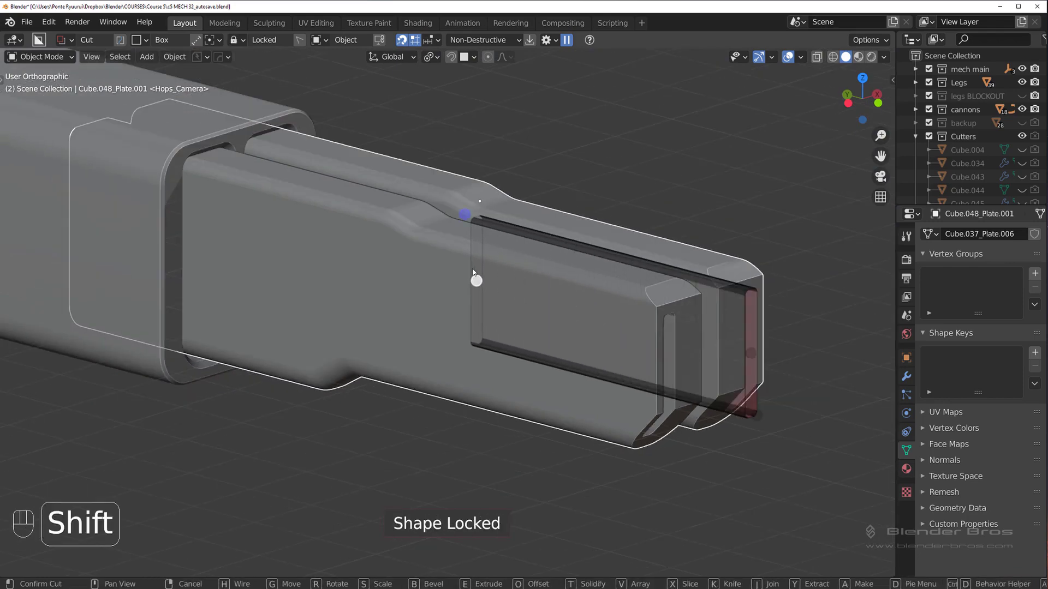
# Set the slot cutter's solidify thickness and depth with HardOps
pyautogui.moveTo(624, 303); pyautogui.dragTo(577, 288)
pyautogui.middleClick(509, 297)
pyautogui.middleClick(495, 306)
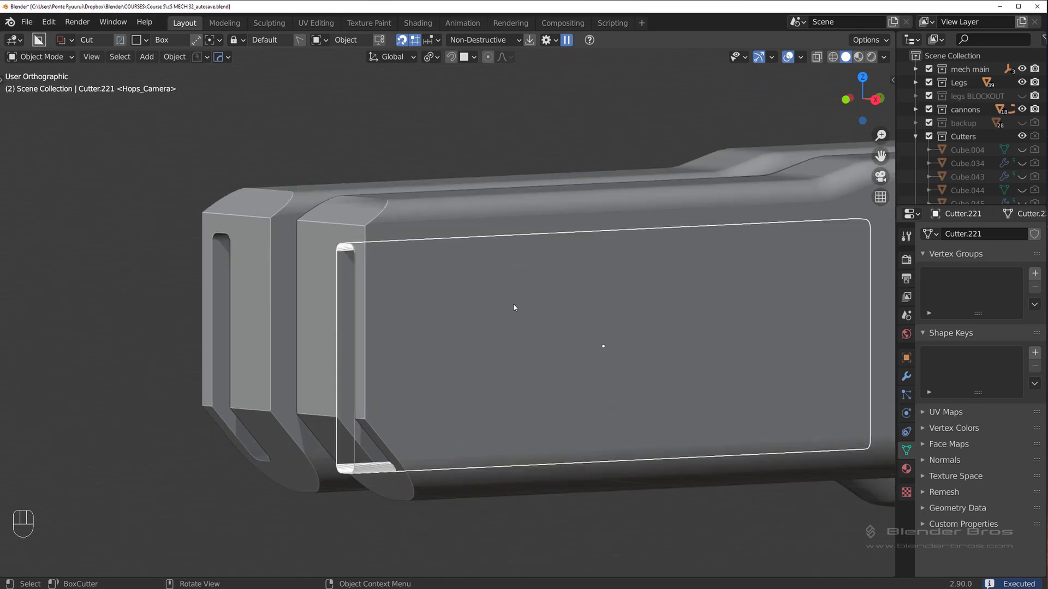
pyautogui.press('q')
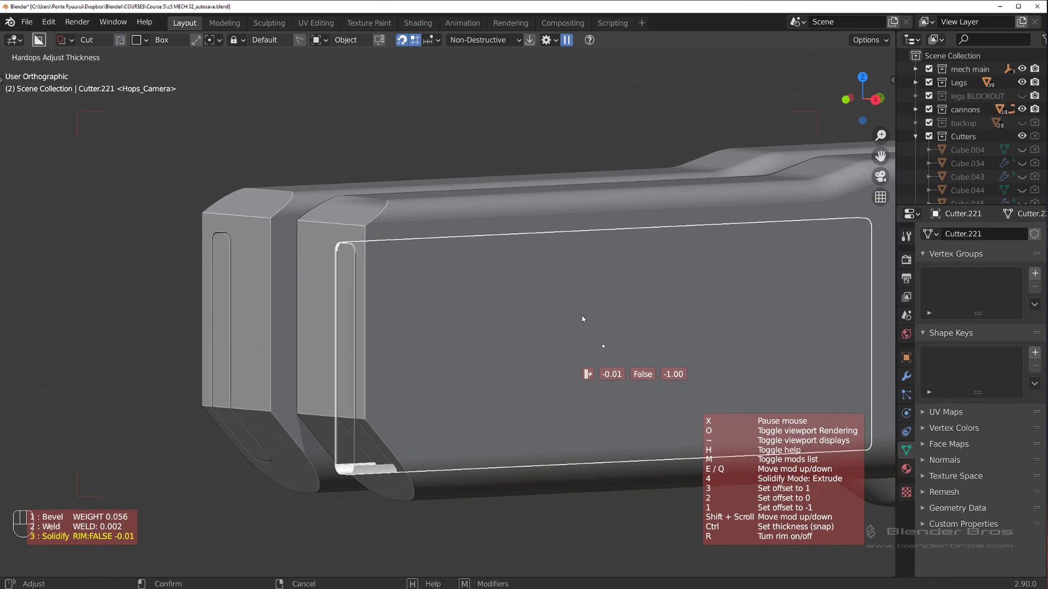
pyautogui.moveTo(510, 331); pyautogui.dragTo(554, 329)
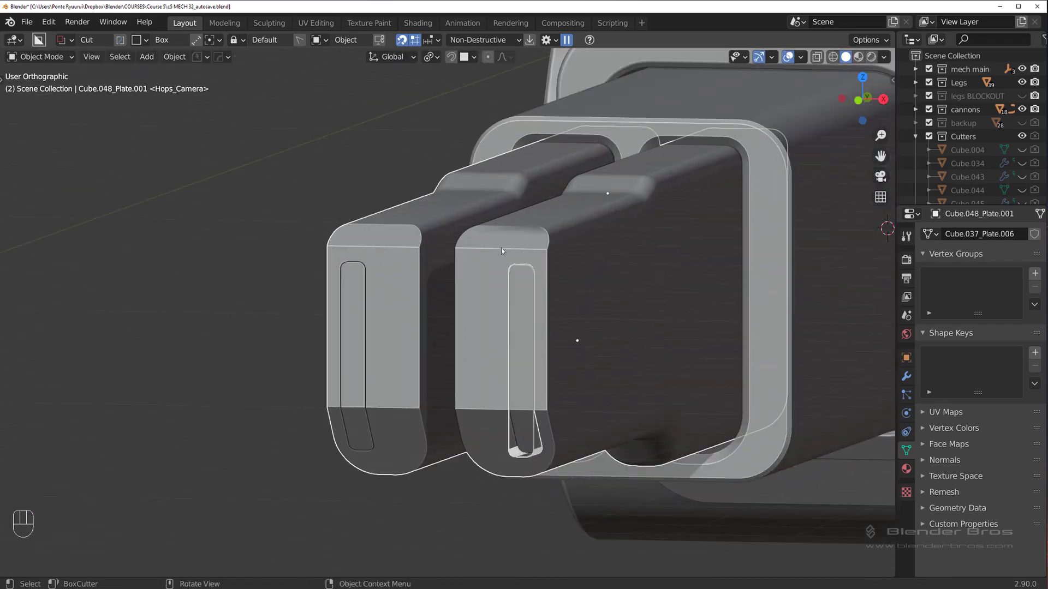
# Array the slot cut twice across the prong faces, set the spacing and inspect the grooves
pyautogui.press('alt+x')
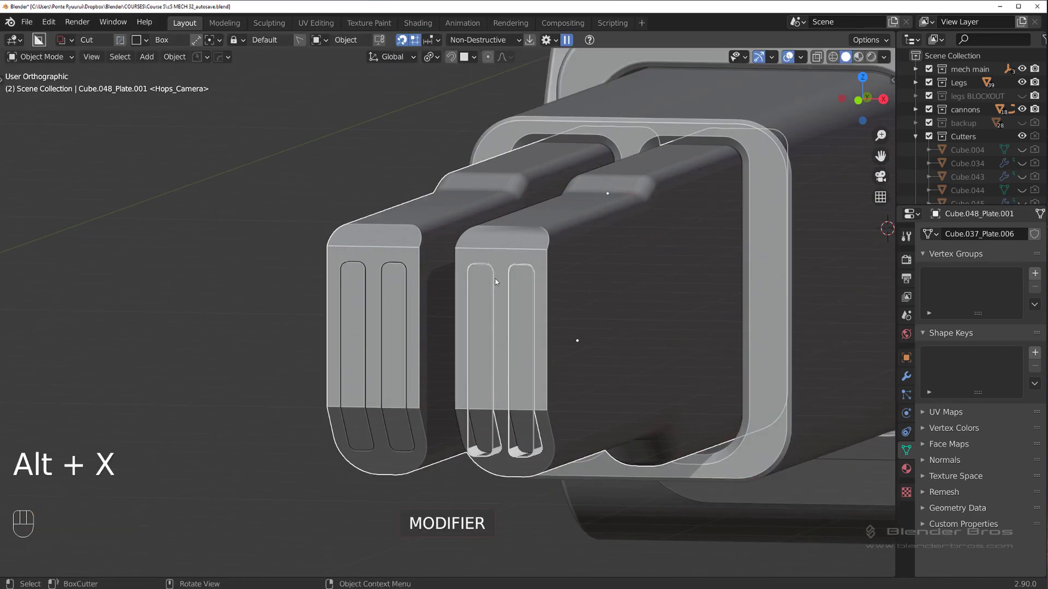
pyautogui.moveTo(586, 267); pyautogui.dragTo(605, 262)
pyautogui.click(564, 309)
pyautogui.moveTo(505, 264); pyautogui.dragTo(472, 232)
pyautogui.moveTo(469, 247); pyautogui.dragTo(457, 206)
pyautogui.moveTo(459, 286); pyautogui.dragTo(468, 256)
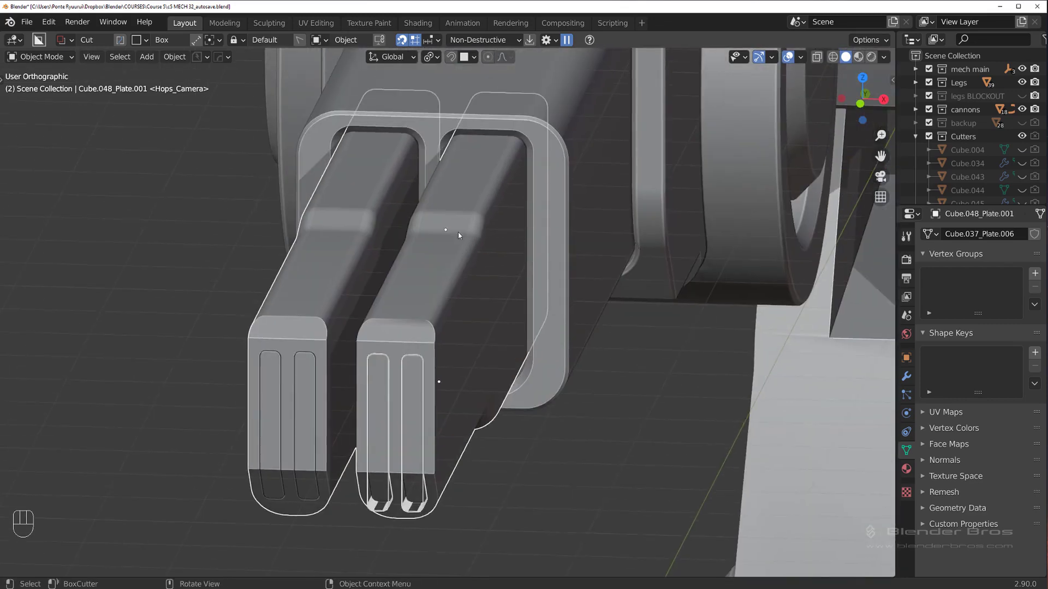
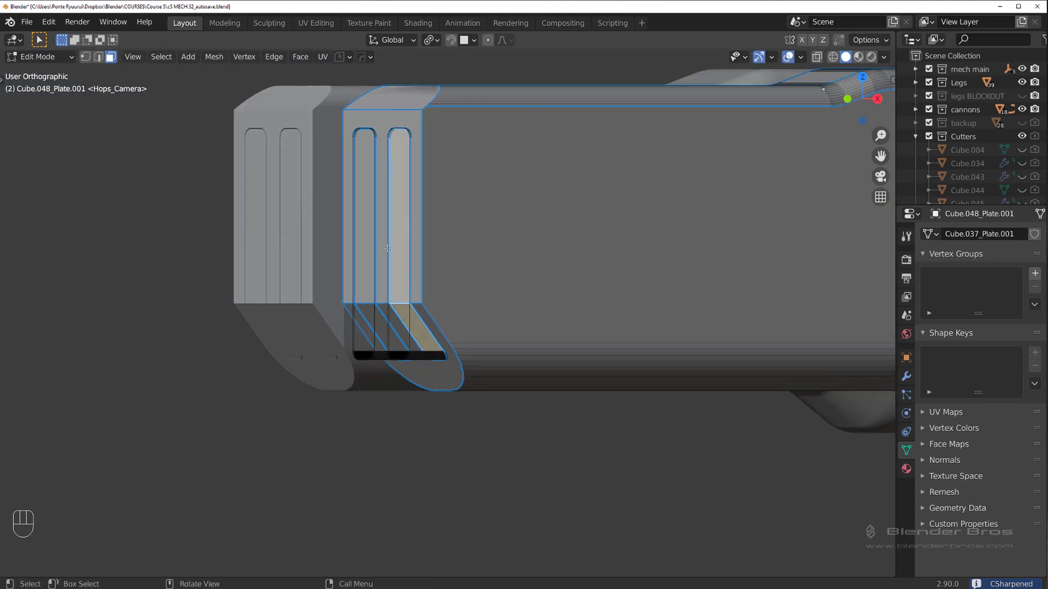
# Flatten the tip's faces and move the front plates forward along Y into stacked plates
pyautogui.press('y')
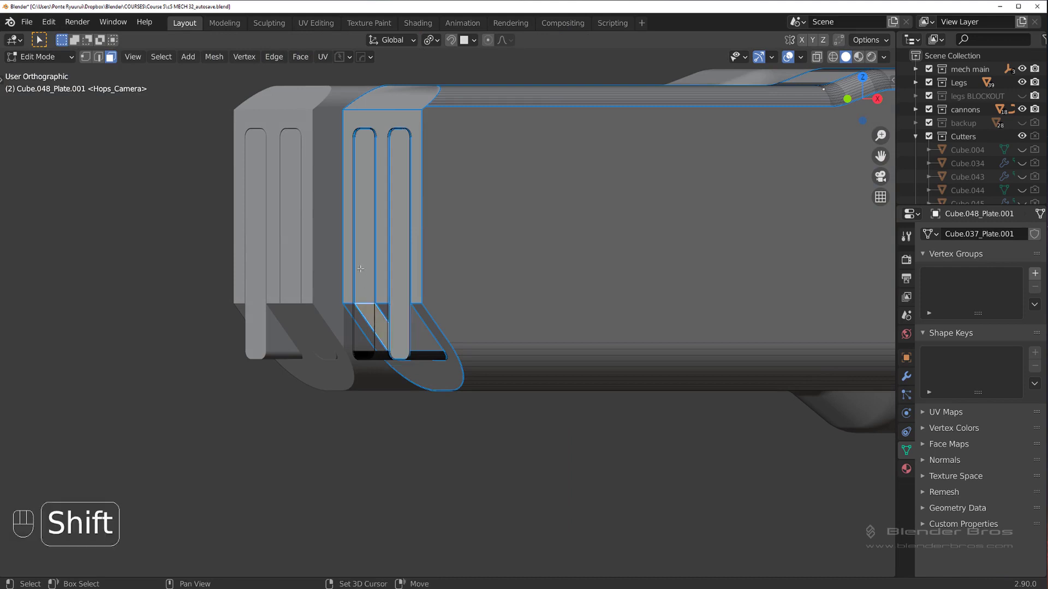
pyautogui.press('y')
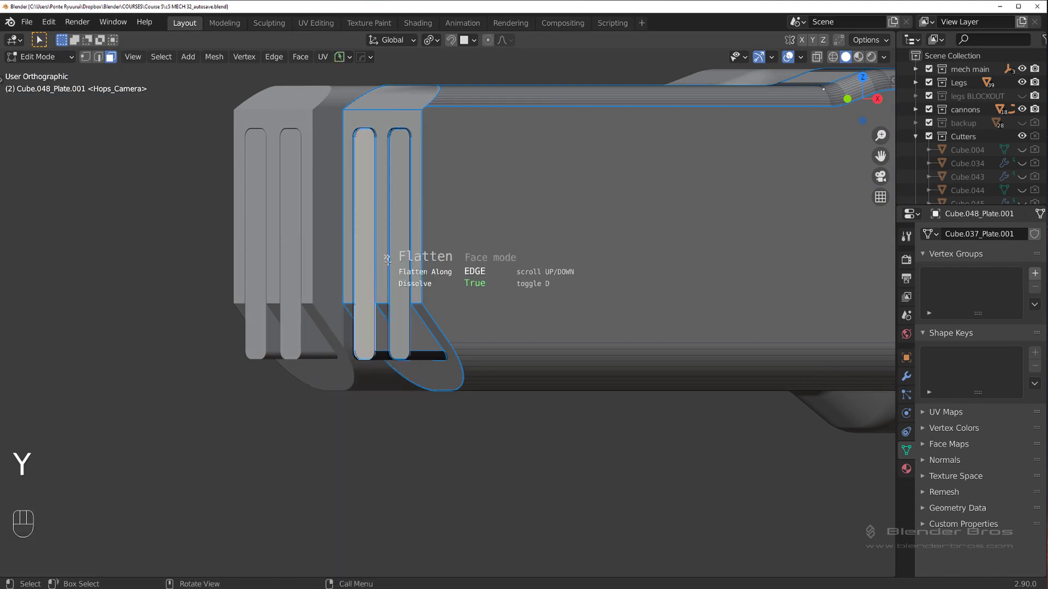
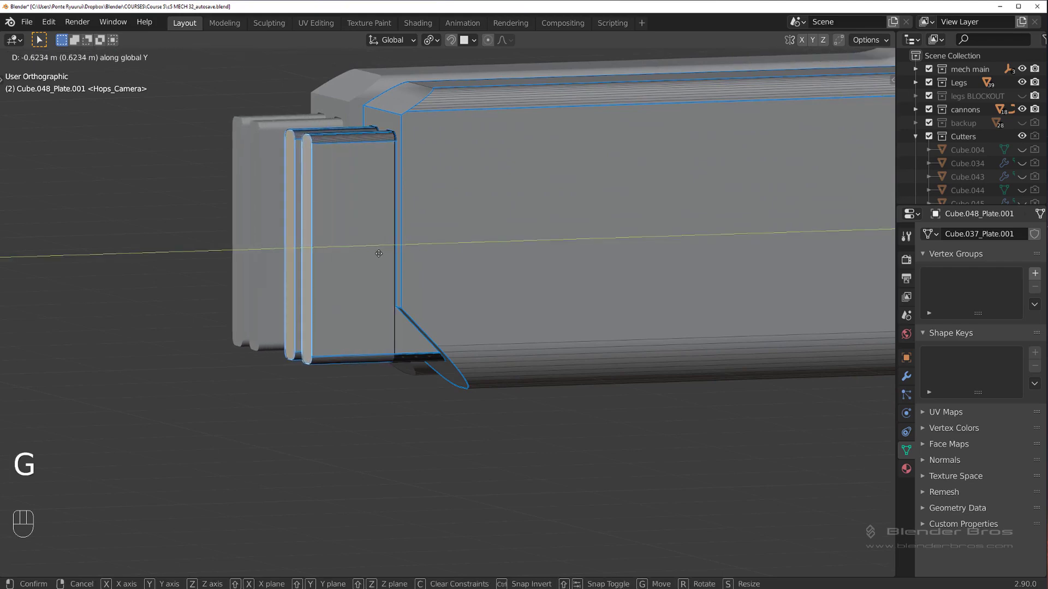
pyautogui.press('Tab')
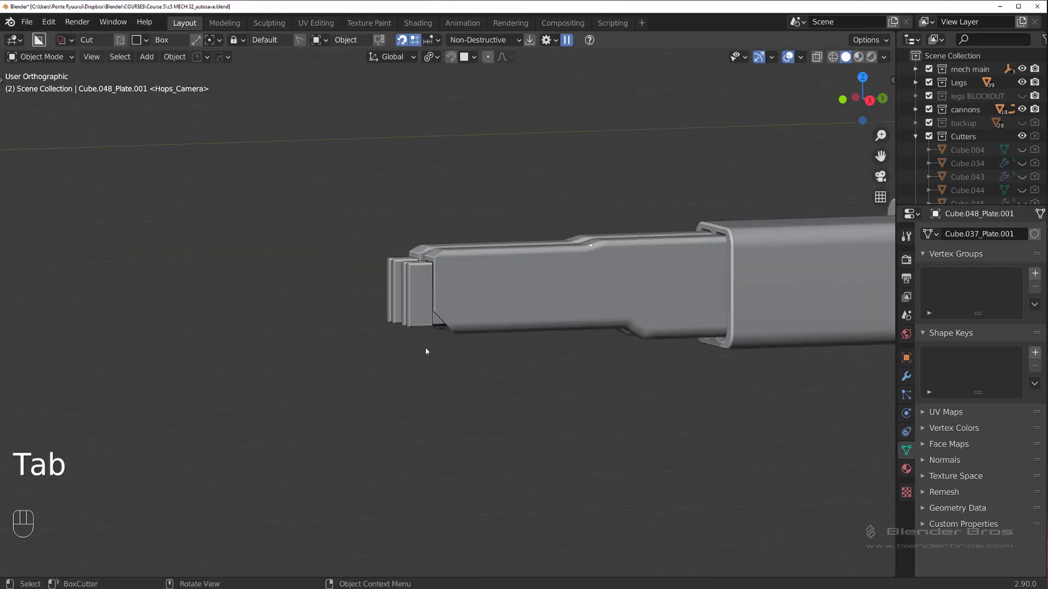
pyautogui.moveTo(505, 340); pyautogui.dragTo(467, 331)
# Separate a thin panel from the barrel tip's side and line it up in side view
pyautogui.click(555, 348)
pyautogui.press('`')
pyautogui.middleClick(349, 290)
pyautogui.middleClick(515, 292)
pyautogui.press('Tab')
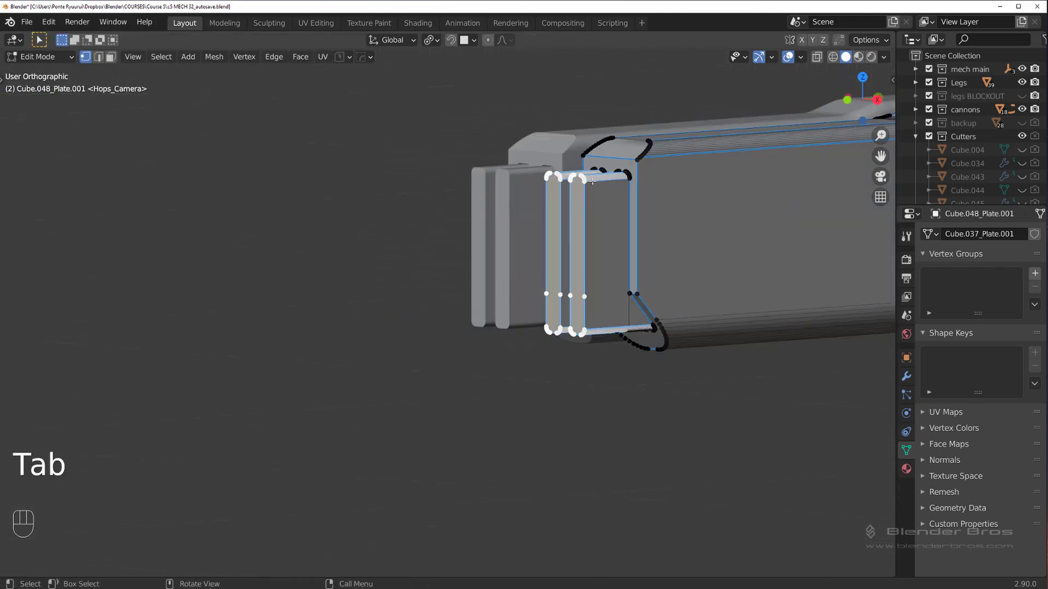
pyautogui.press('ctrl+l')
pyautogui.press('p')
pyautogui.press('`')
pyautogui.press('`')
pyautogui.press('Tab')
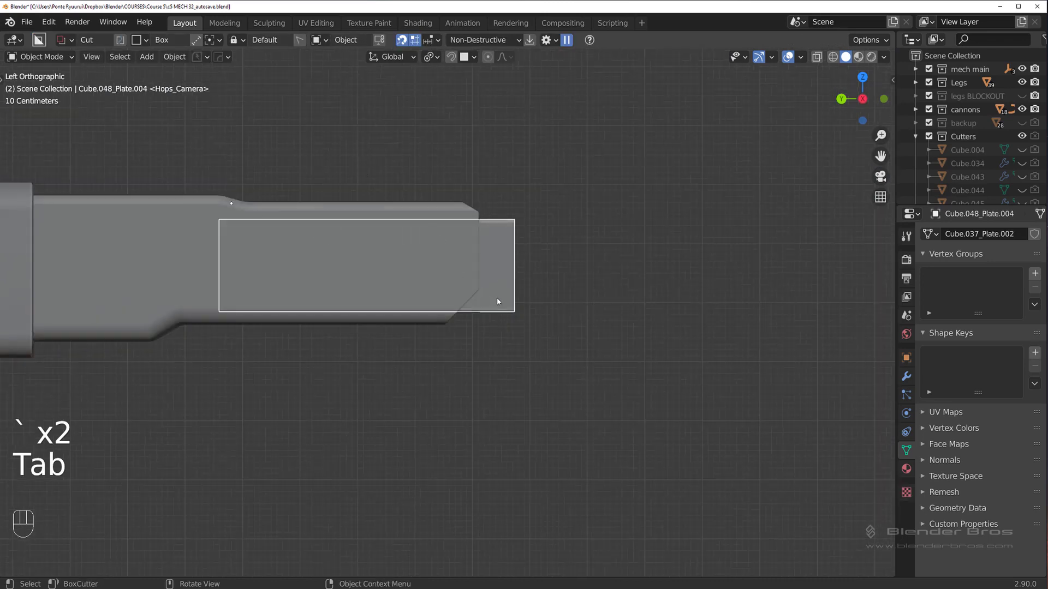
pyautogui.moveTo(465, 301); pyautogui.dragTo(521, 294)
pyautogui.press('d')
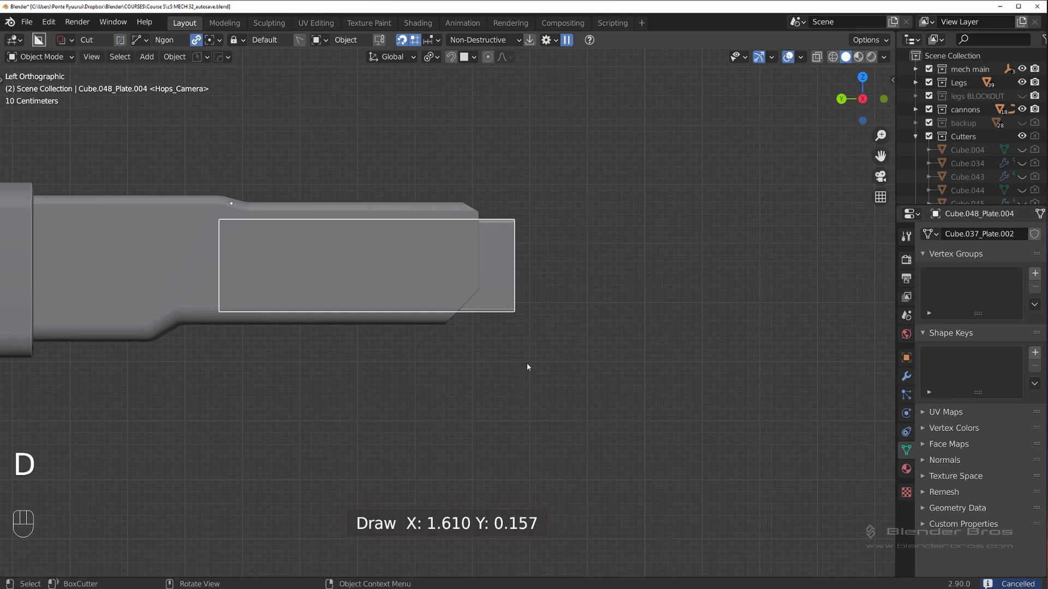
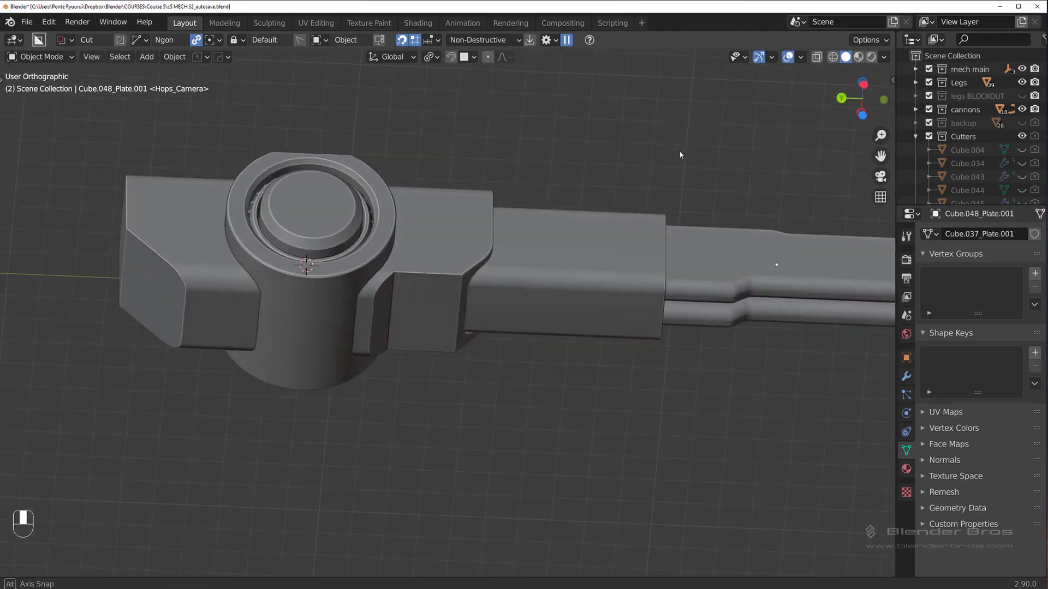
# Parent the barrel-tip plate at the joint to the cannon body
pyautogui.moveTo(581, 299); pyautogui.dragTo(443, 293)
pyautogui.moveTo(544, 282); pyautogui.dragTo(596, 299)
pyautogui.moveTo(528, 314); pyautogui.dragTo(596, 285)
pyautogui.moveTo(520, 324); pyautogui.dragTo(579, 327)
pyautogui.middleClick(505, 301)
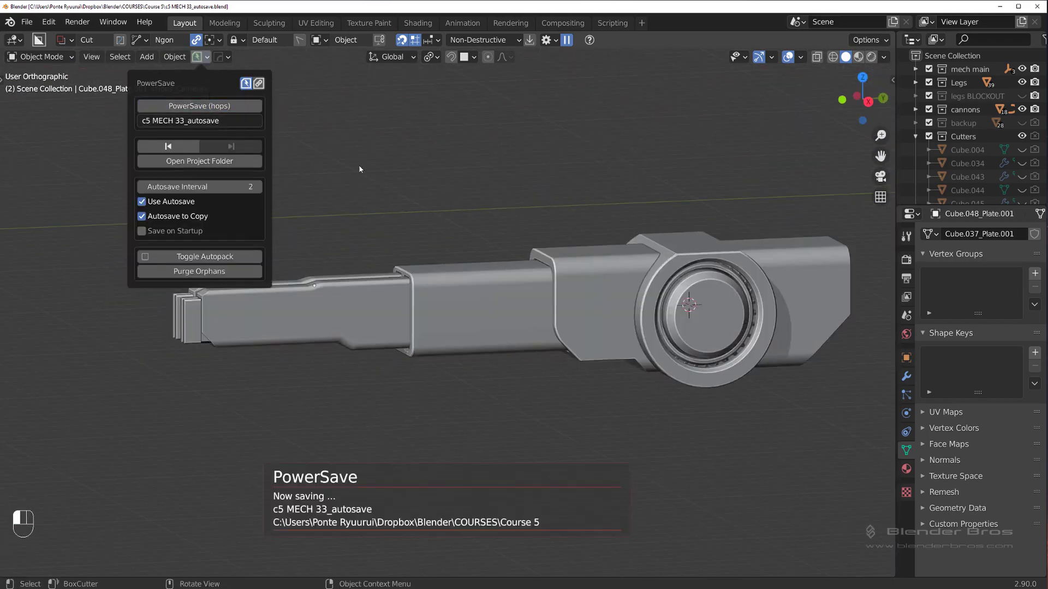
pyautogui.moveTo(437, 241); pyautogui.dragTo(585, 239)
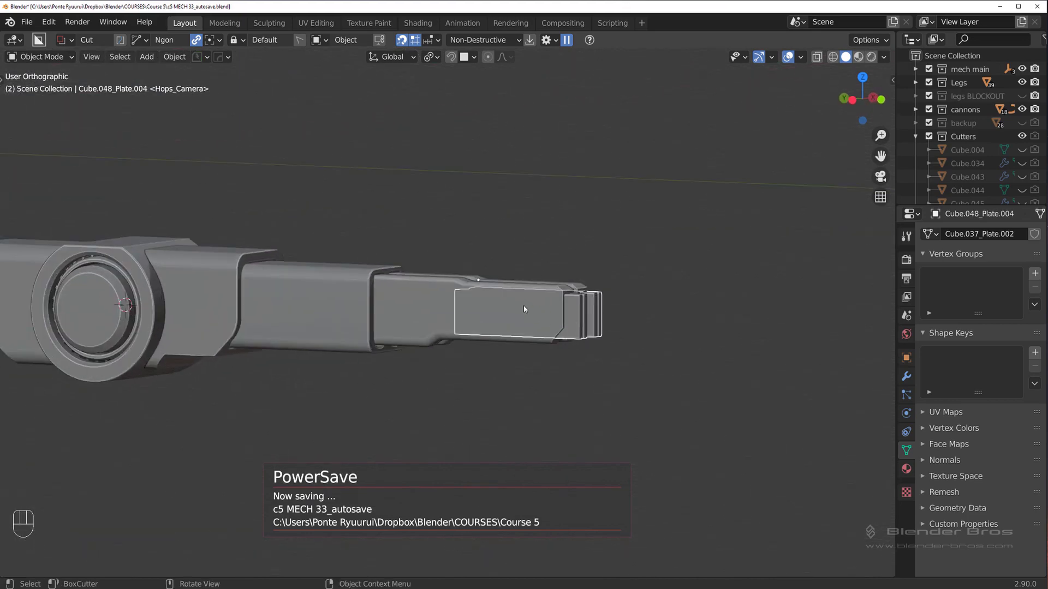
pyautogui.middleClick(648, 328)
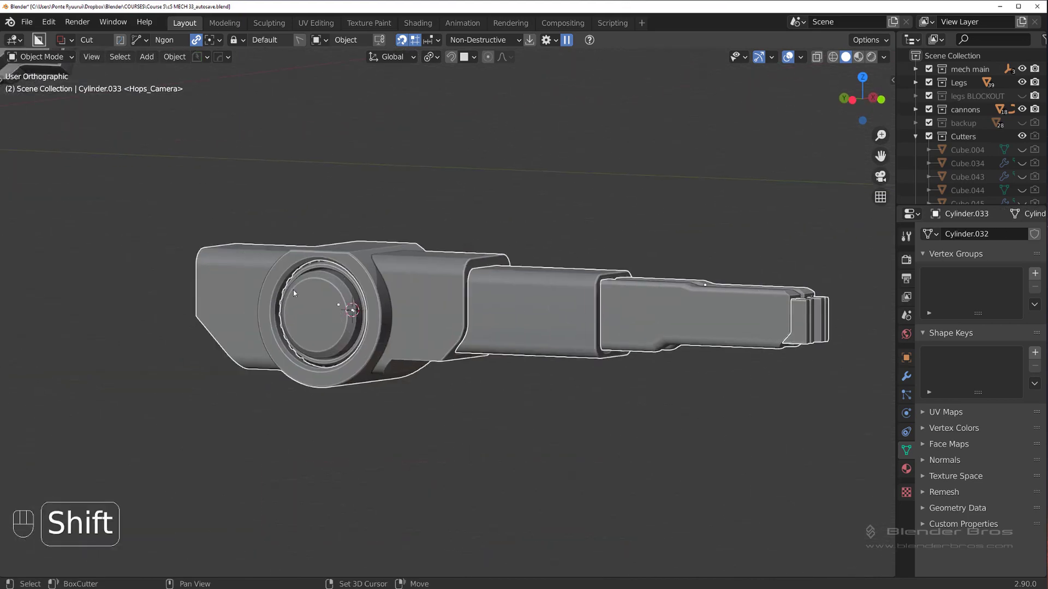
pyautogui.click(518, 280)
pyautogui.press('g')
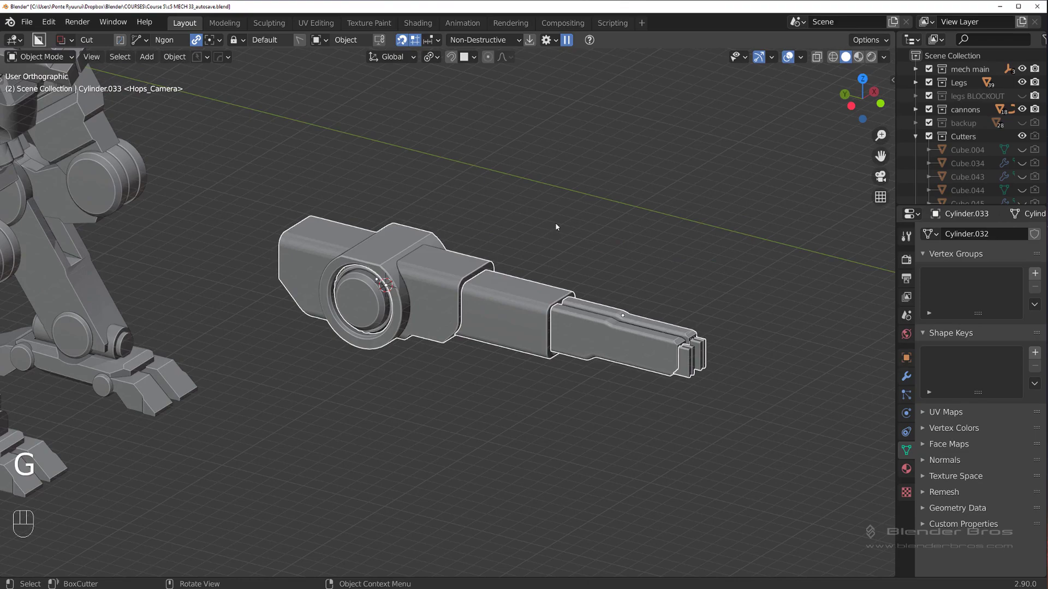
pyautogui.press('ctrl+p')
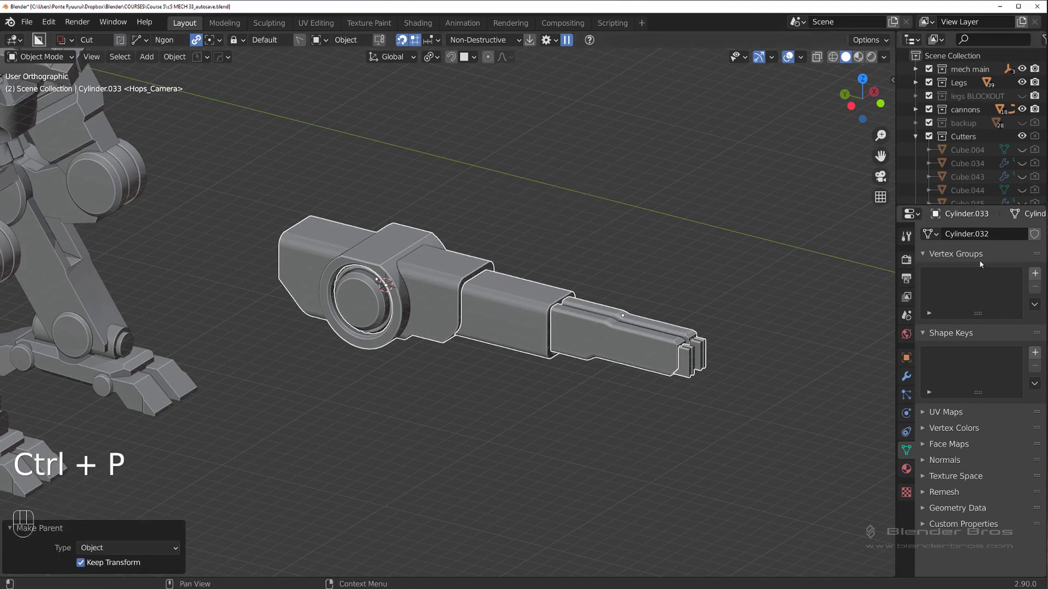
# Smart Apply the barrel plates' modifiers, keeping only Bevel and Weighted Normal
pyautogui.click(551, 269)
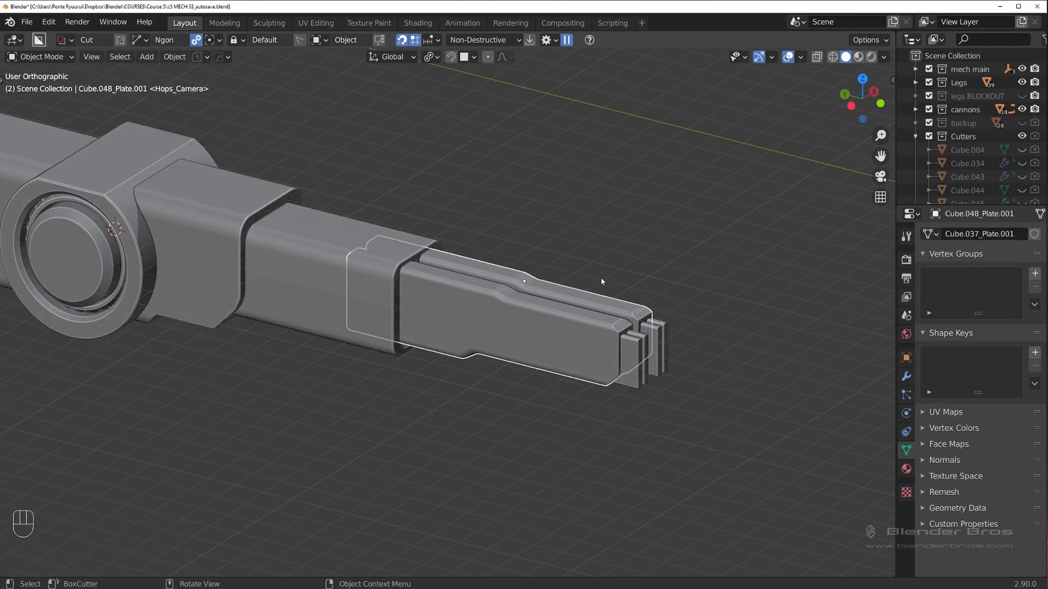
pyautogui.press('q')
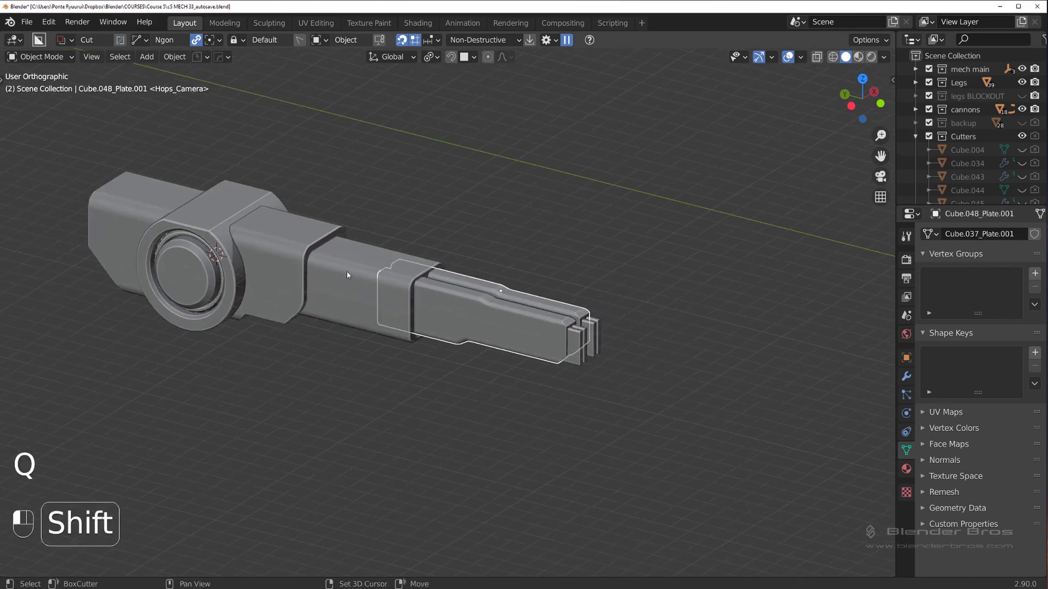
pyautogui.press('q')
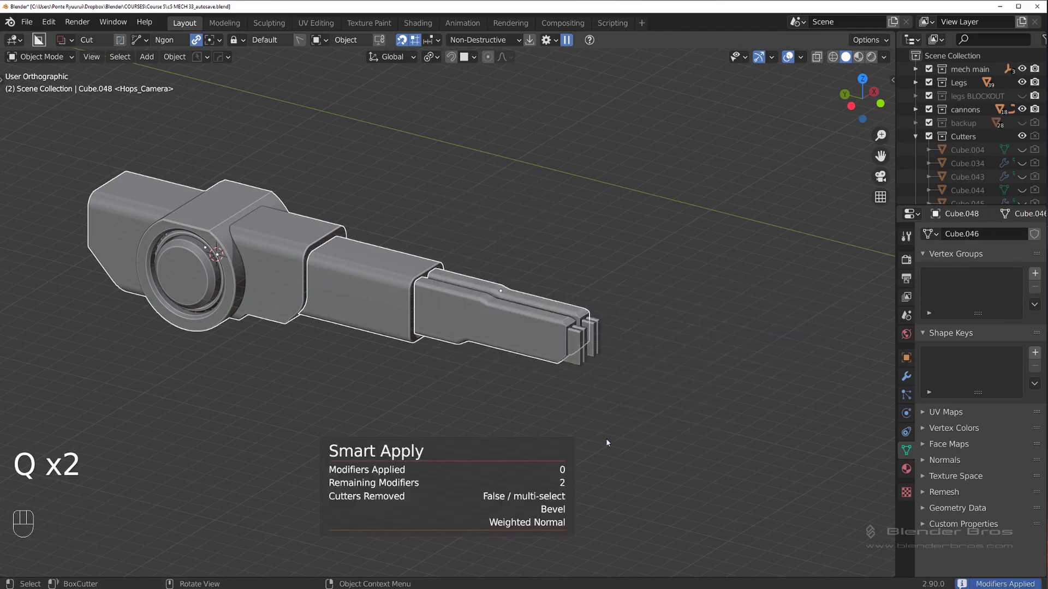
# Move the old shoulder cannon into the backup collection
pyautogui.moveTo(496, 308); pyautogui.dragTo(432, 310)
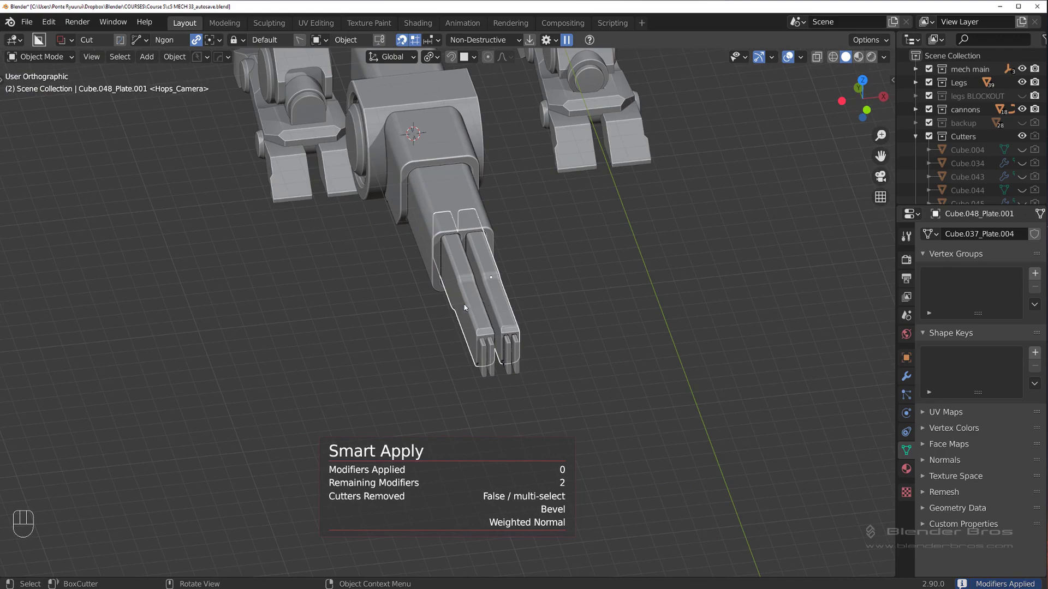
pyautogui.press('g')
pyautogui.press('ctrl+`')
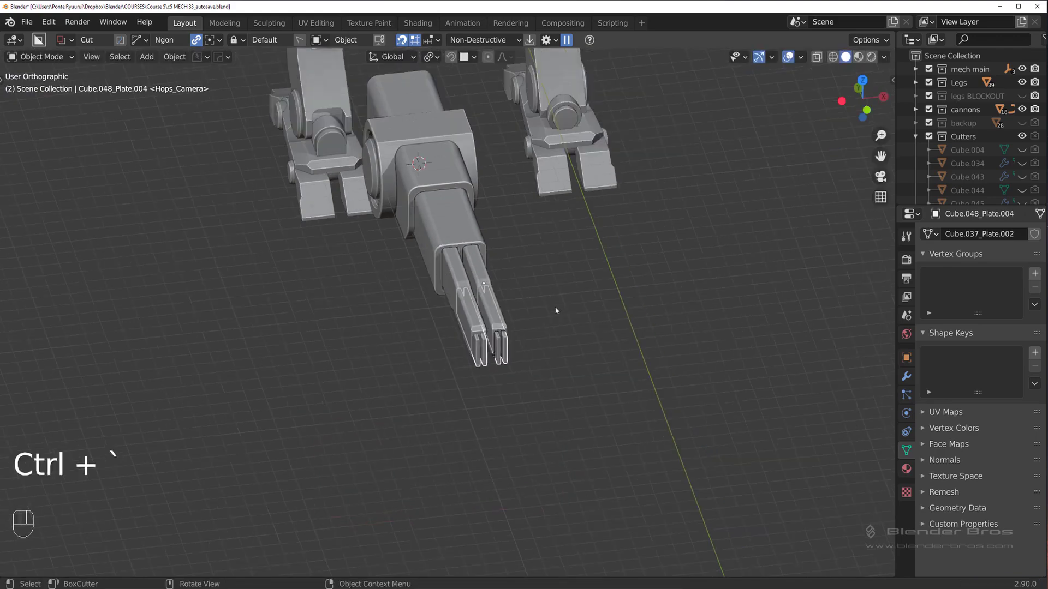
pyautogui.moveTo(520, 272); pyautogui.dragTo(511, 241)
pyautogui.middleClick(584, 318)
pyautogui.moveTo(629, 314); pyautogui.dragTo(645, 314)
pyautogui.moveTo(475, 322); pyautogui.dragTo(520, 335)
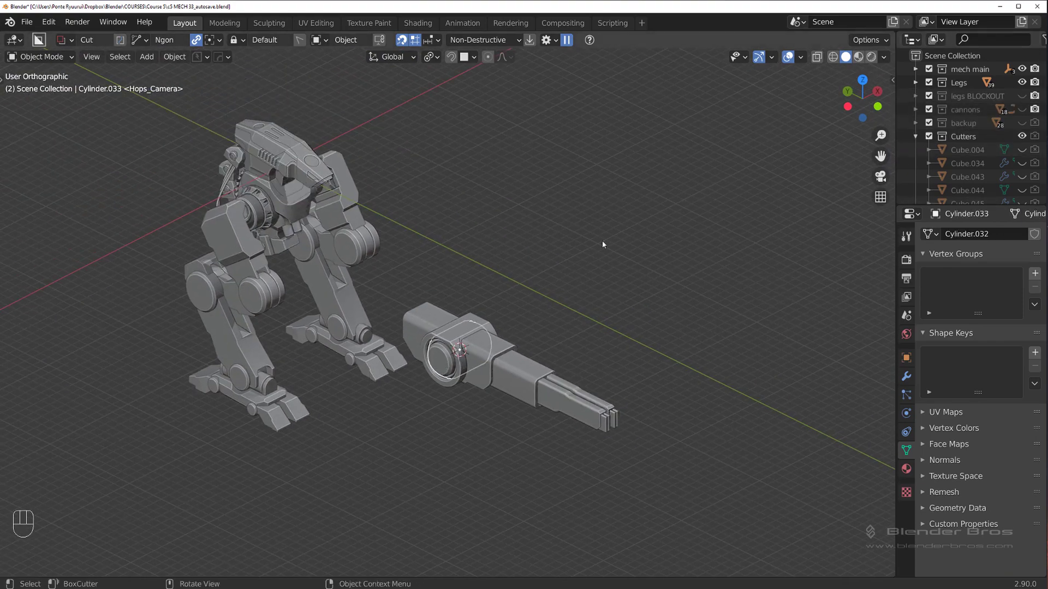
pyautogui.moveTo(516, 247); pyautogui.dragTo(593, 241)
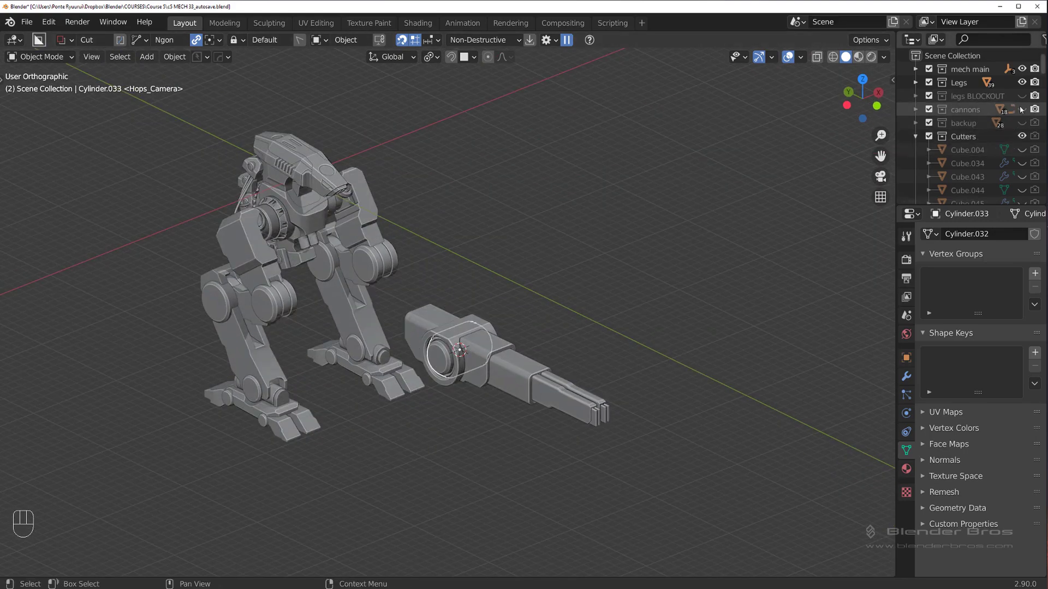
pyautogui.moveTo(399, 235); pyautogui.dragTo(373, 221)
pyautogui.moveTo(515, 169); pyautogui.dragTo(528, 157)
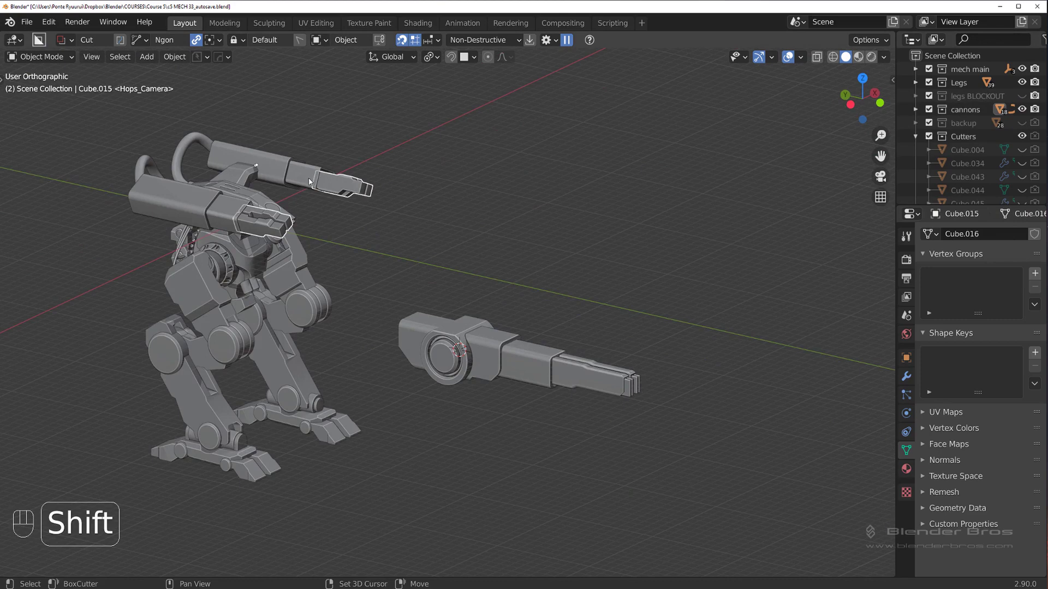
pyautogui.press('m')
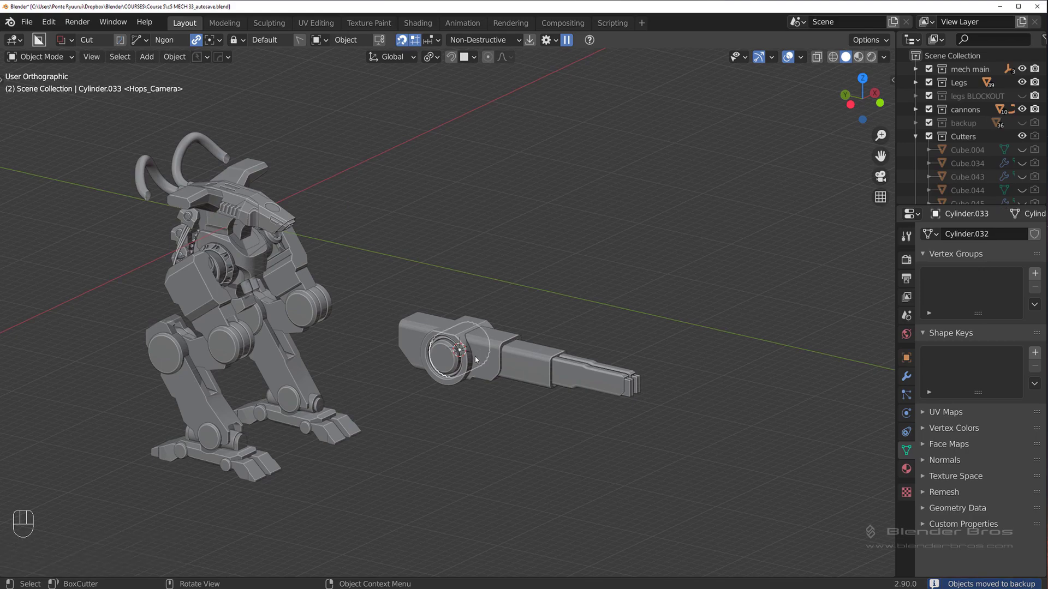
# In side view, move the detailed cannon up onto the end of the shoulder bar
pyautogui.press('g')
pyautogui.press('`')
pyautogui.middleClick(547, 215)
pyautogui.press('g')
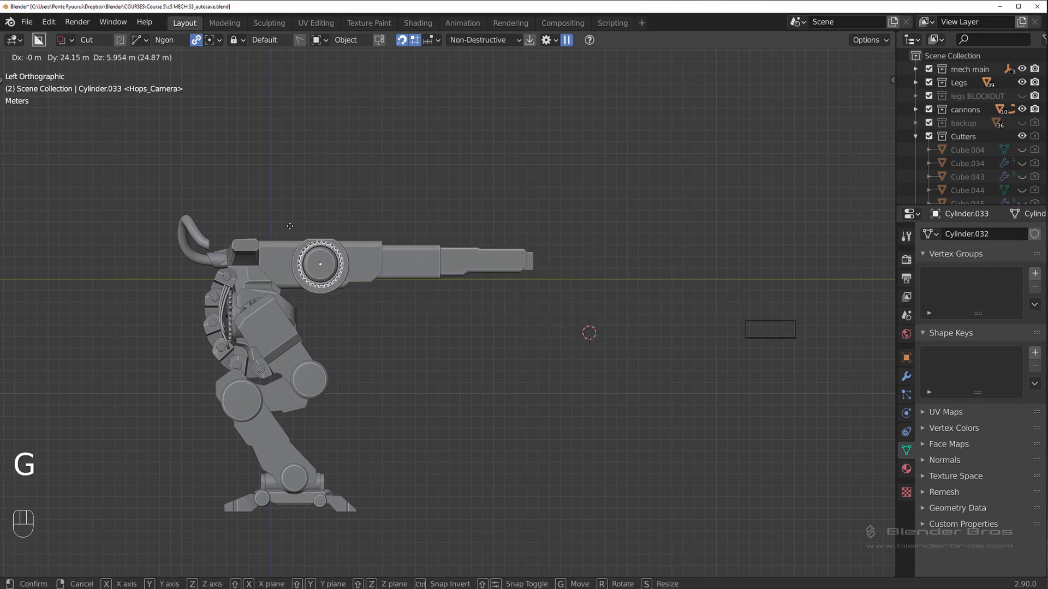
pyautogui.moveTo(300, 251); pyautogui.dragTo(270, 257)
pyautogui.moveTo(421, 304); pyautogui.dragTo(449, 313)
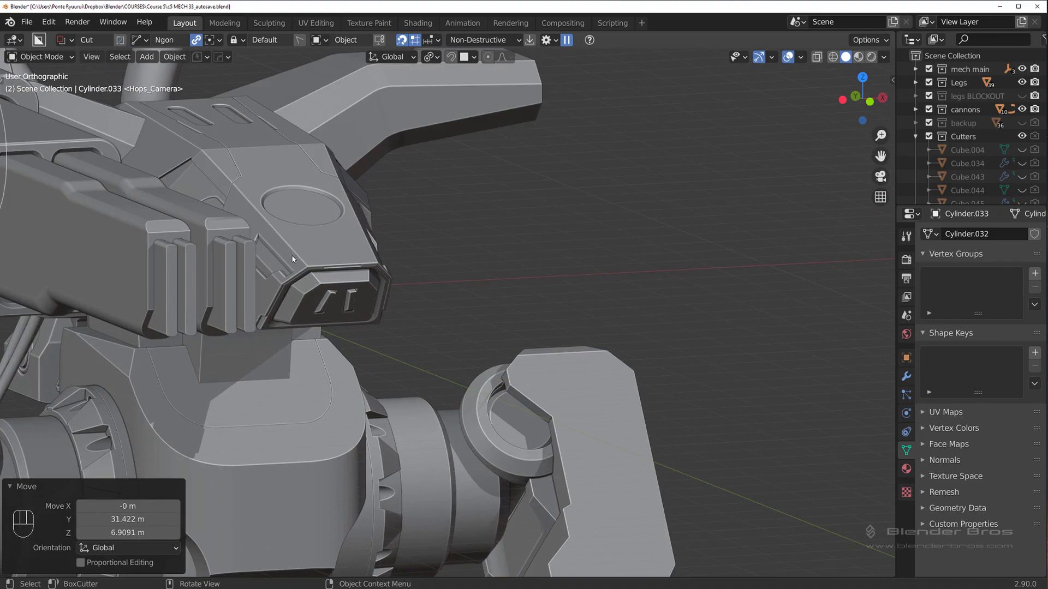
pyautogui.moveTo(250, 270); pyautogui.dragTo(166, 219)
pyautogui.click(348, 250)
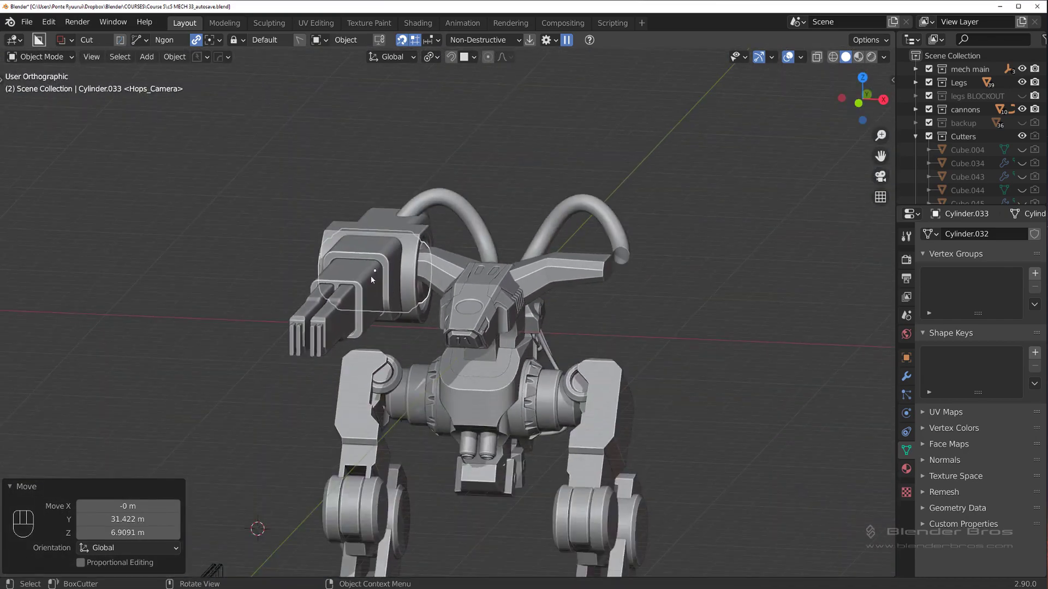
pyautogui.press('x')
pyautogui.moveTo(342, 268); pyautogui.dragTo(337, 159)
pyautogui.press('`')
pyautogui.press('`')
pyautogui.moveTo(470, 235); pyautogui.dragTo(458, 141)
# Refine the cannon's placement from top and front views
pyautogui.press('g')
pyautogui.moveTo(405, 243); pyautogui.dragTo(449, 209)
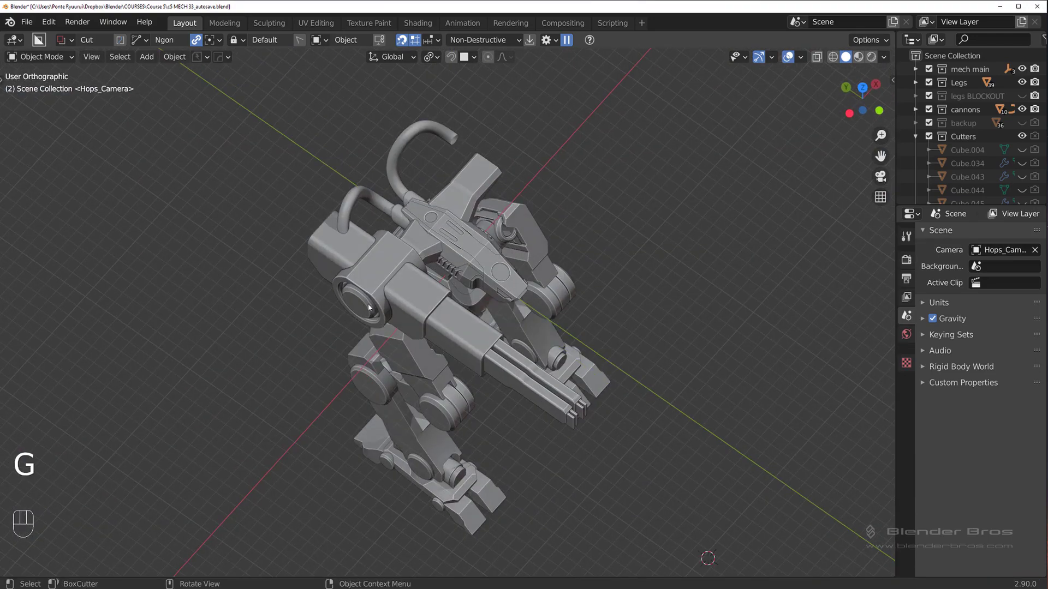
pyautogui.press('`')
pyautogui.click(434, 207)
pyautogui.press('g')
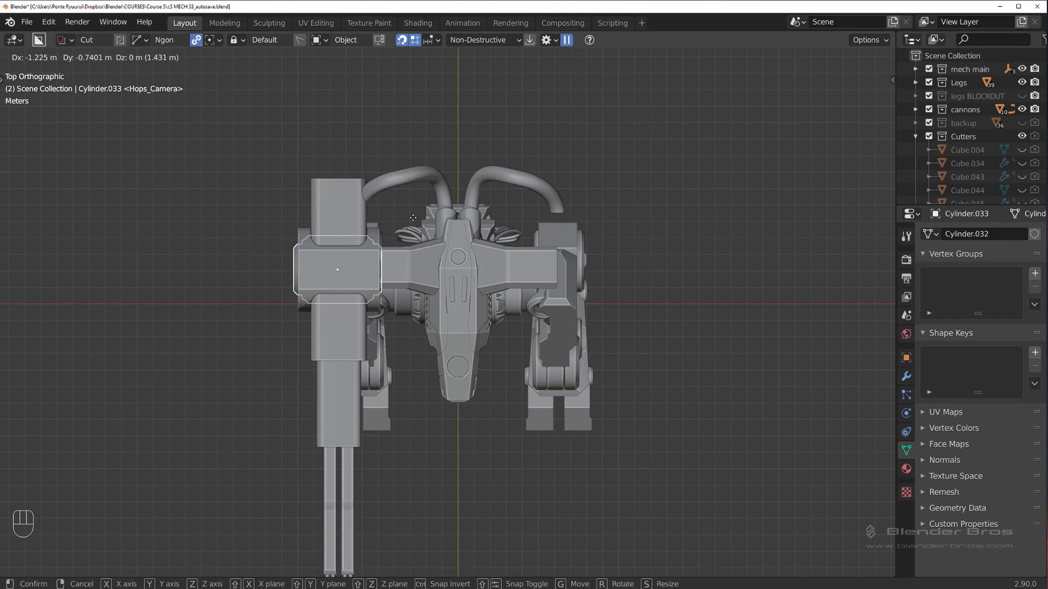
pyautogui.click(407, 147)
pyautogui.press('s')
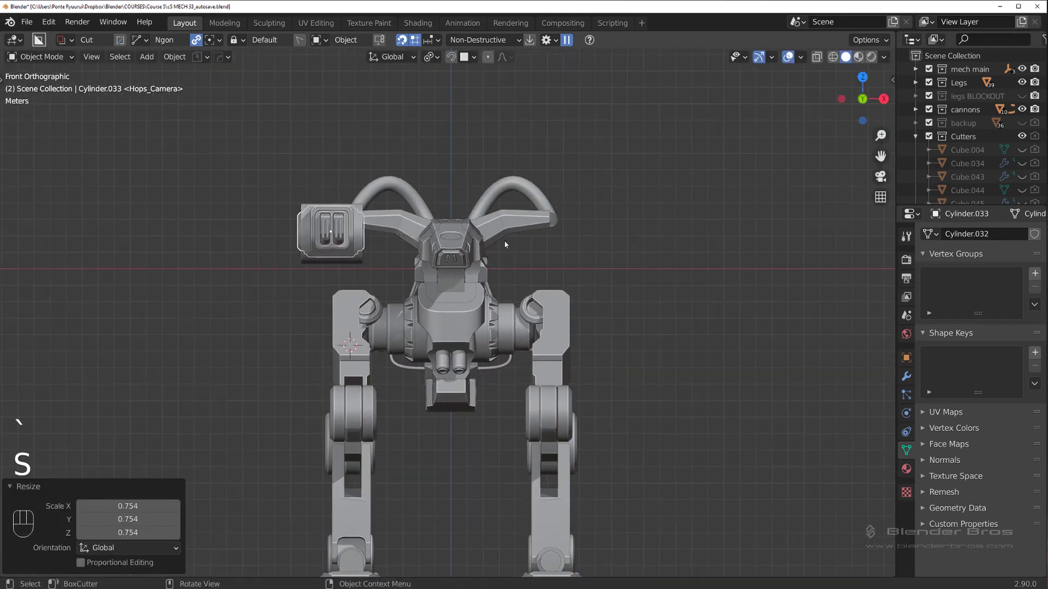
pyautogui.press('g')
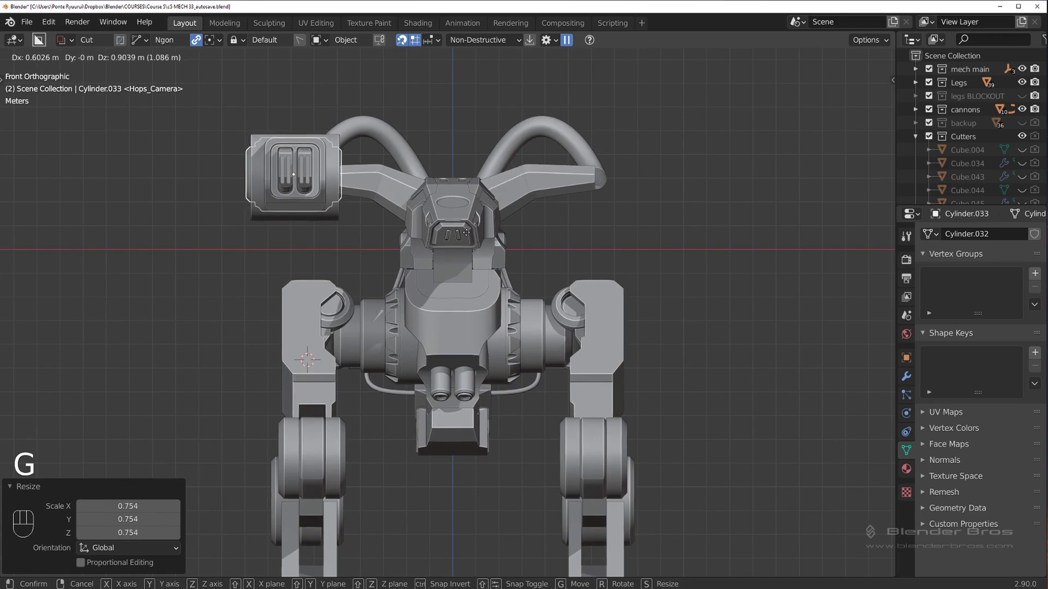
pyautogui.click(476, 232)
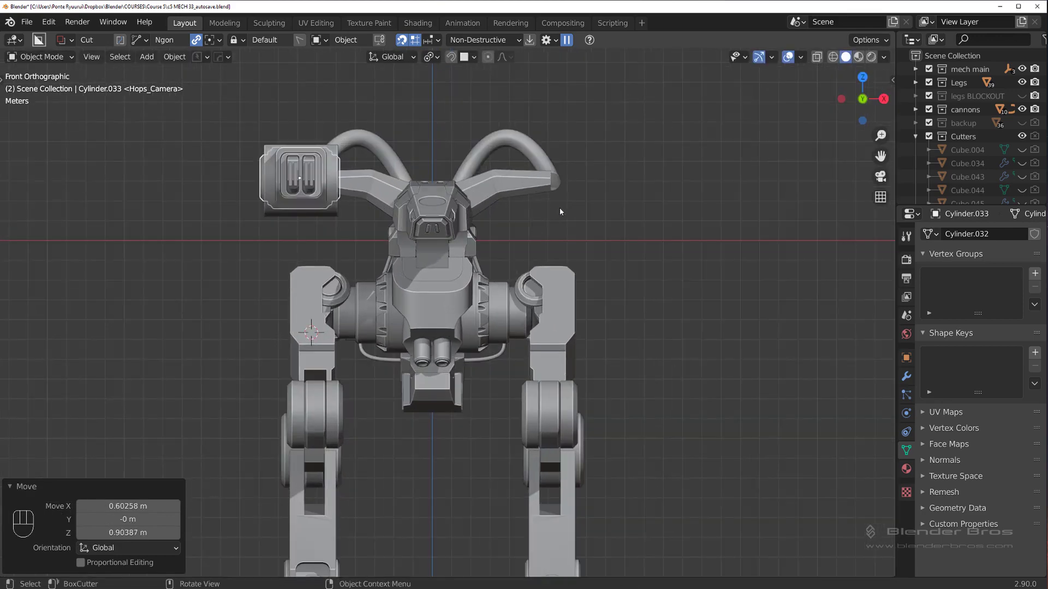
# Delete the leftover stray object beside the mech
pyautogui.click(355, 334)
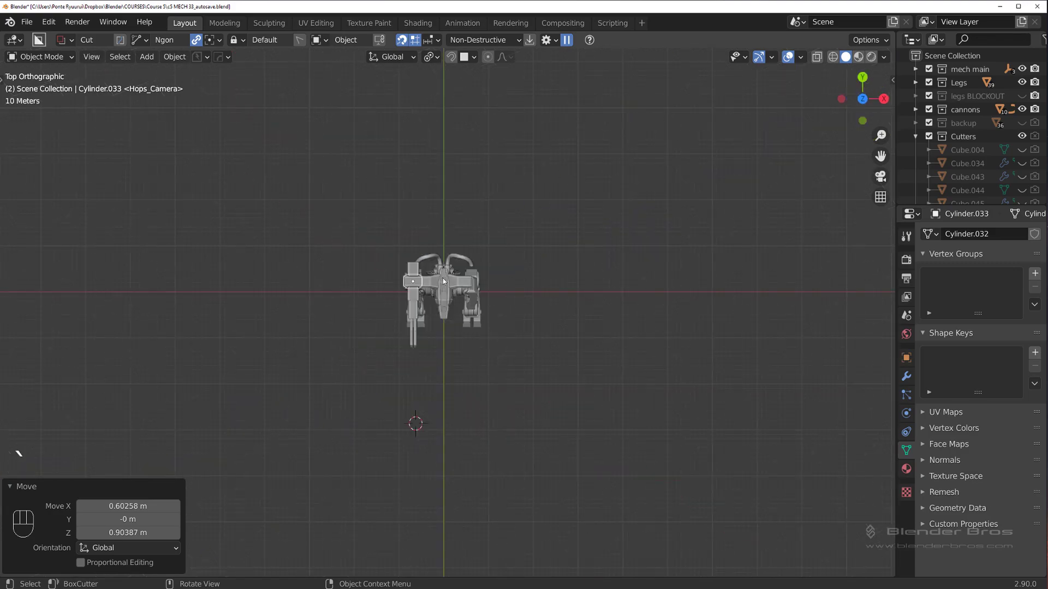
pyautogui.press('shift+d')
pyautogui.moveTo(460, 330); pyautogui.dragTo(545, 251)
pyautogui.press('x')
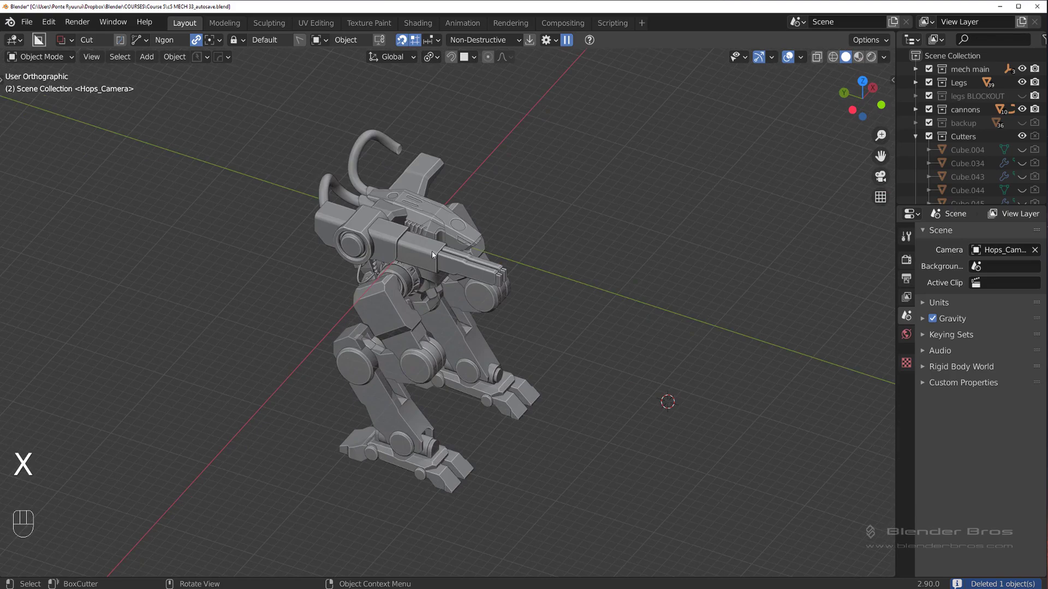
# Duplicate the mounted cannon and send the copy to a new collection named CANNON FINAL
pyautogui.click(457, 258)
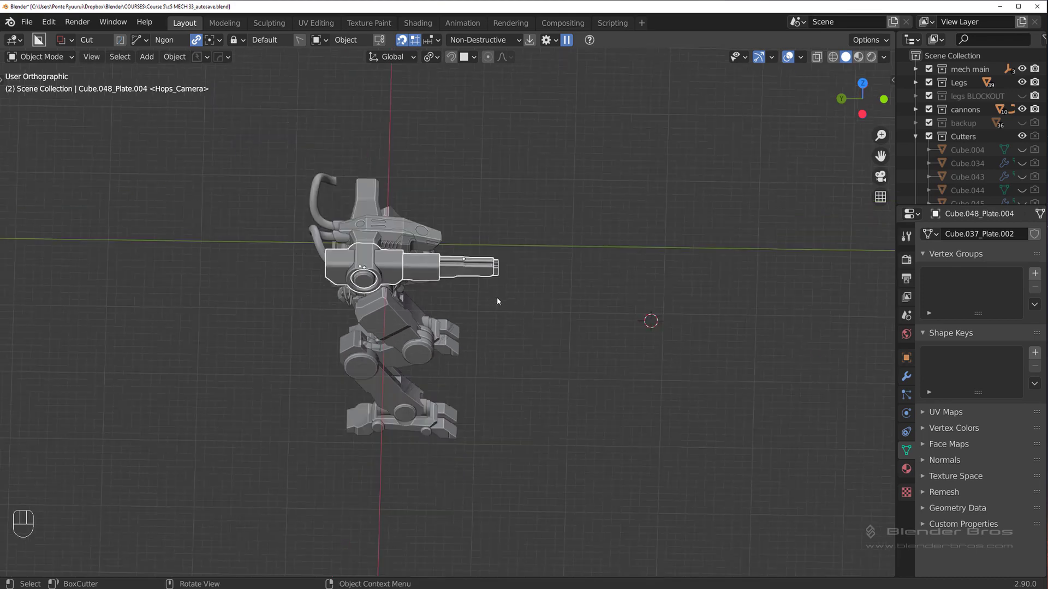
pyautogui.press('shift+d')
pyautogui.press('g')
pyautogui.press('m')
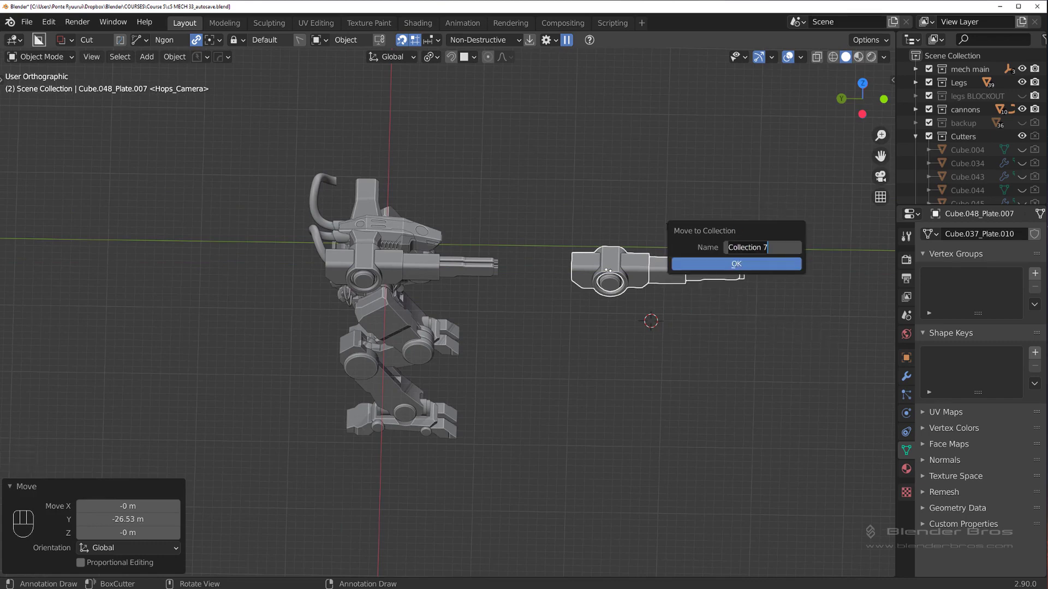
pyautogui.press('n')
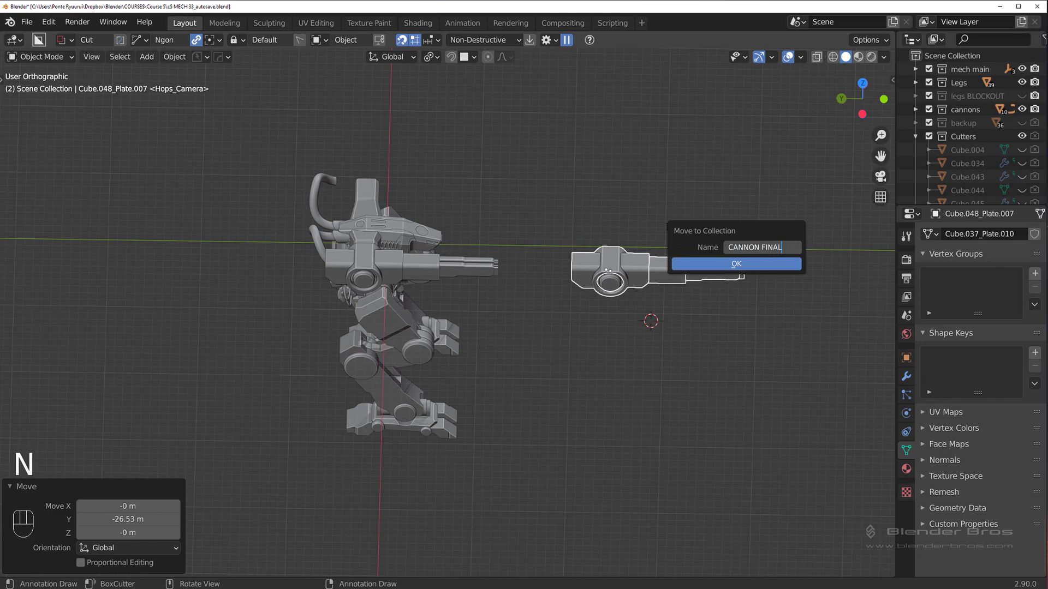
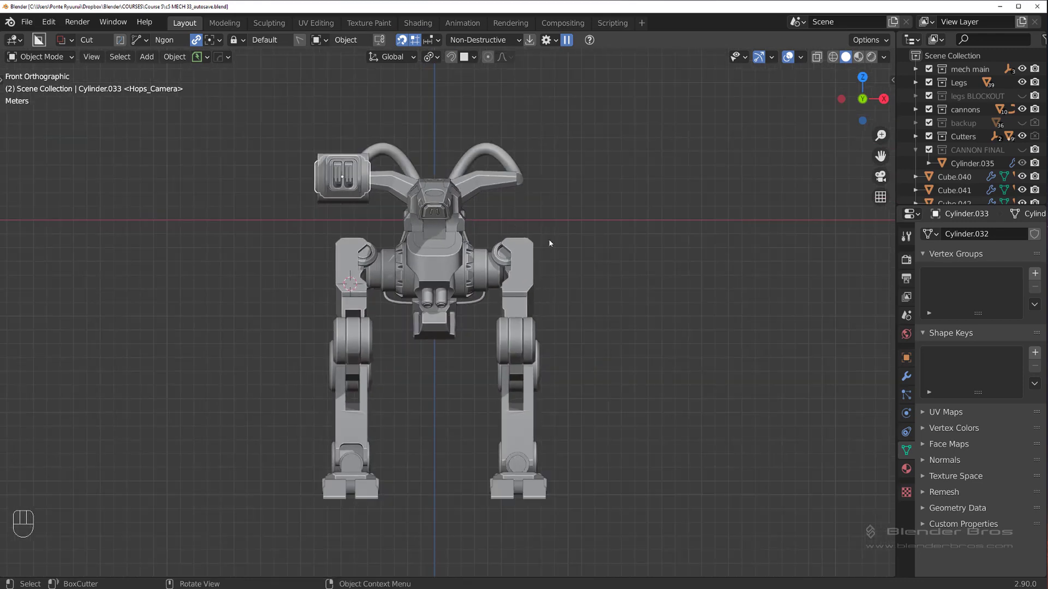
# Reposition and rotate the shoulder cannon to a tilted angle on the bar, then check it
pyautogui.press('s')
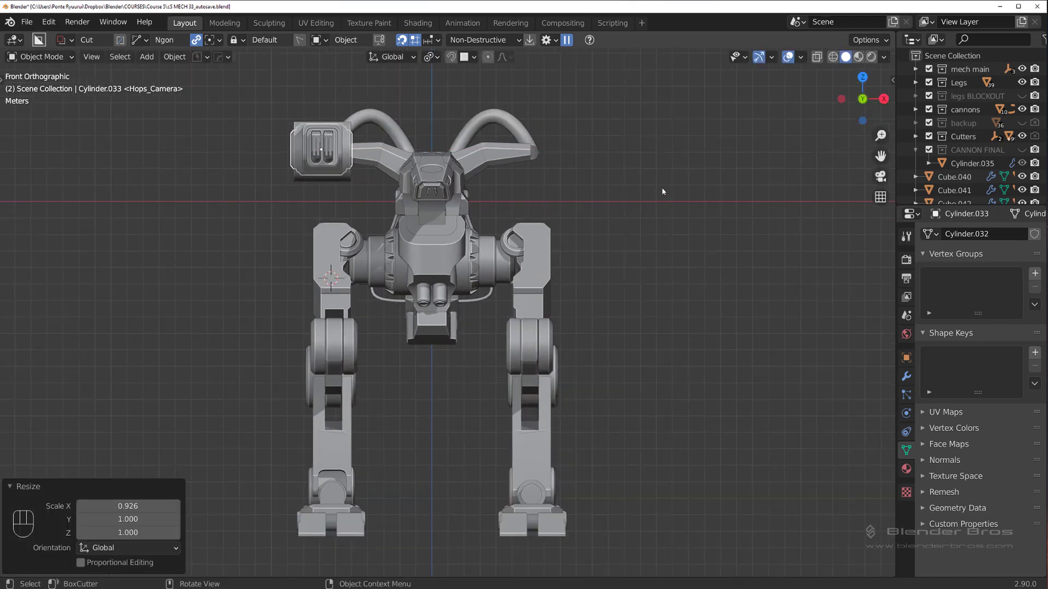
pyautogui.press('r')
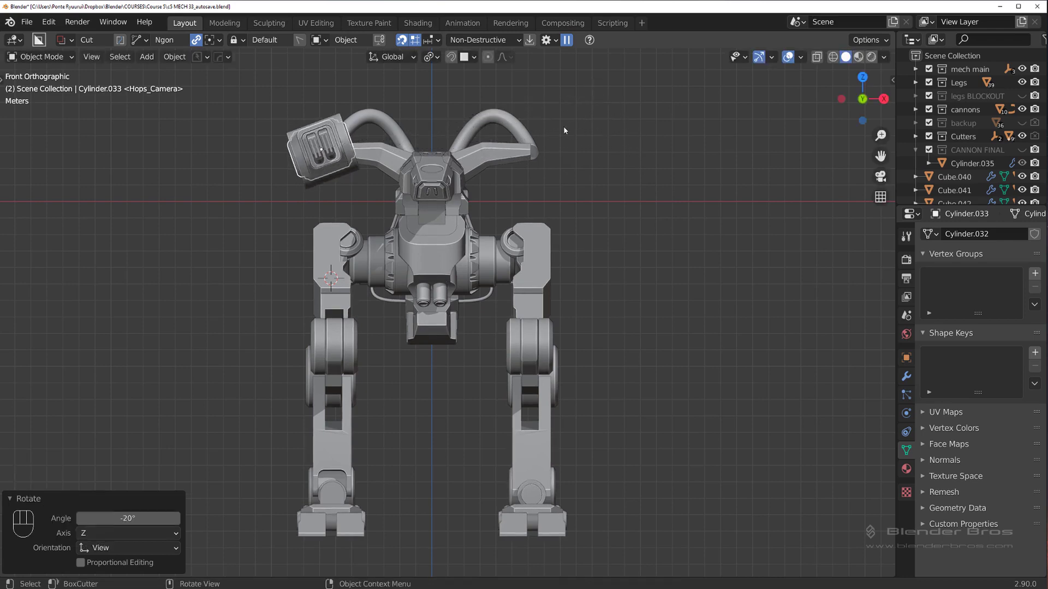
pyautogui.press('g')
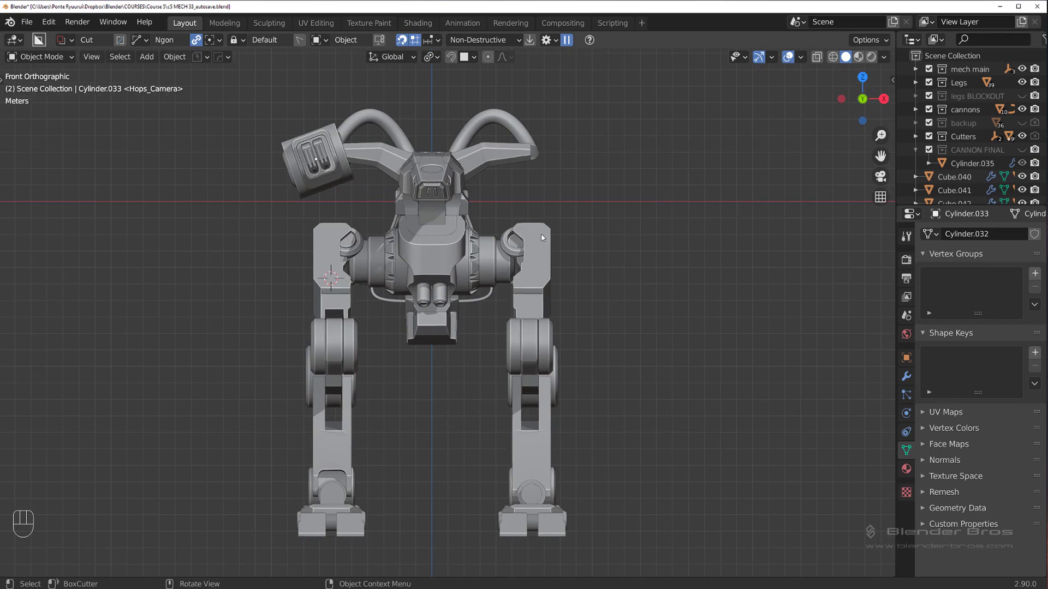
pyautogui.moveTo(412, 204); pyautogui.dragTo(608, 210)
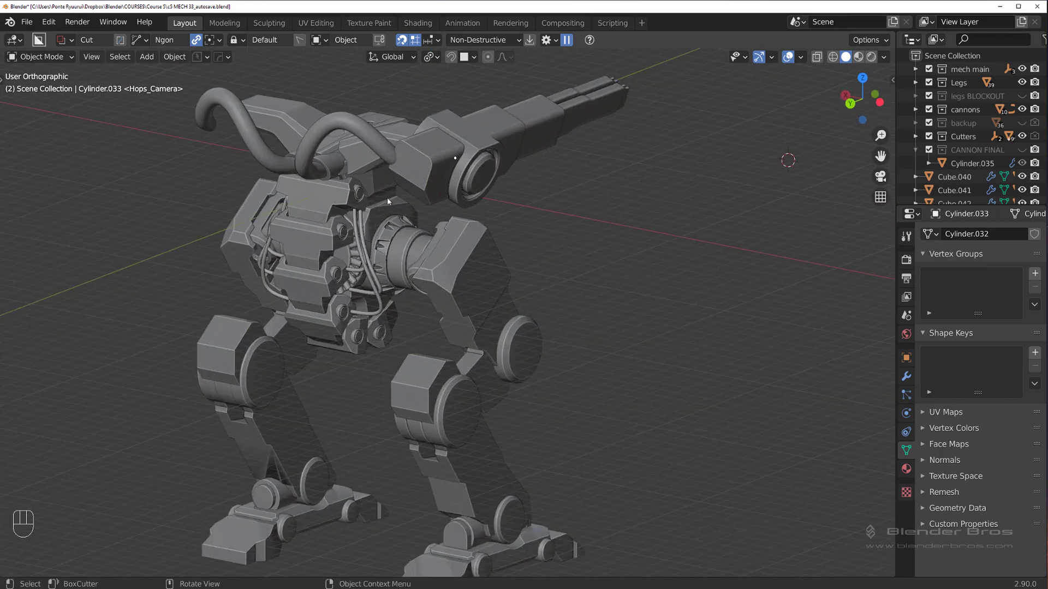
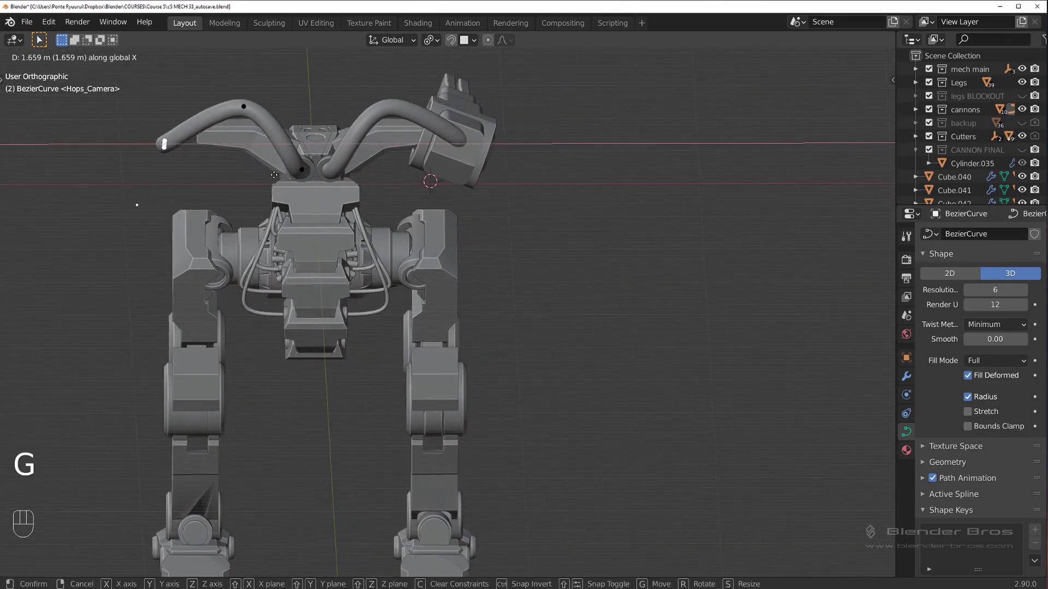
# Adjust the hose curve's thickness and resolution with HardOps
pyautogui.press('g')
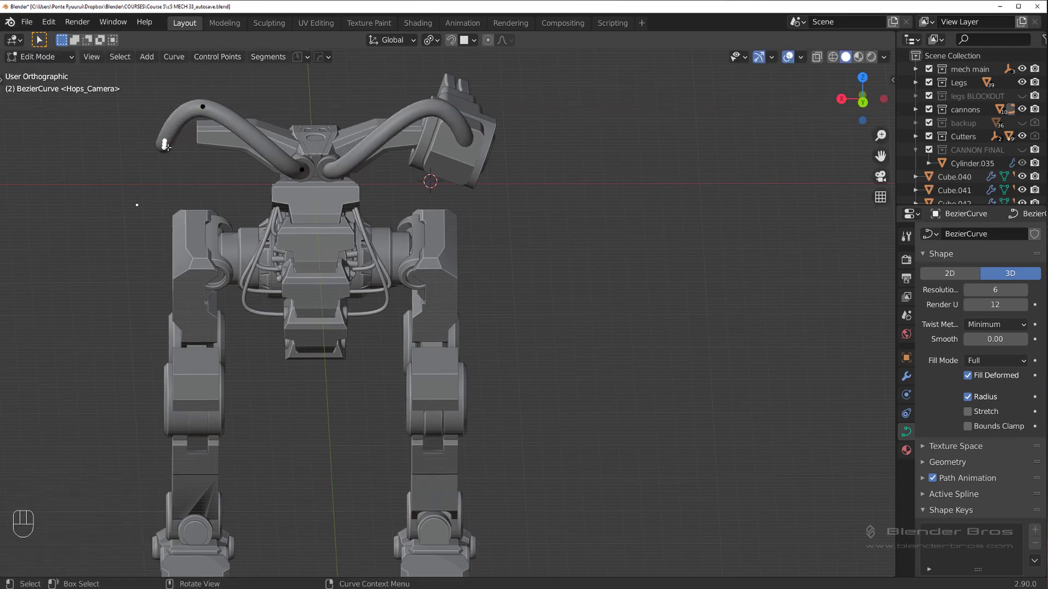
pyautogui.press('g')
pyautogui.press('Tab')
pyautogui.moveTo(362, 160); pyautogui.dragTo(339, 159)
pyautogui.press('q')
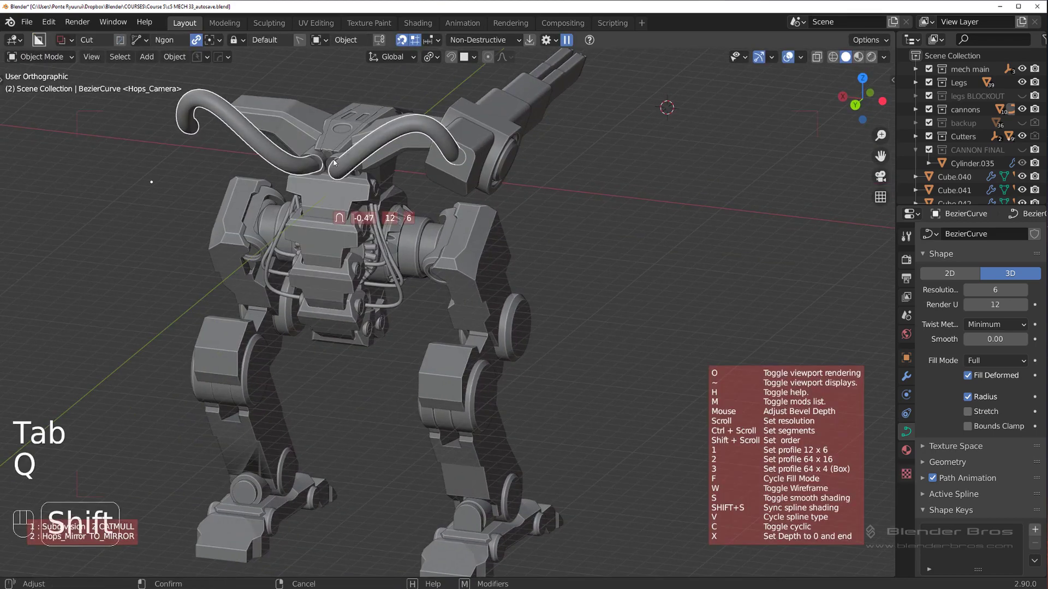
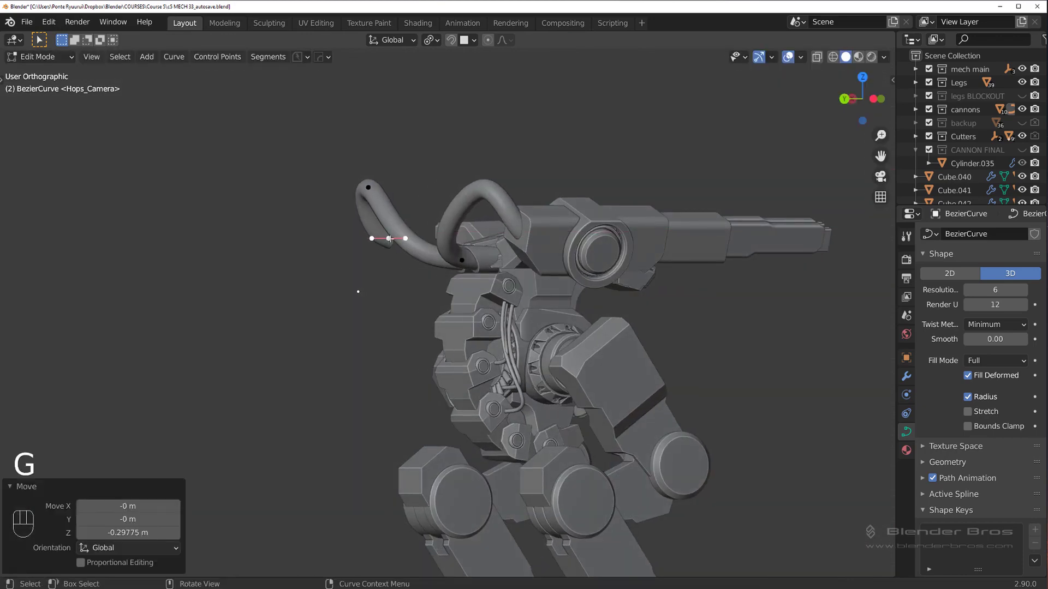
# Move the hose's end control point so it curls downward, checking front, top and perspective views
pyautogui.press('g')
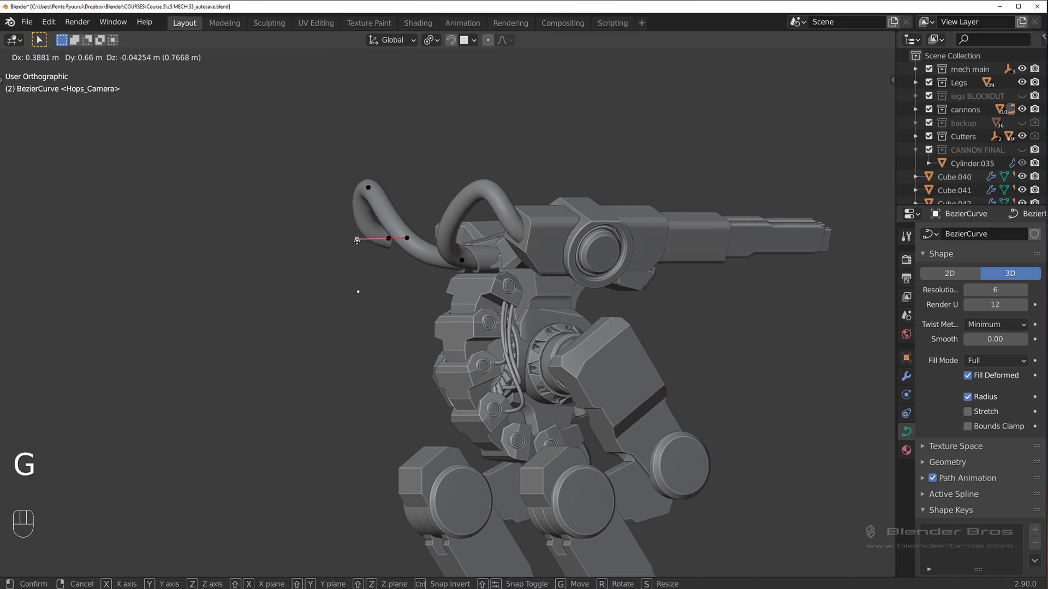
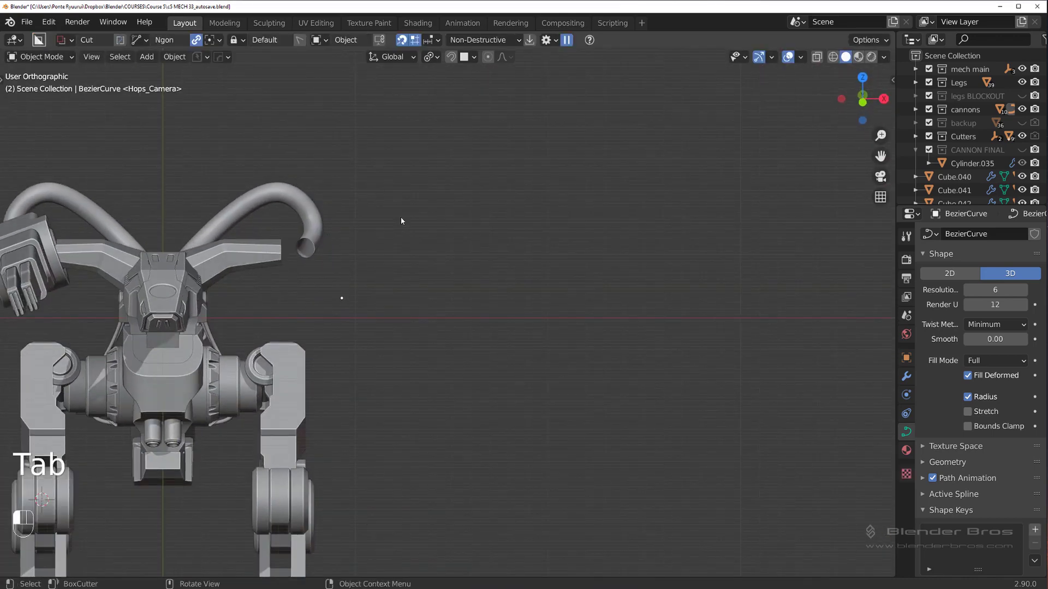
pyautogui.click(220, 268)
pyautogui.press('`')
pyautogui.moveTo(345, 230); pyautogui.dragTo(328, 153)
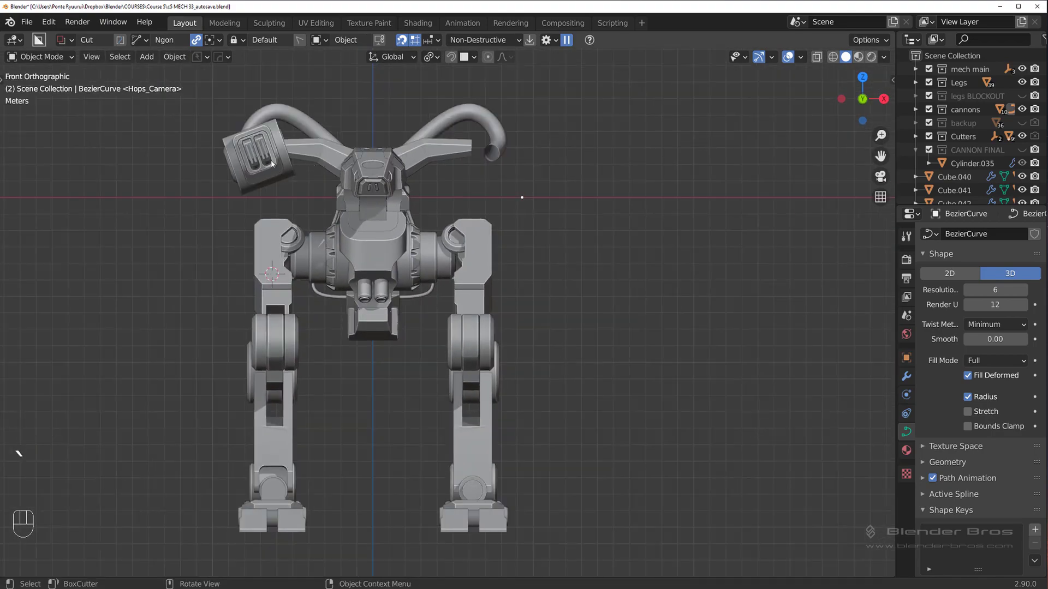
pyautogui.moveTo(317, 185); pyautogui.dragTo(410, 266)
pyautogui.middleClick(405, 223)
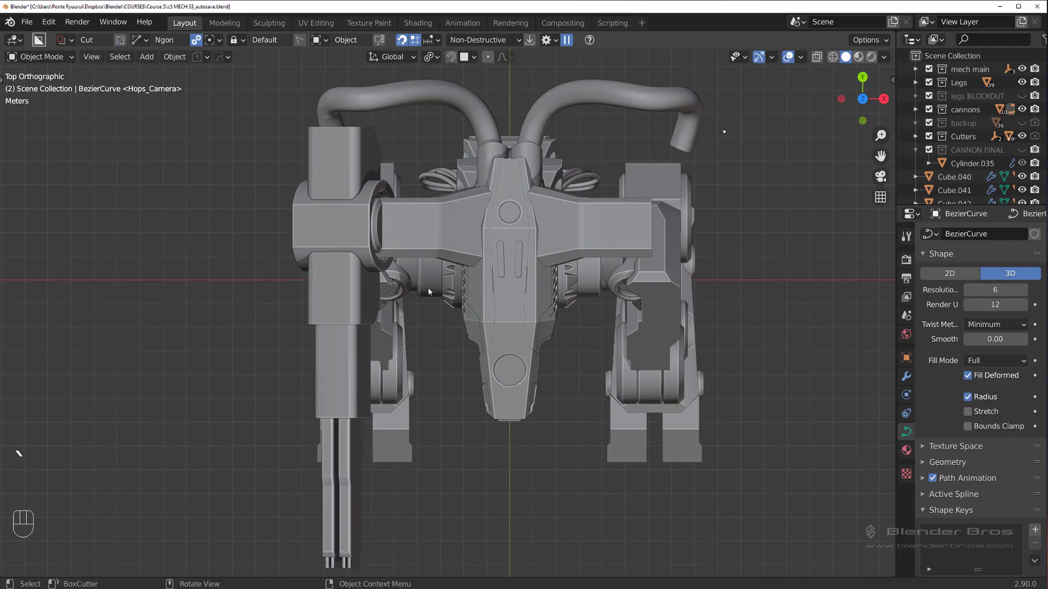
pyautogui.moveTo(412, 278); pyautogui.dragTo(305, 203)
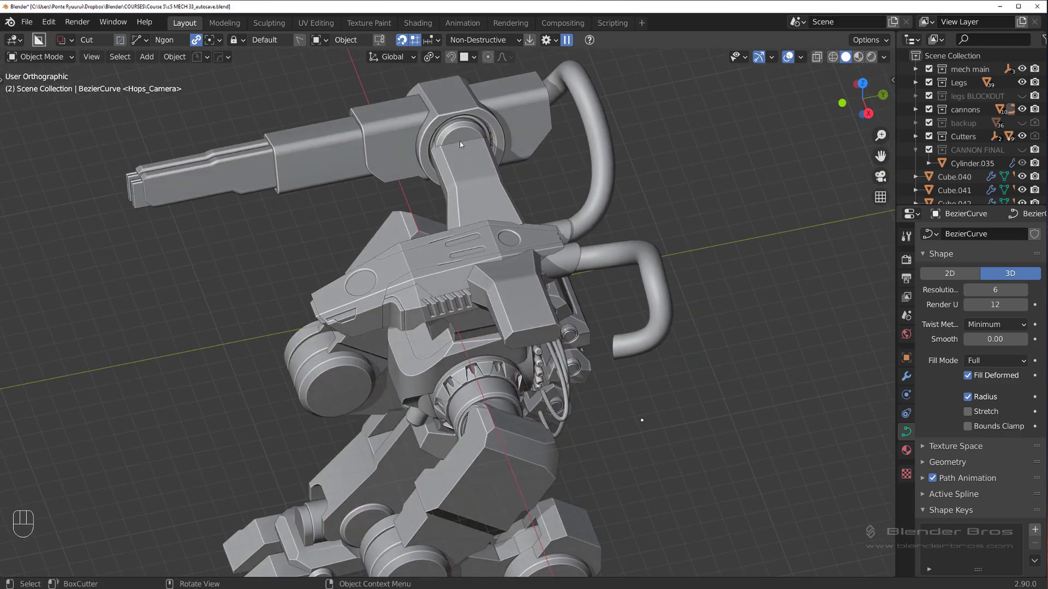
pyautogui.press('`')
pyautogui.press('`')
pyautogui.middleClick(369, 93)
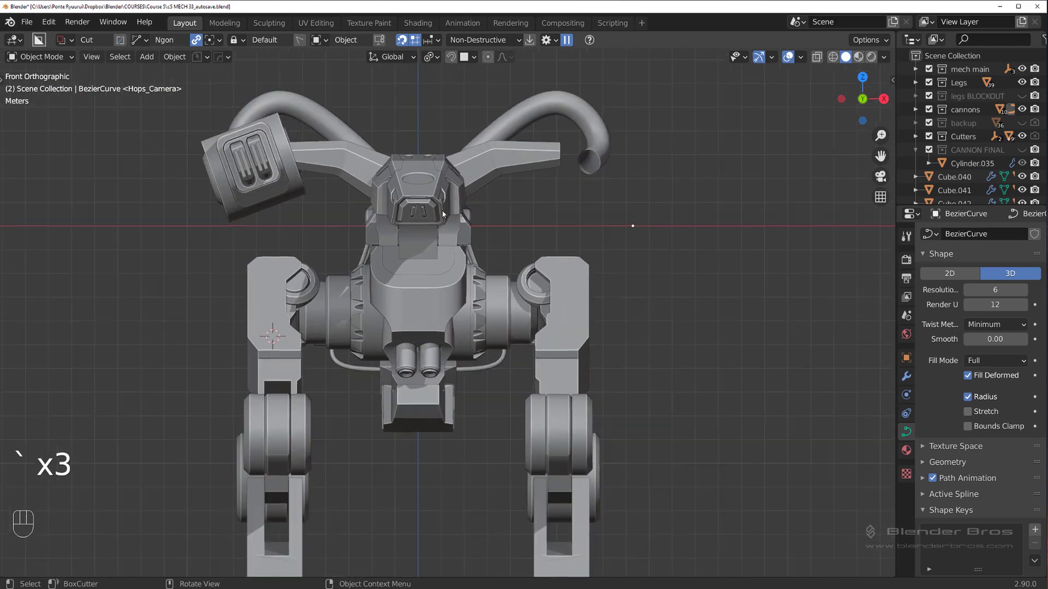
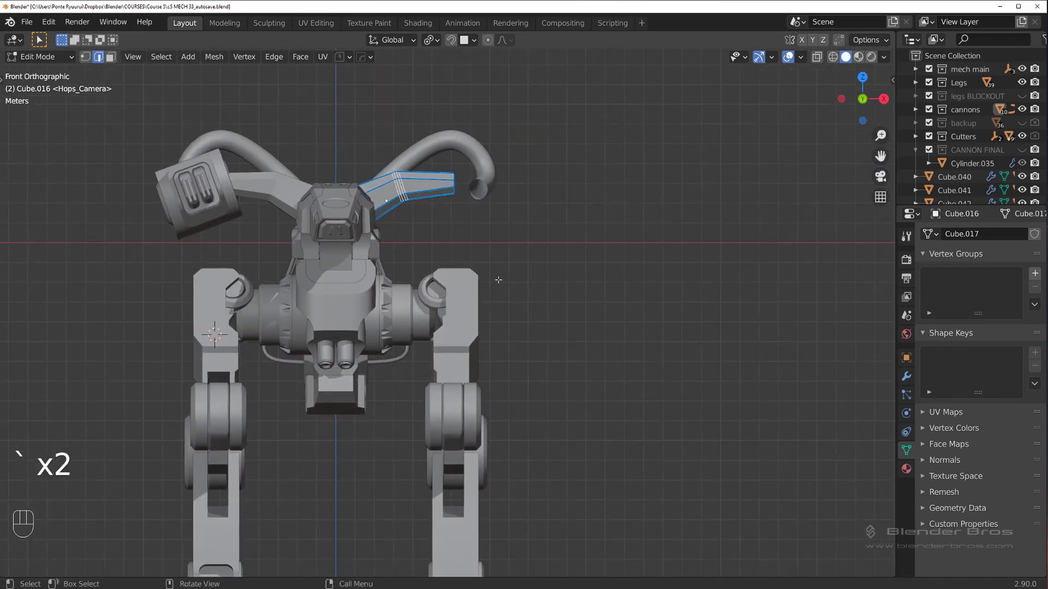
# Scale up the mount bar's end faces to enlarge the bar
pyautogui.press('s')
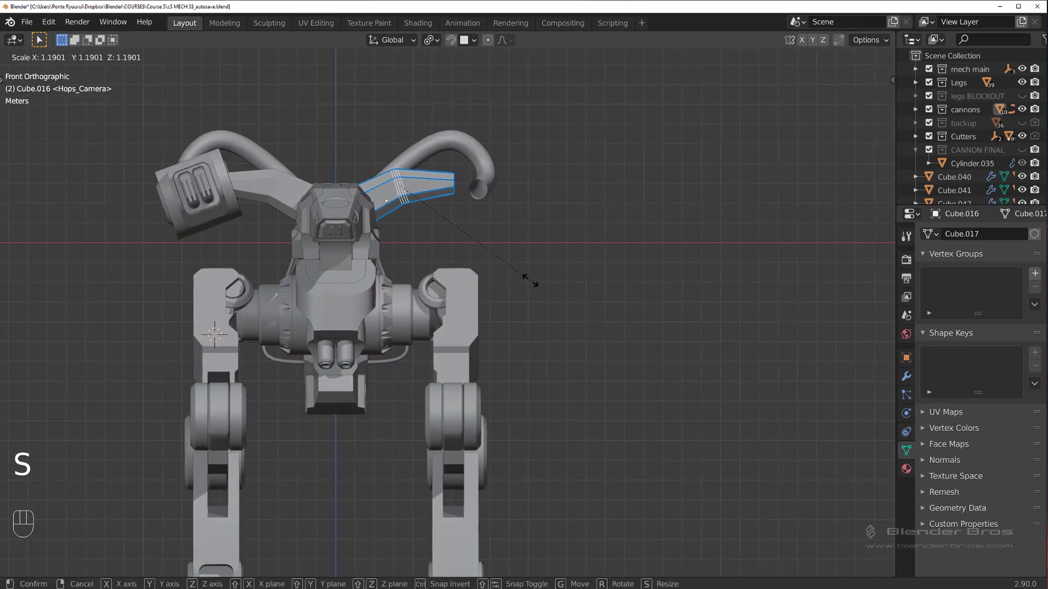
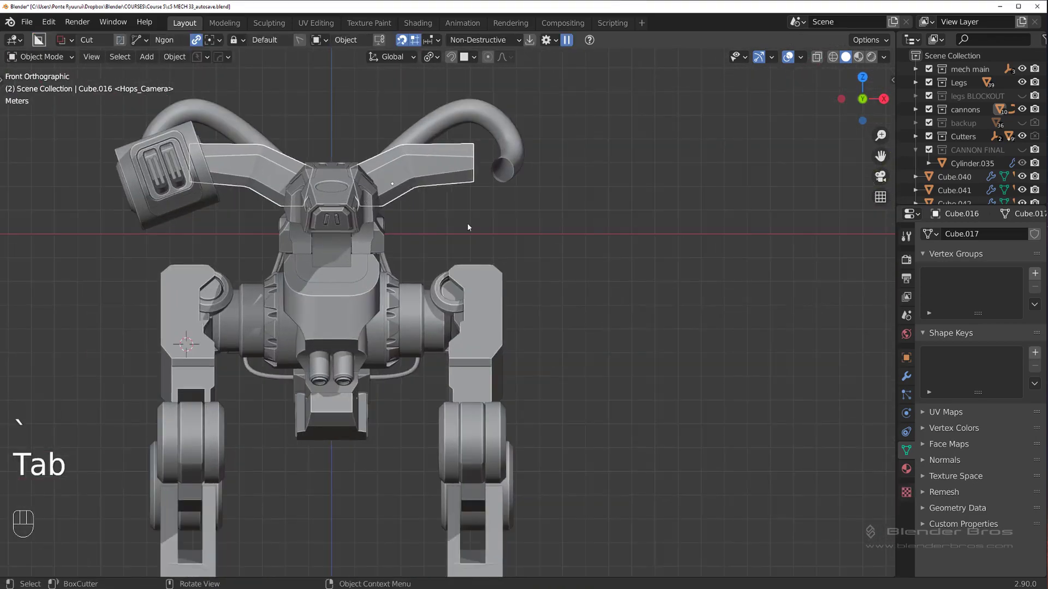
pyautogui.moveTo(438, 219); pyautogui.dragTo(429, 146)
pyautogui.moveTo(398, 239); pyautogui.dragTo(426, 270)
pyautogui.click(534, 219)
pyautogui.press('Tab')
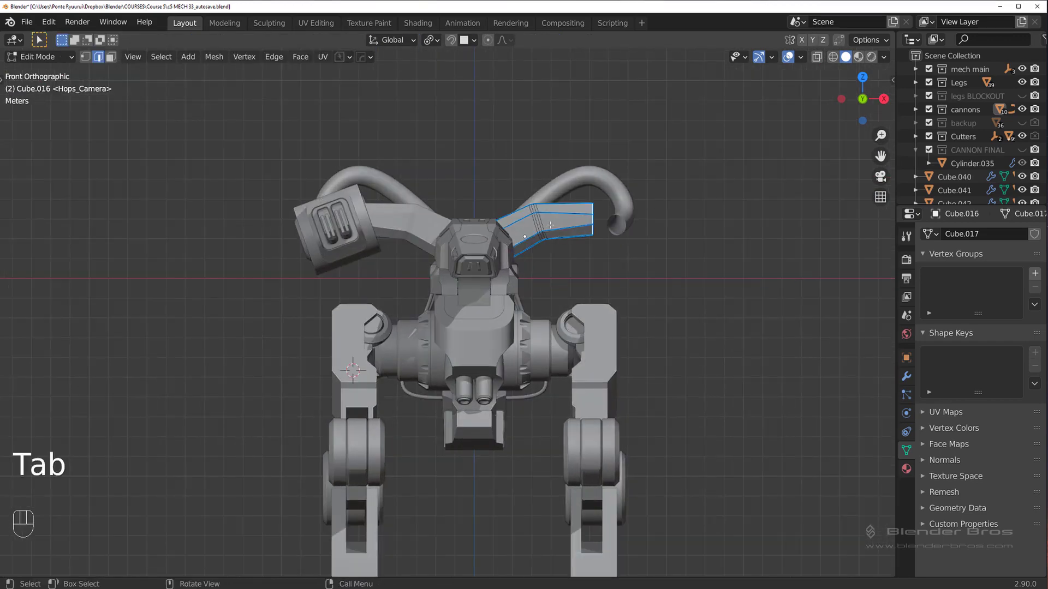
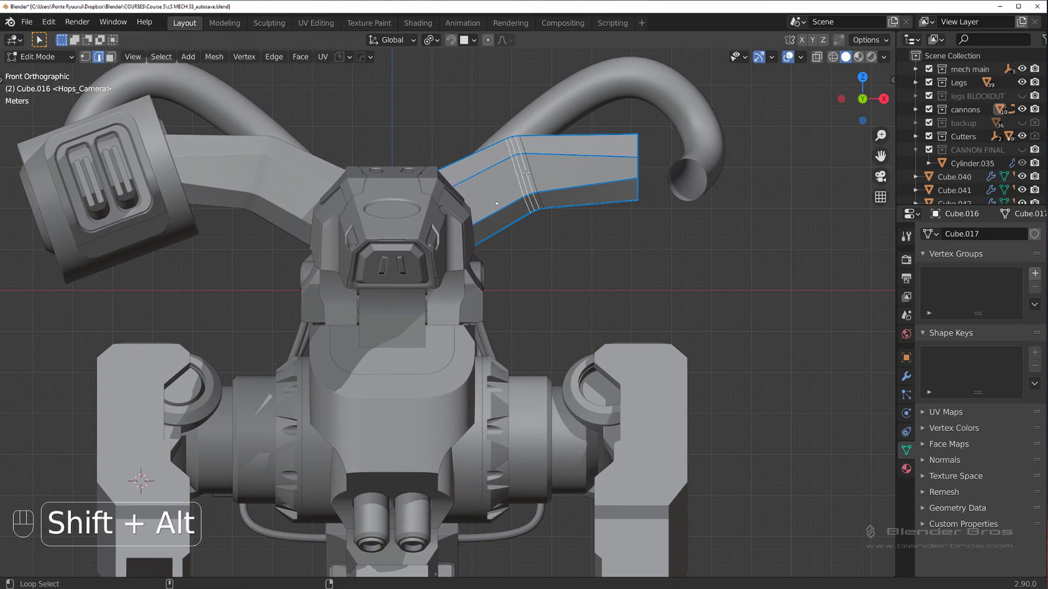
# Raise the bar's outer end along Z and rotate it to bend upward toward the hose
pyautogui.press('g')
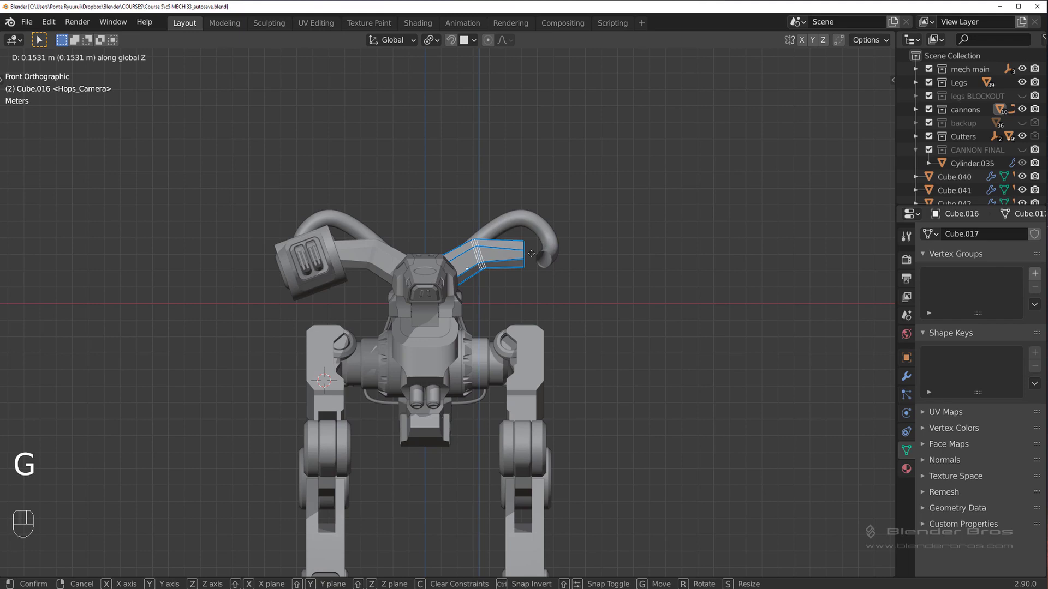
pyautogui.press('g')
pyautogui.press('r')
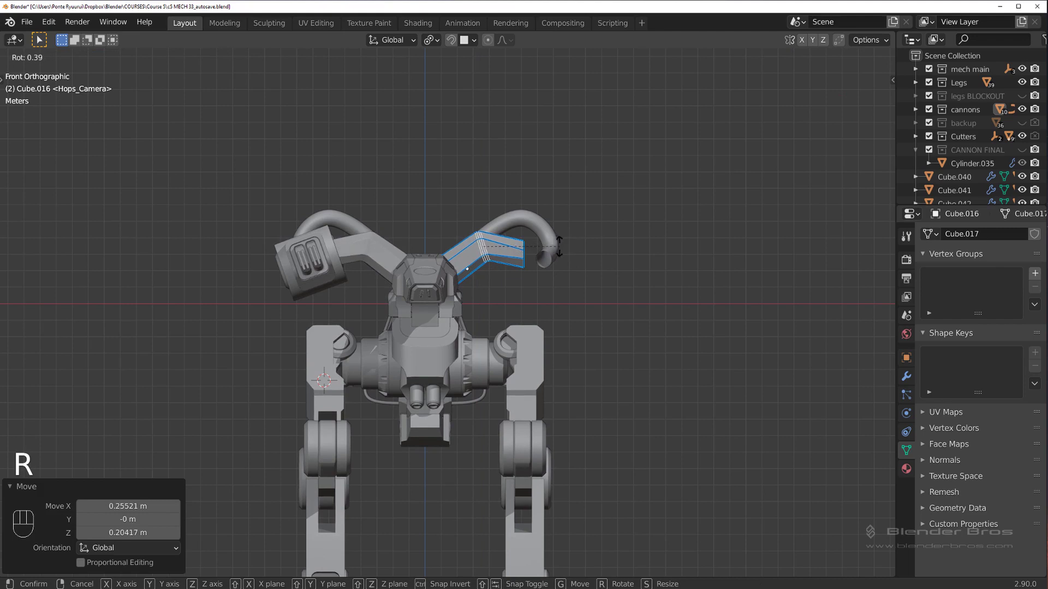
pyautogui.press('g')
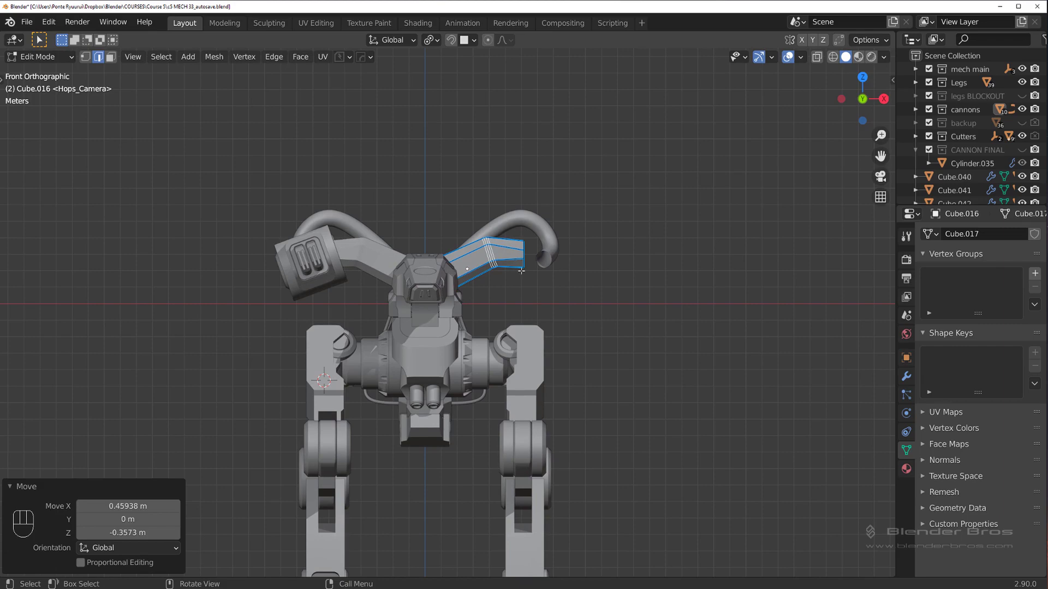
pyautogui.press('Tab')
pyautogui.moveTo(489, 246); pyautogui.dragTo(469, 201)
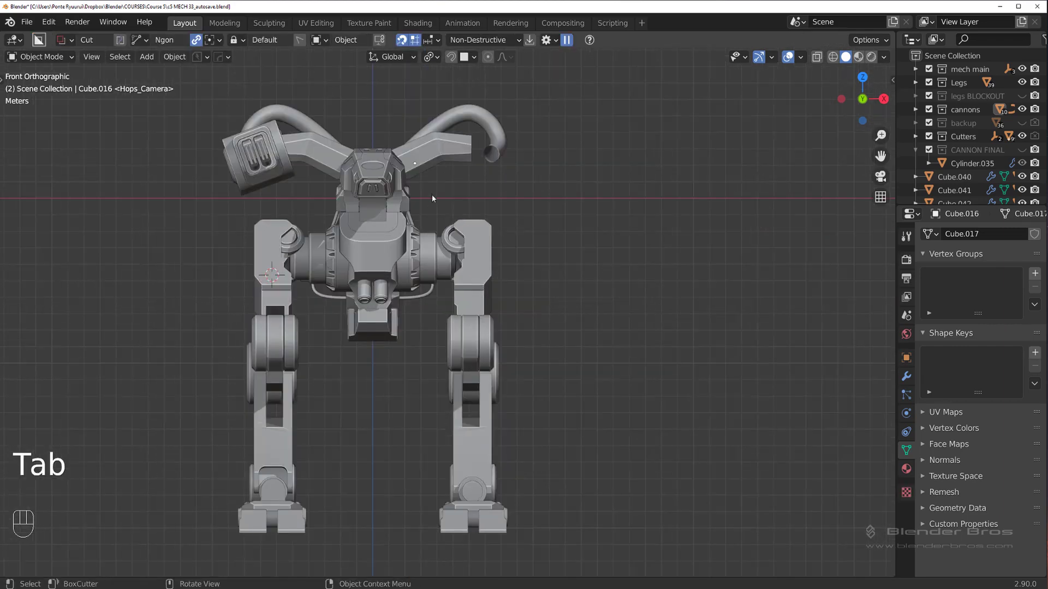
# Select the left cannon and move it slightly lower
pyautogui.moveTo(439, 188); pyautogui.dragTo(384, 202)
pyautogui.click(348, 239)
pyautogui.middleClick(368, 223)
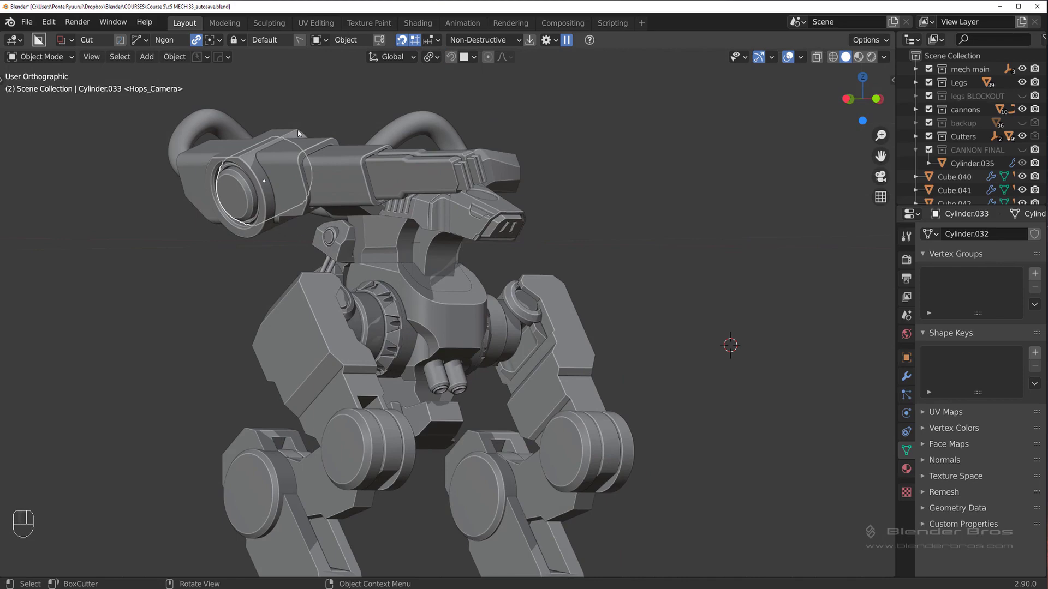
pyautogui.click(475, 267)
pyautogui.press('g')
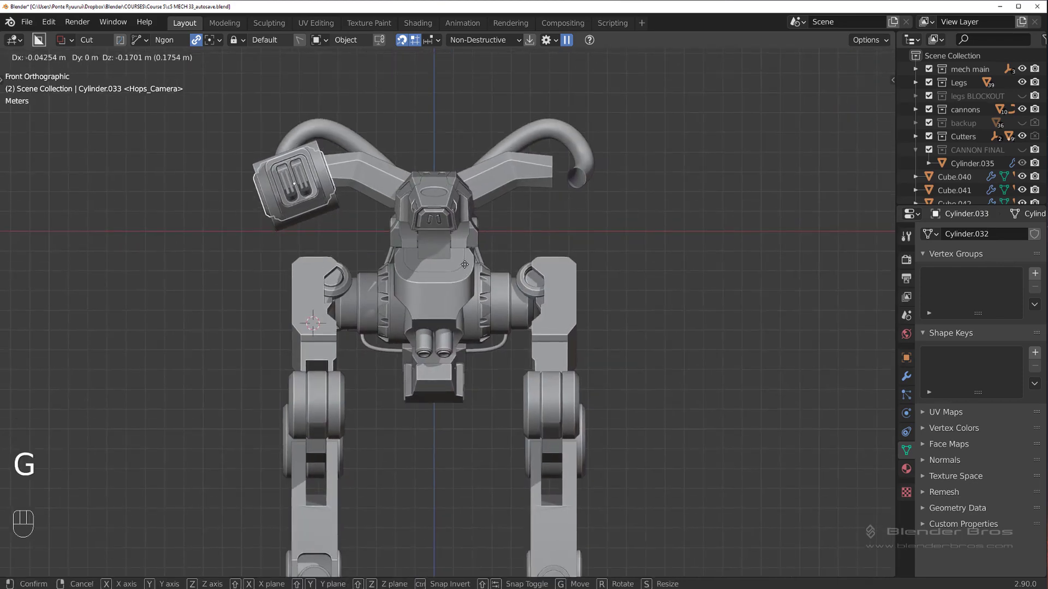
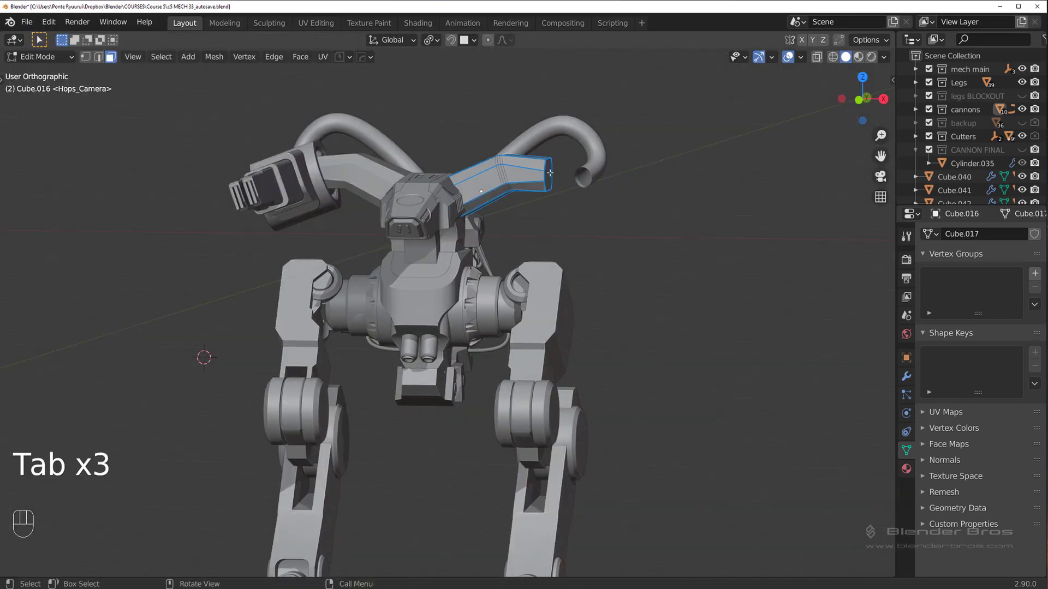
# In front view, edit the mount bar and lower its outer end faces, then leave Edit Mode
pyautogui.press('`')
pyautogui.press('g')
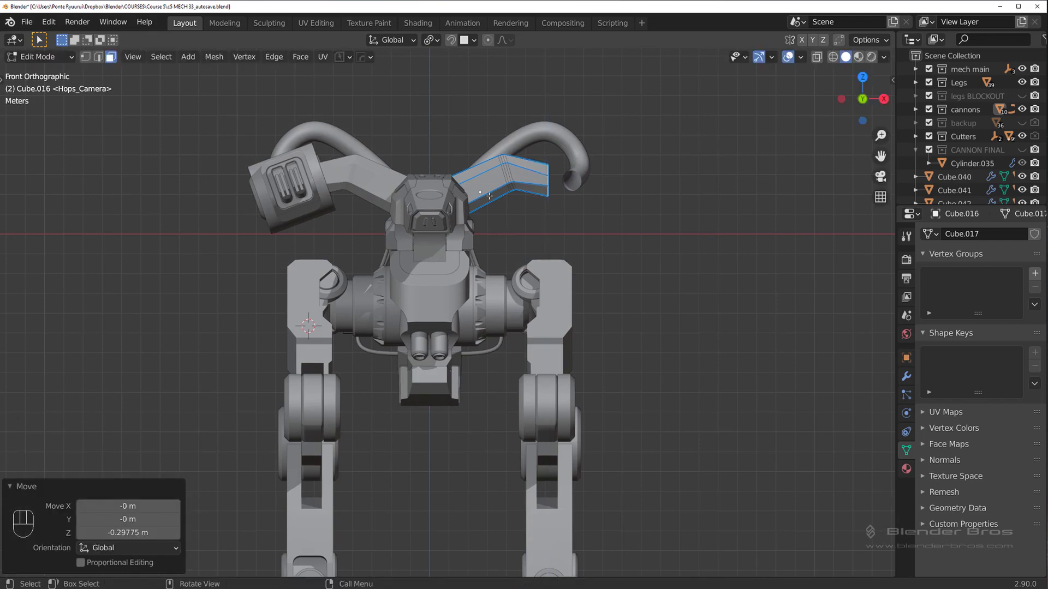
pyautogui.press('Tab')
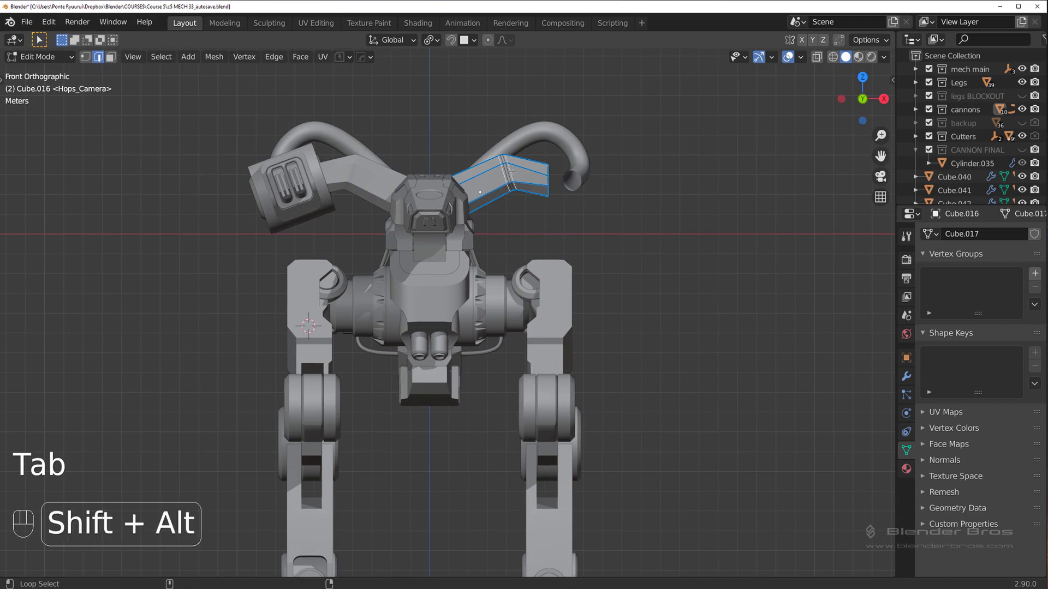
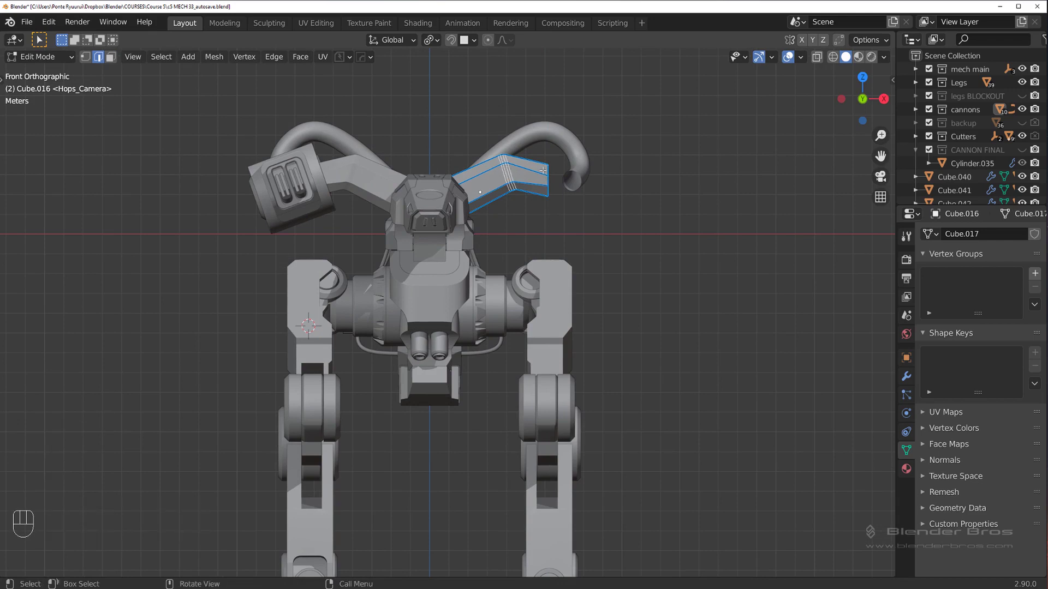
pyautogui.press('r')
pyautogui.press('g')
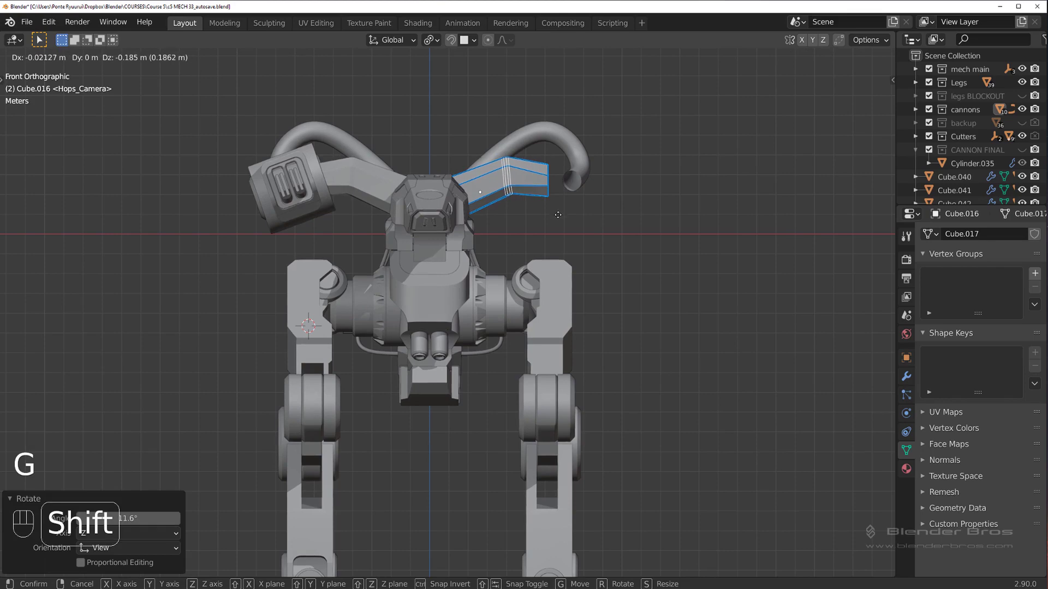
pyautogui.press('Tab')
pyautogui.moveTo(383, 222); pyautogui.dragTo(435, 224)
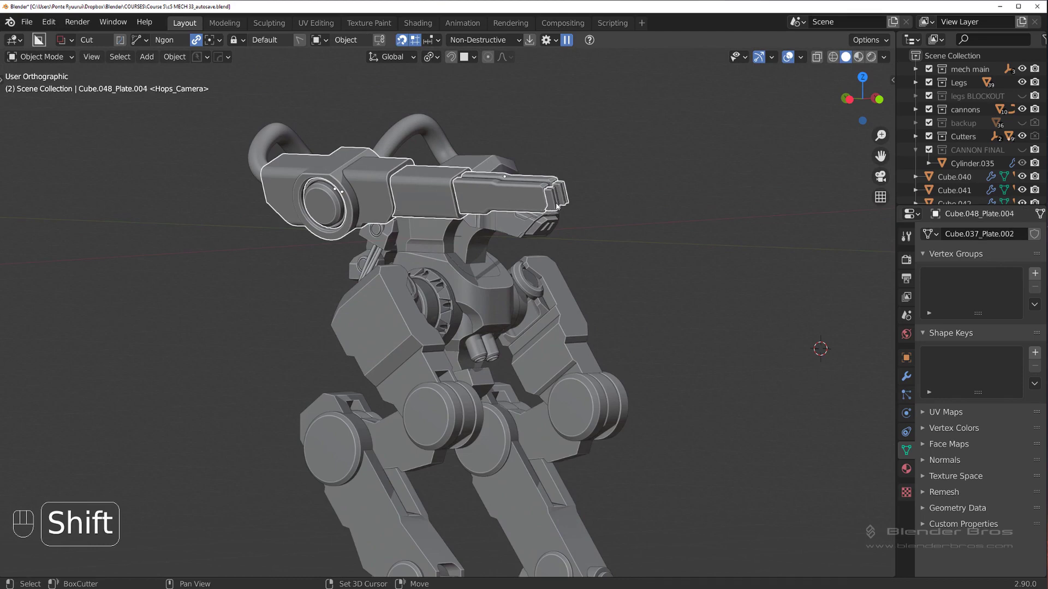
pyautogui.click(441, 241)
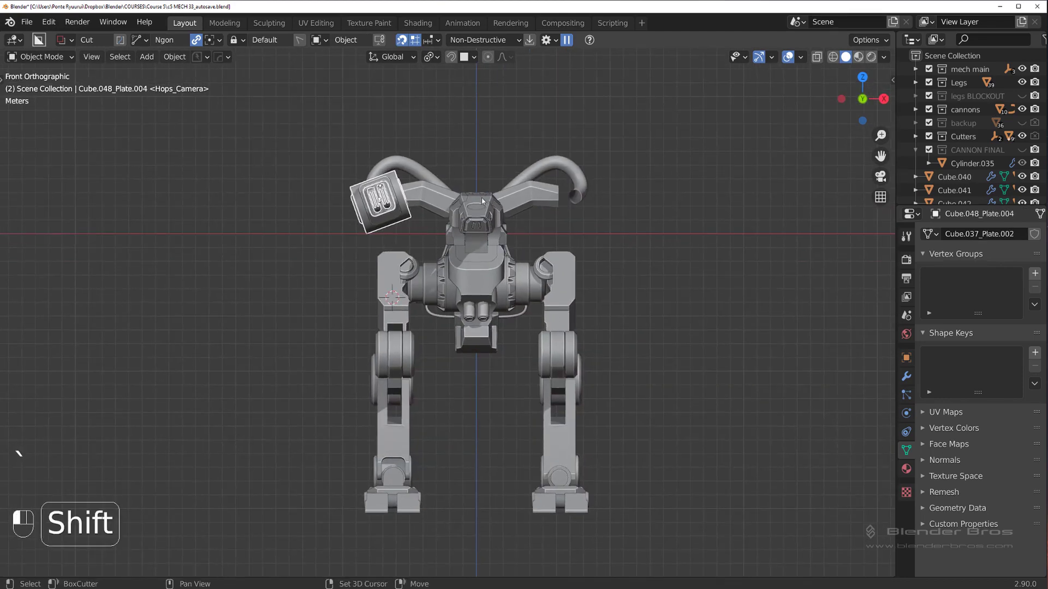
pyautogui.press('alt+x')
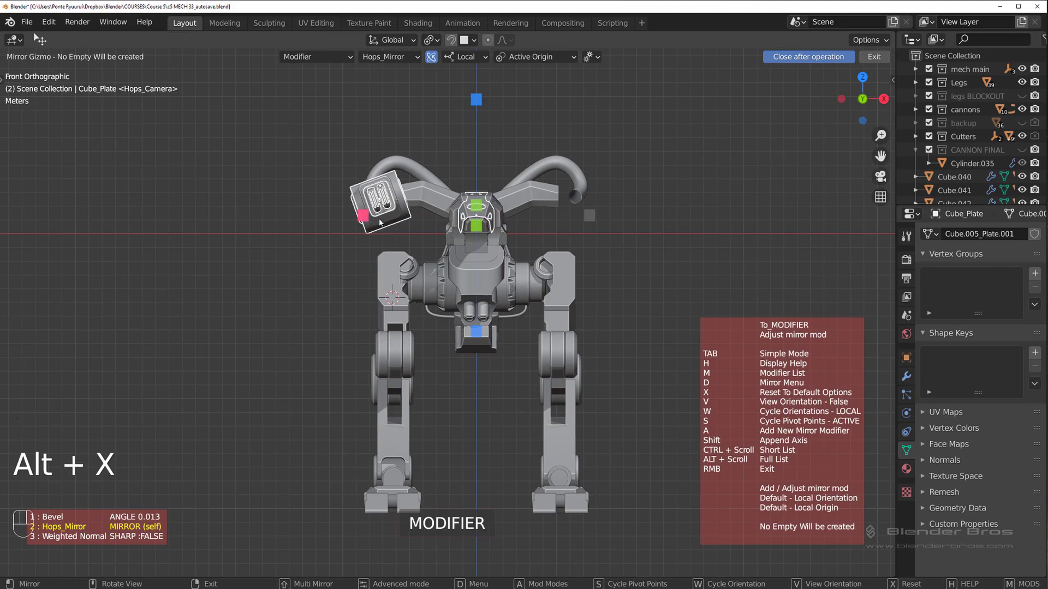
pyautogui.moveTo(623, 166); pyautogui.dragTo(600, 218)
pyautogui.moveTo(600, 217); pyautogui.dragTo(548, 203)
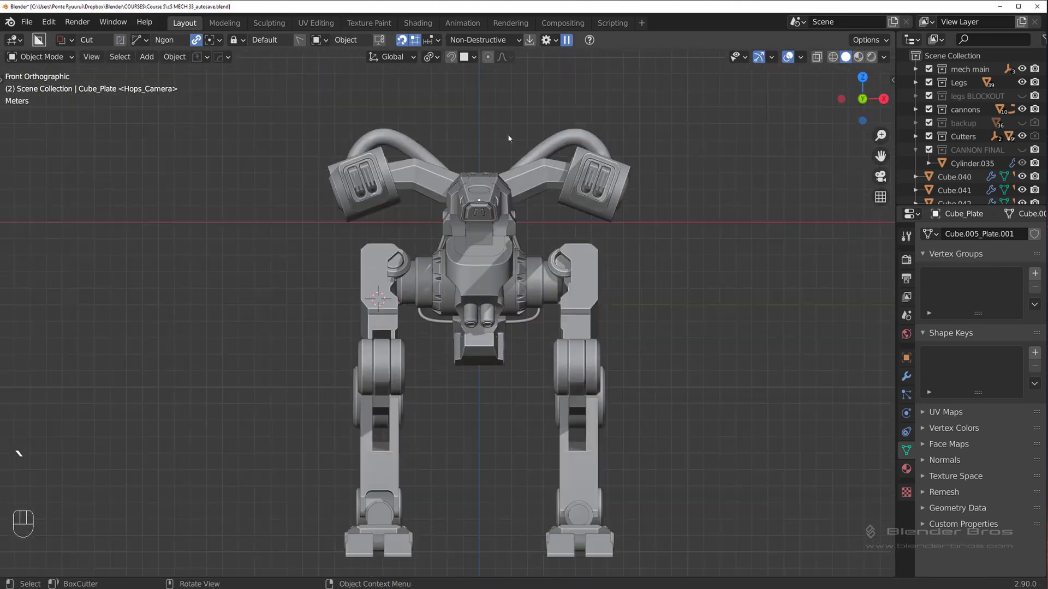
pyautogui.moveTo(471, 207); pyautogui.dragTo(400, 132)
pyautogui.middleClick(432, 232)
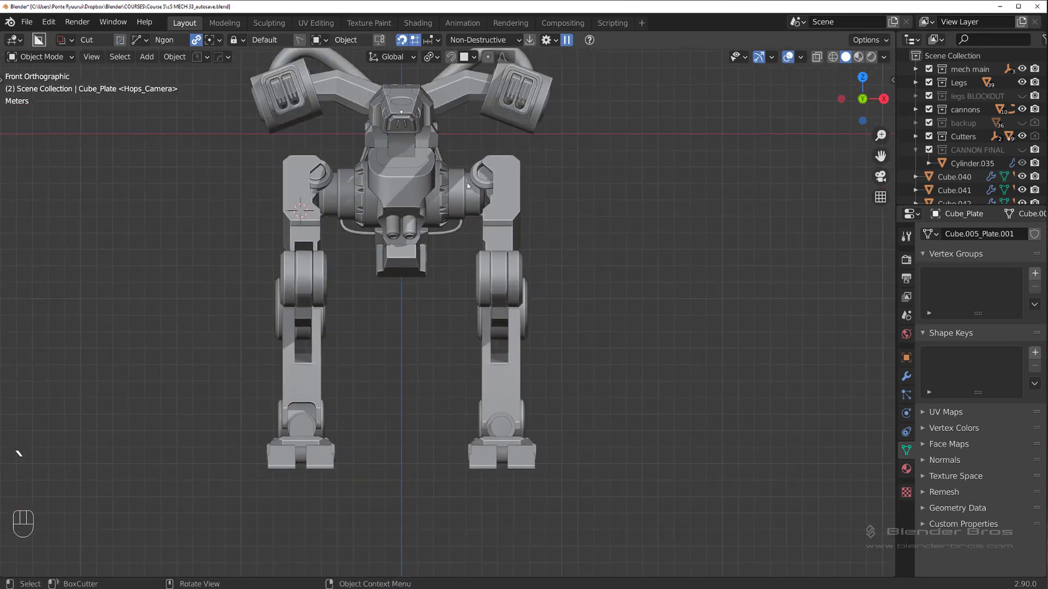
pyautogui.middleClick(487, 203)
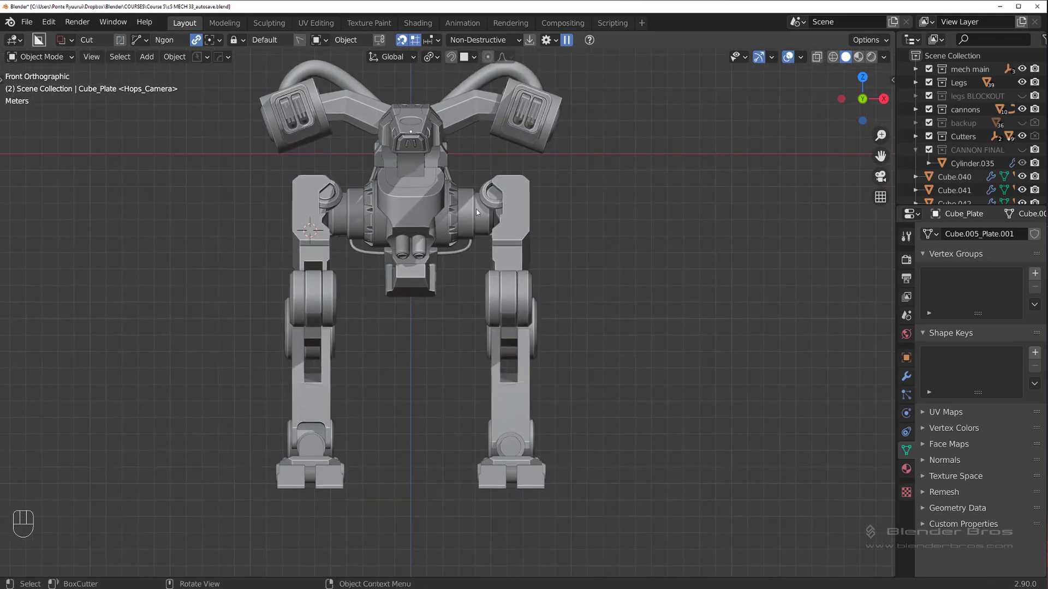
pyautogui.moveTo(415, 275); pyautogui.dragTo(389, 243)
pyautogui.moveTo(416, 245); pyautogui.dragTo(454, 244)
pyautogui.moveTo(472, 265); pyautogui.dragTo(520, 367)
pyautogui.moveTo(490, 336); pyautogui.dragTo(483, 349)
pyautogui.middleClick(300, 404)
pyautogui.moveTo(498, 193); pyautogui.dragTo(450, 139)
pyautogui.middleClick(436, 137)
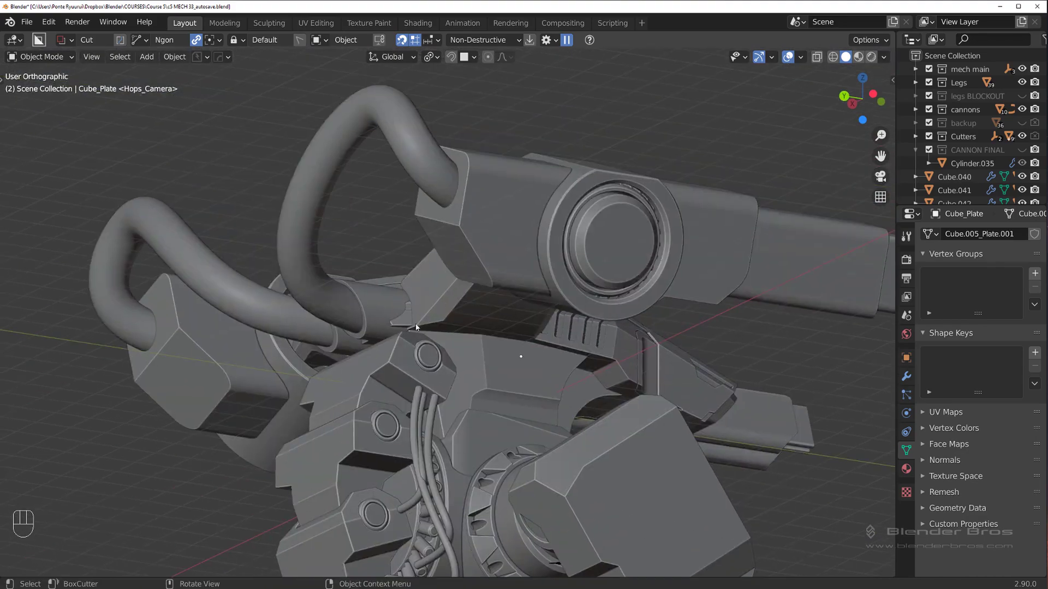
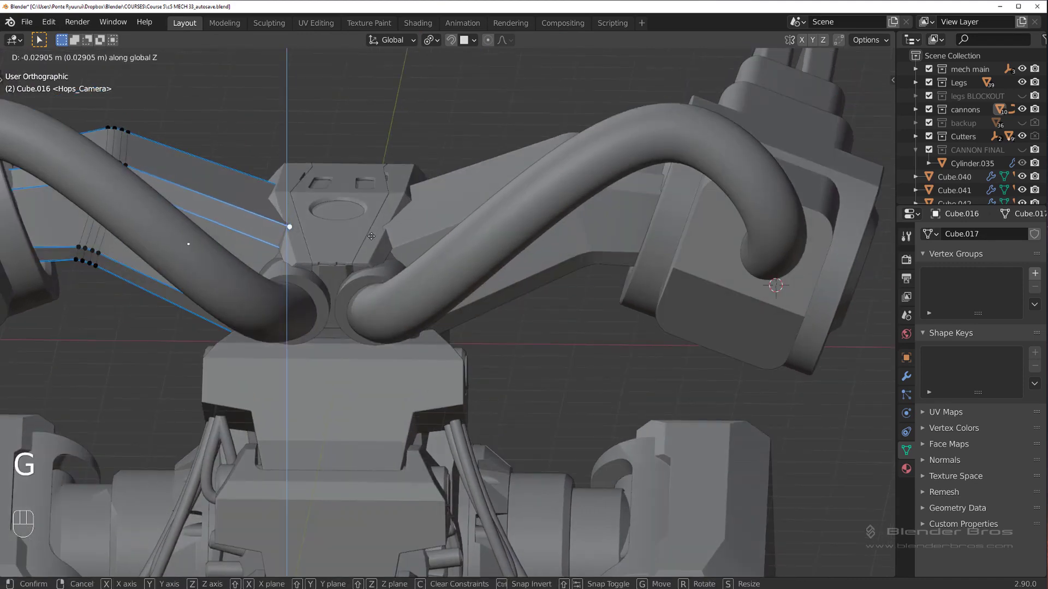
# Lower the bar's vertices, then add loop cuts along the shoulder bar and confirm them
pyautogui.press('Tab')
pyautogui.moveTo(435, 240); pyautogui.dragTo(272, 288)
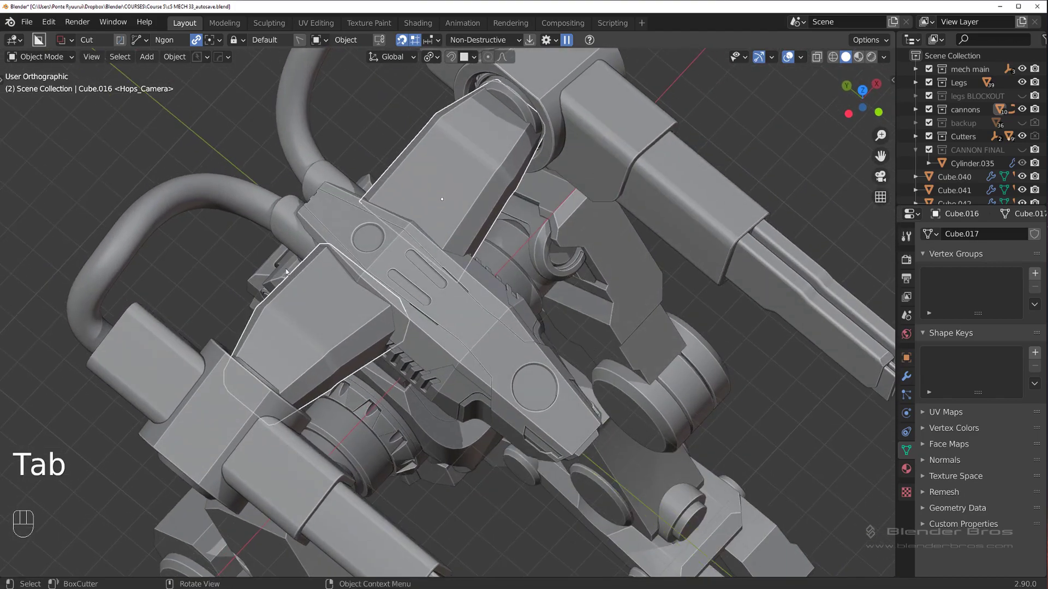
pyautogui.moveTo(299, 214); pyautogui.dragTo(224, 136)
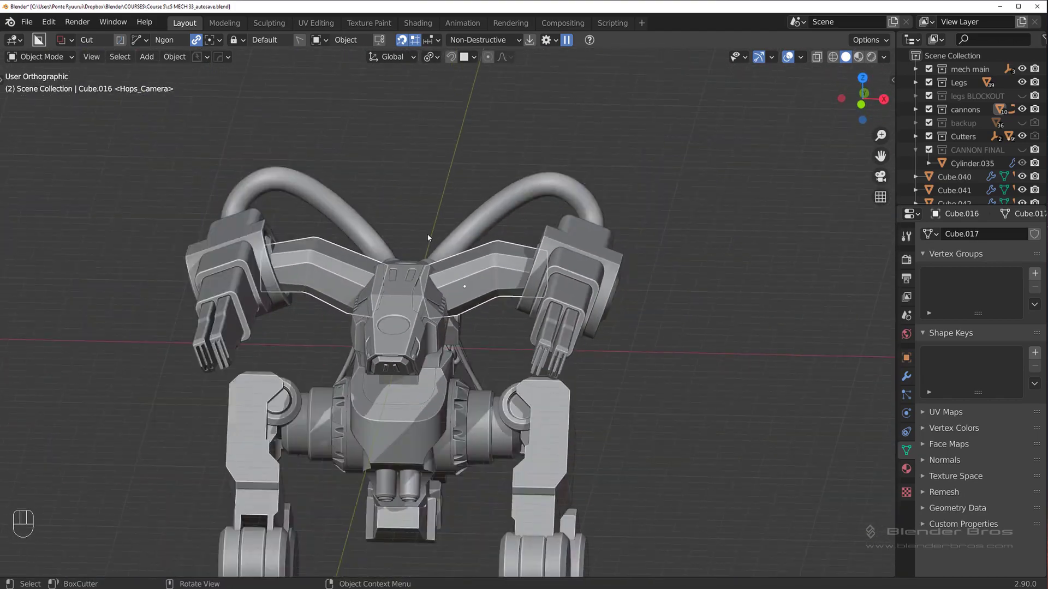
pyautogui.moveTo(445, 236); pyautogui.dragTo(472, 245)
pyautogui.press('Tab')
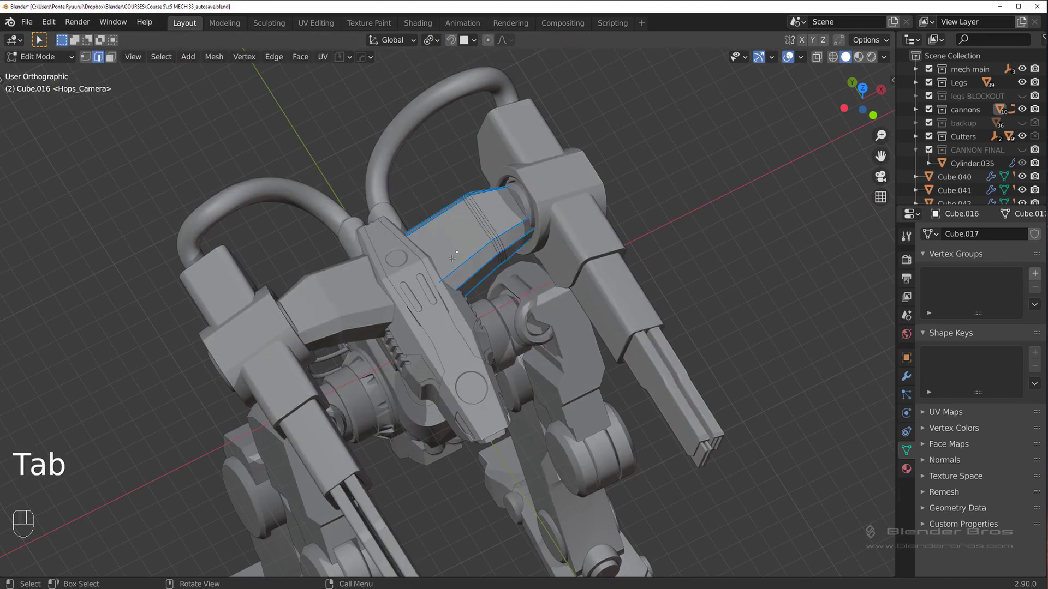
pyautogui.press('ctrl+r')
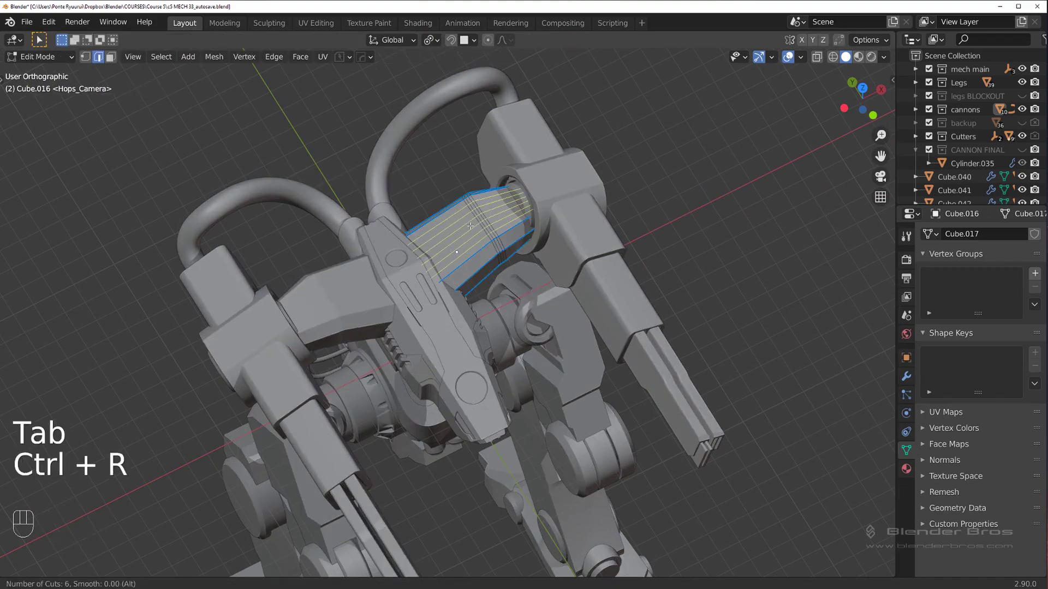
pyautogui.press('Tab')
# Orbit around the mech to review the reshaped bar from several angles
pyautogui.moveTo(472, 208); pyautogui.dragTo(438, 146)
pyautogui.moveTo(456, 263); pyautogui.dragTo(464, 231)
pyautogui.press('`')
pyautogui.press('`')
pyautogui.moveTo(441, 210); pyautogui.dragTo(422, 144)
pyautogui.middleClick(523, 154)
pyautogui.moveTo(423, 234); pyautogui.dragTo(438, 235)
pyautogui.press('KP_5')
pyautogui.moveTo(425, 261); pyautogui.dragTo(431, 257)
pyautogui.moveTo(399, 259); pyautogui.dragTo(419, 337)
pyautogui.moveTo(457, 199); pyautogui.dragTo(456, 200)
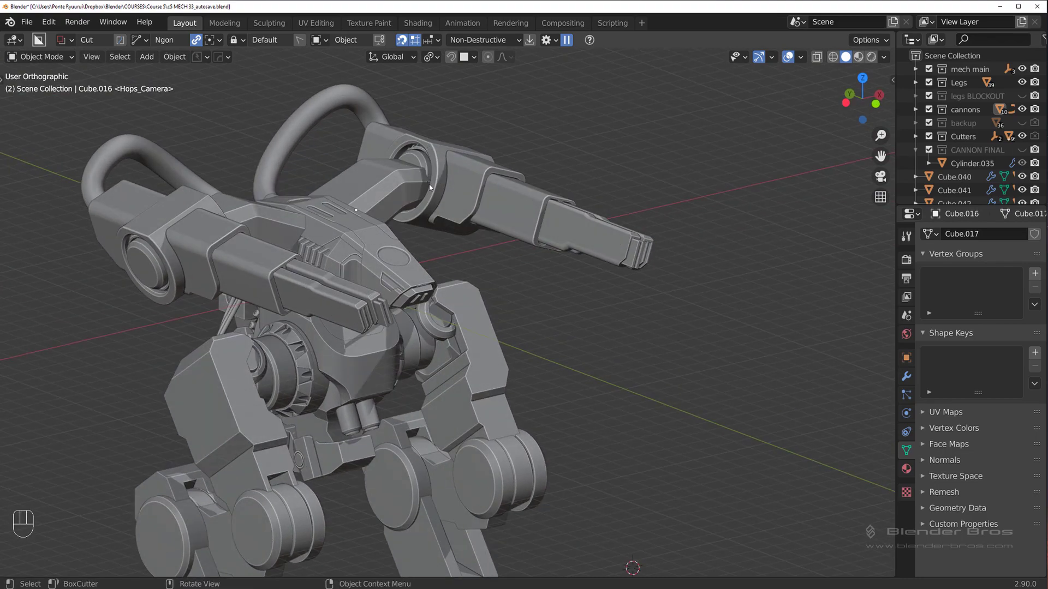
# Zoom in on the cannon joint and line up a straight front view of the shoulder bar
pyautogui.moveTo(450, 209); pyautogui.dragTo(410, 186)
pyautogui.moveTo(427, 177); pyautogui.dragTo(442, 183)
pyautogui.moveTo(458, 221); pyautogui.dragTo(449, 278)
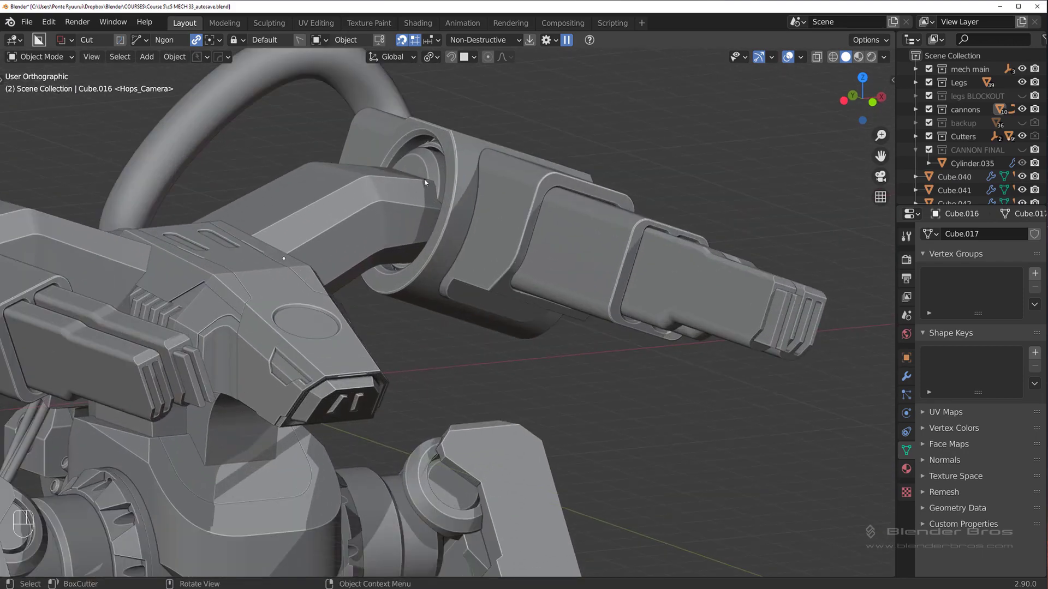
pyautogui.middleClick(464, 256)
pyautogui.moveTo(438, 245); pyautogui.dragTo(382, 233)
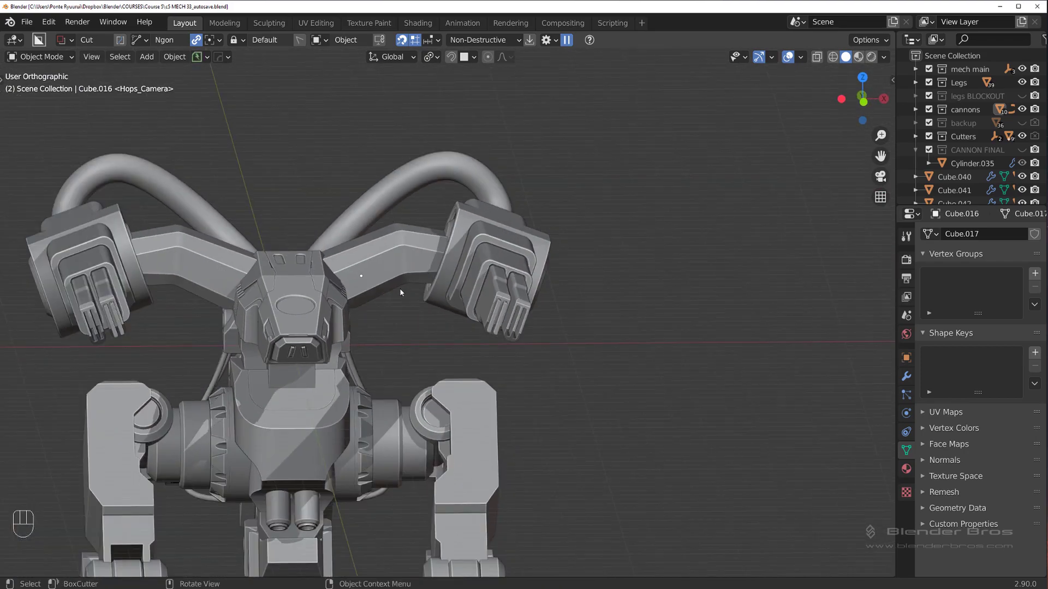
pyautogui.moveTo(390, 246); pyautogui.dragTo(380, 181)
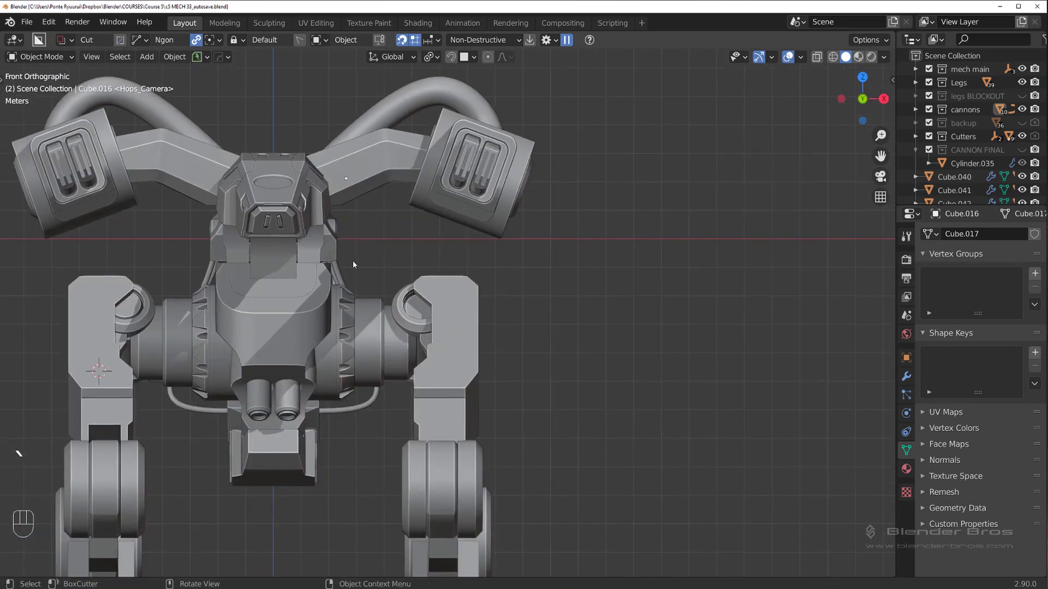
# Add a cylinder, rotate it to face front and position it between the shoulder bar and cannon
pyautogui.press('shift+a')
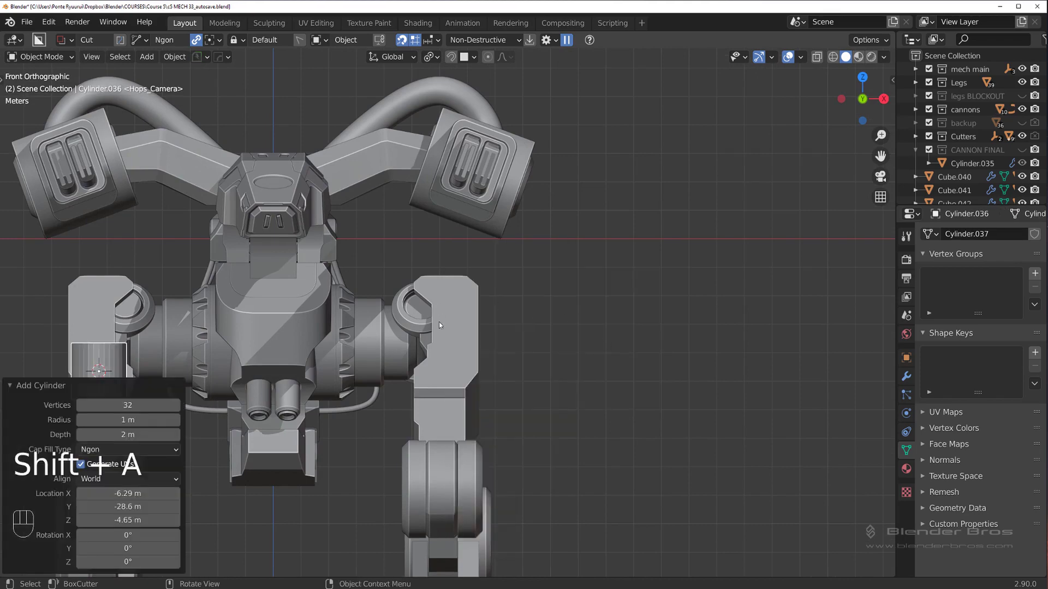
pyautogui.press('g')
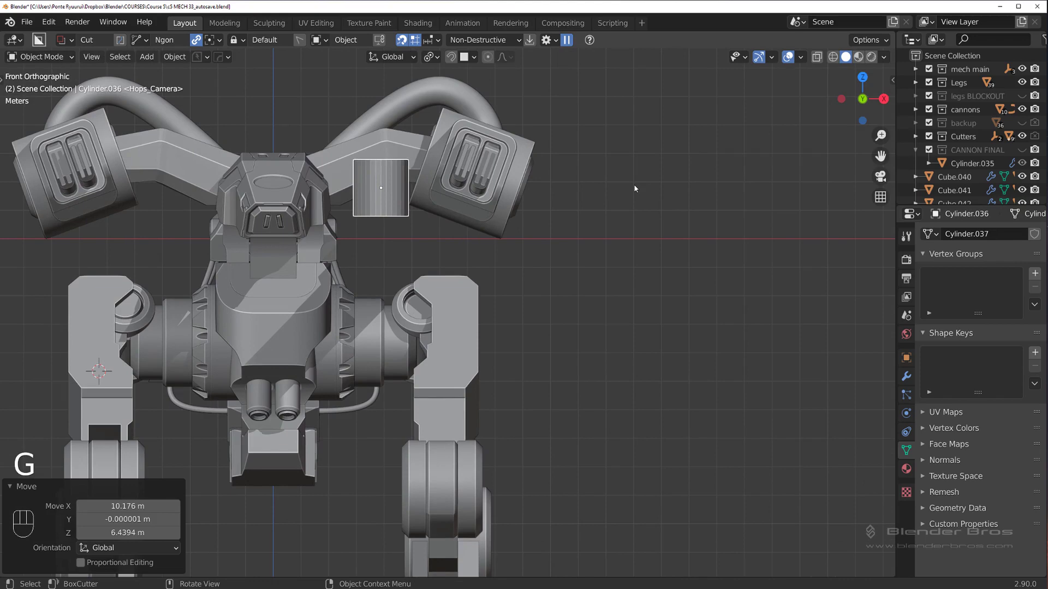
pyautogui.press('r')
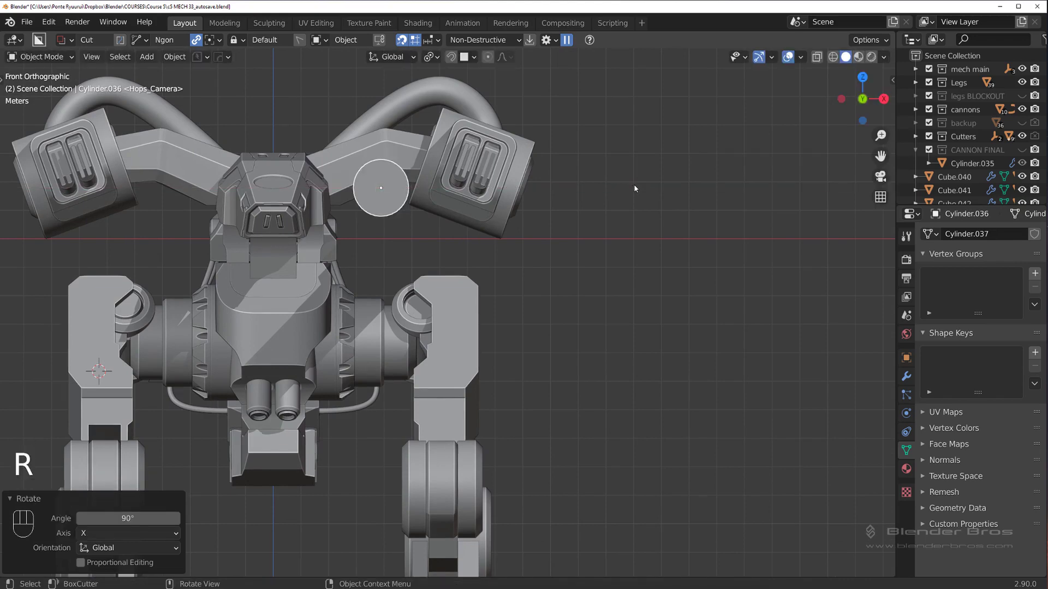
pyautogui.press('s')
pyautogui.press('h')
pyautogui.press('ctrl+z')
pyautogui.press('g')
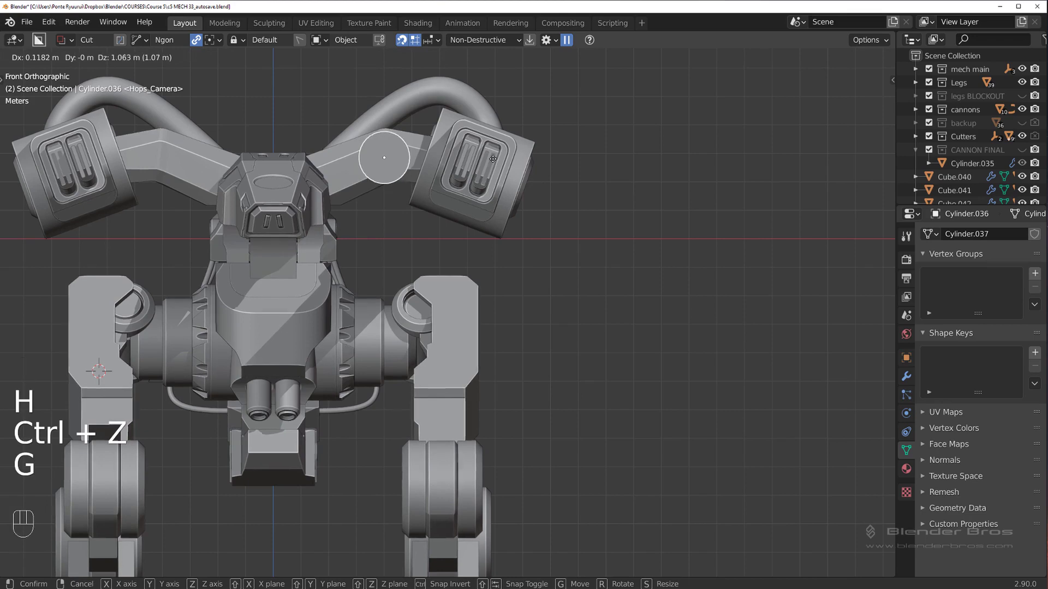
pyautogui.press('s')
# From top view slide the cylinder along Y into the joint and apply HardOps Sharpen
pyautogui.click(523, 209)
pyautogui.click(520, 320)
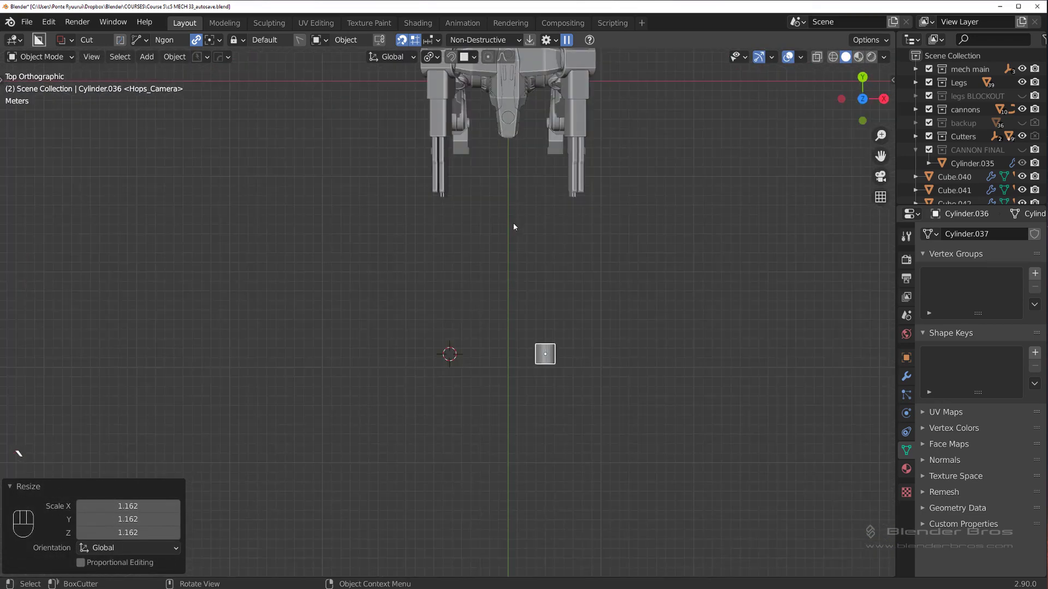
pyautogui.click(506, 336)
pyautogui.press('g')
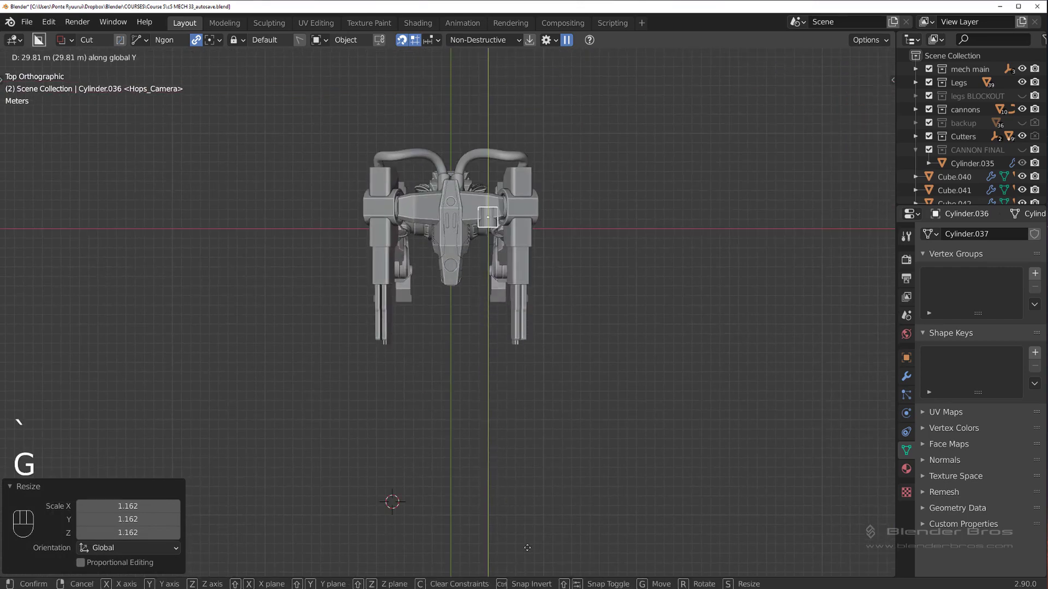
pyautogui.press('s')
pyautogui.press('s')
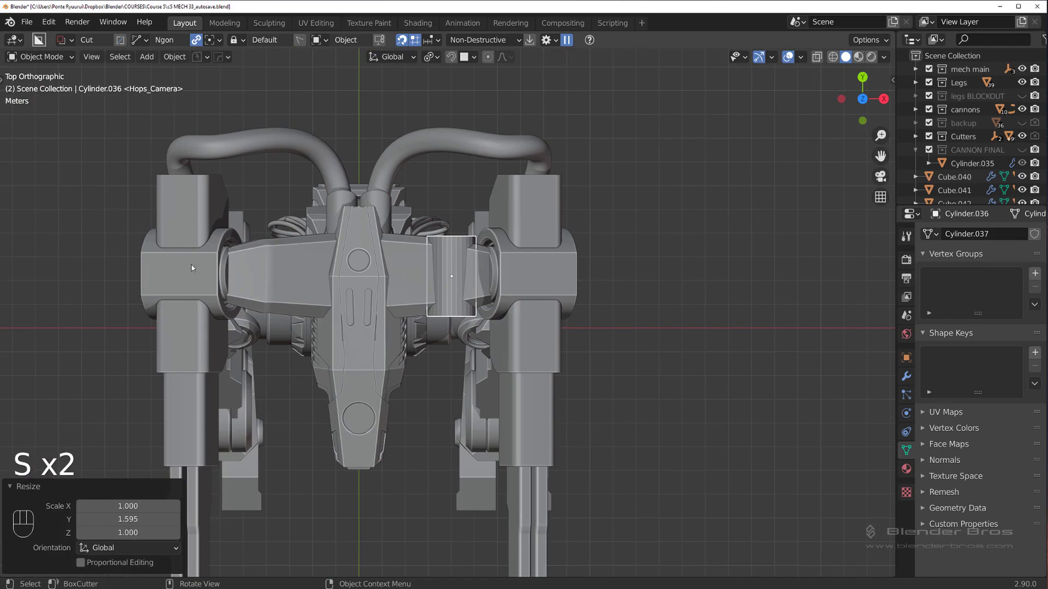
pyautogui.press('q')
# Orbit around the shoulders to inspect the new hinge in 3D
pyautogui.moveTo(429, 255); pyautogui.dragTo(419, 164)
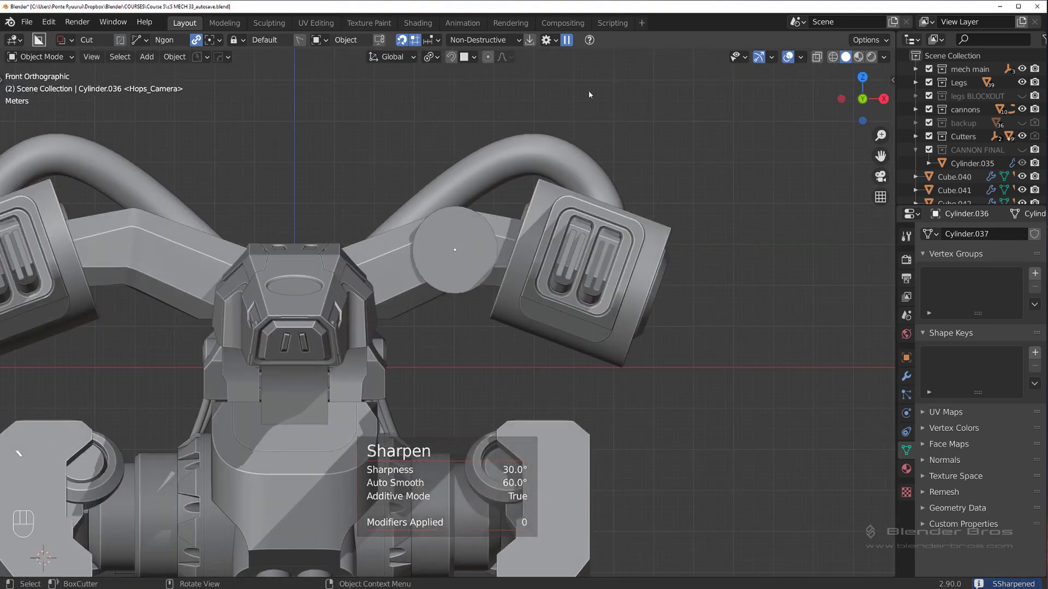
pyautogui.moveTo(441, 218); pyautogui.dragTo(417, 138)
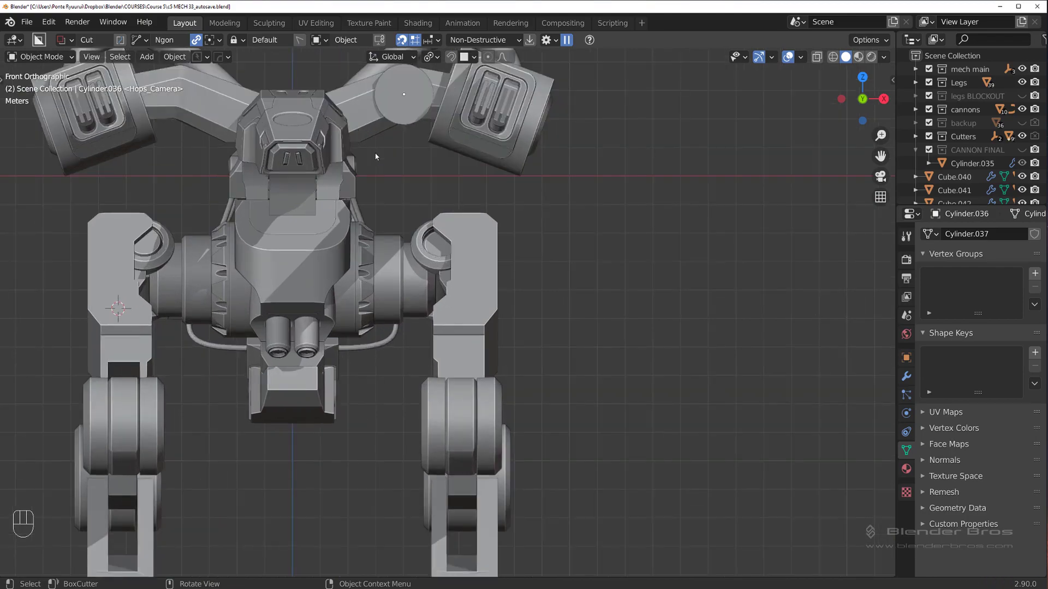
pyautogui.moveTo(419, 214); pyautogui.dragTo(440, 250)
pyautogui.moveTo(450, 254); pyautogui.dragTo(524, 262)
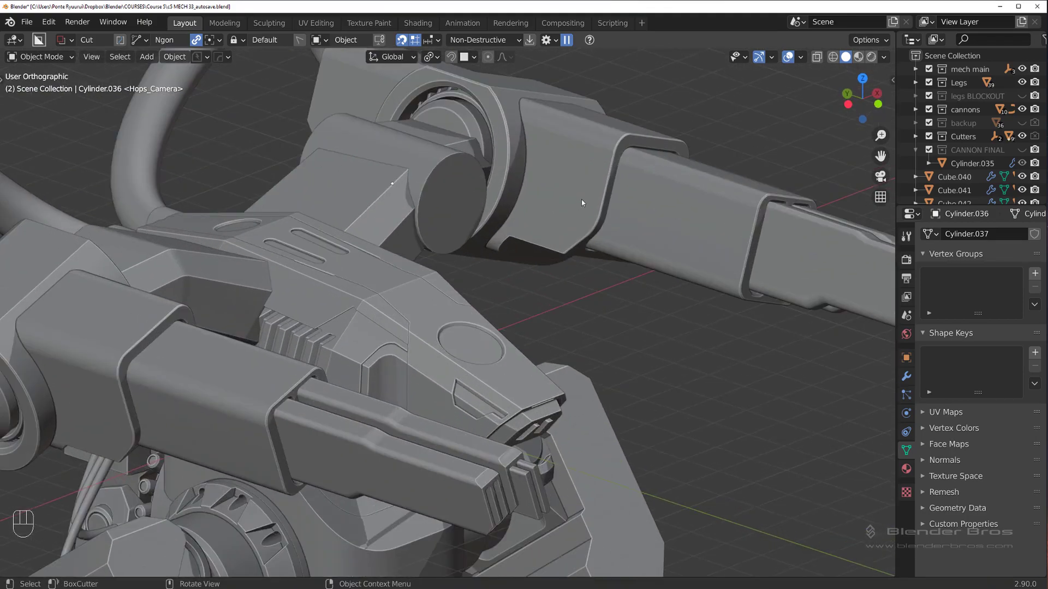
pyautogui.middleClick(536, 280)
pyautogui.moveTo(510, 295); pyautogui.dragTo(453, 263)
pyautogui.press('`')
pyautogui.middleClick(479, 280)
pyautogui.moveTo(480, 224); pyautogui.dragTo(492, 282)
pyautogui.moveTo(447, 242); pyautogui.dragTo(426, 247)
pyautogui.middleClick(446, 266)
pyautogui.moveTo(426, 229); pyautogui.dragTo(416, 244)
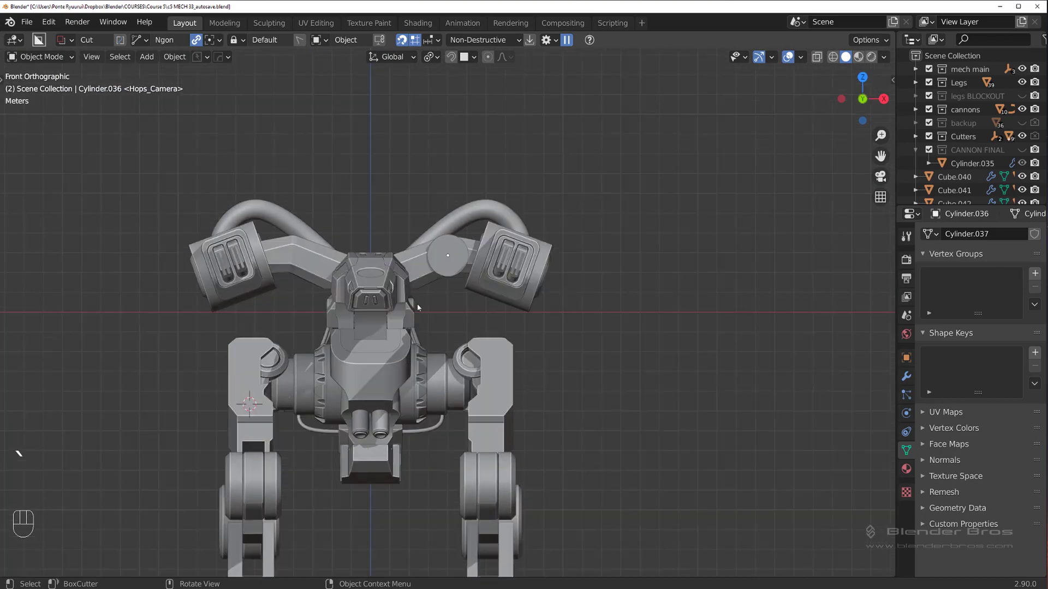
pyautogui.moveTo(418, 291); pyautogui.dragTo(409, 114)
pyautogui.moveTo(417, 182); pyautogui.dragTo(576, 225)
pyautogui.moveTo(460, 217); pyautogui.dragTo(455, 159)
pyautogui.moveTo(474, 167); pyautogui.dragTo(386, 129)
pyautogui.moveTo(427, 123); pyautogui.dragTo(407, 149)
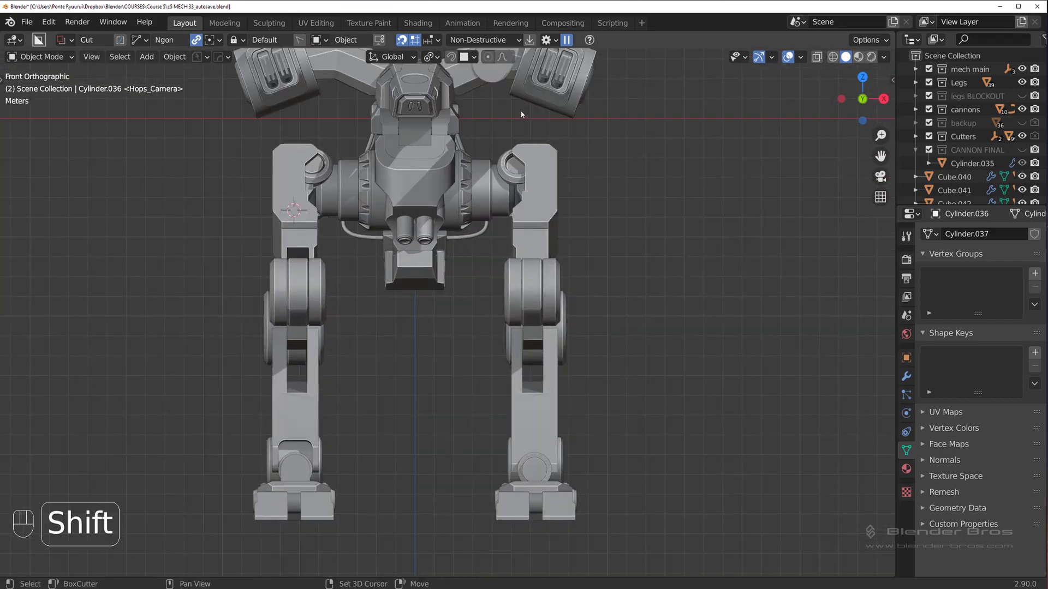
pyautogui.middleClick(490, 223)
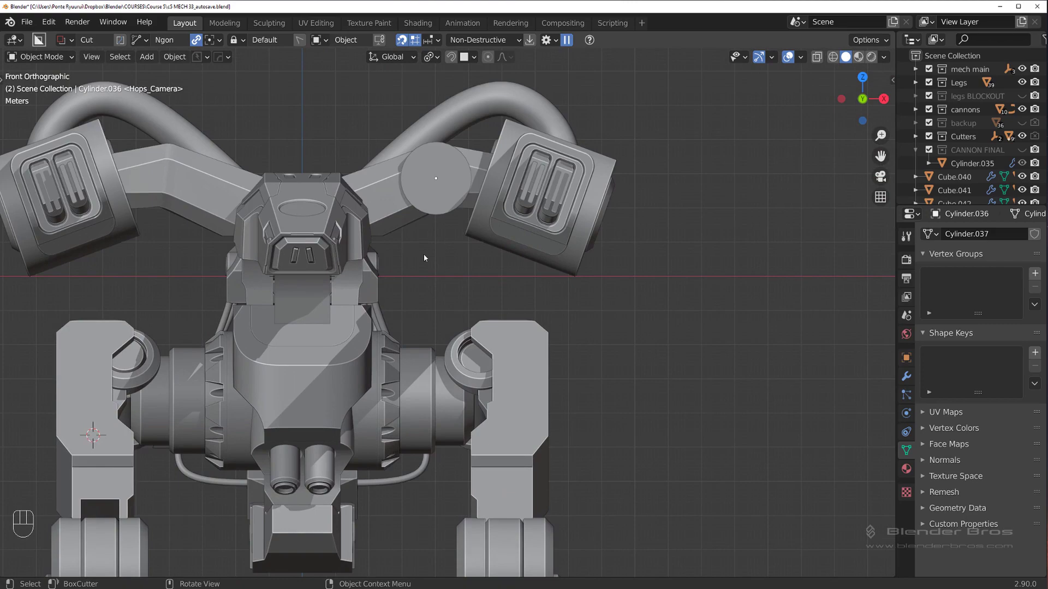
pyautogui.moveTo(516, 214); pyautogui.dragTo(504, 220)
pyautogui.middleClick(455, 316)
pyautogui.moveTo(486, 186); pyautogui.dragTo(472, 216)
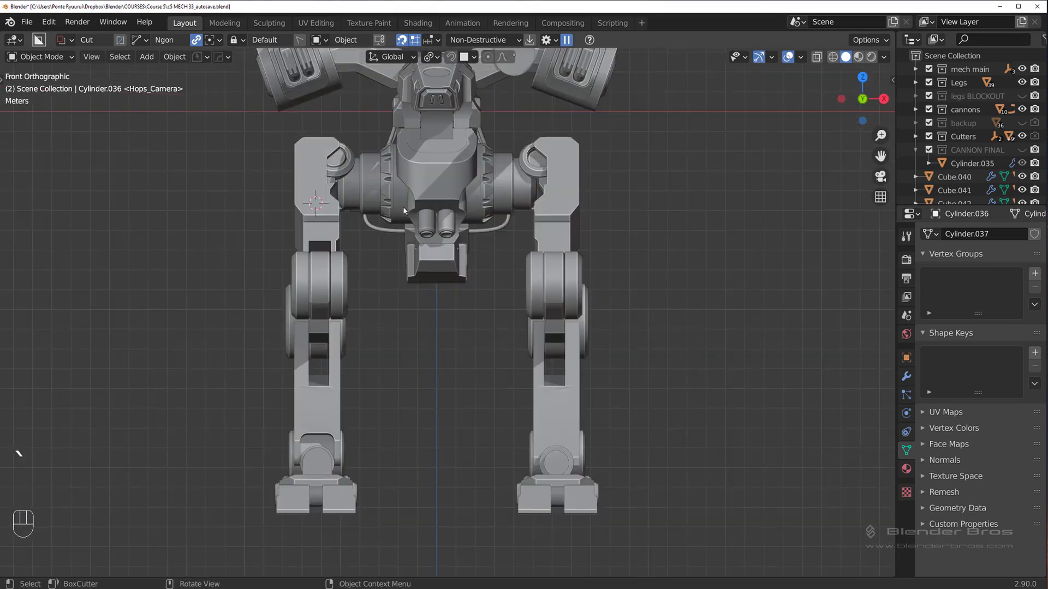
pyautogui.moveTo(544, 138); pyautogui.dragTo(503, 293)
pyautogui.middleClick(487, 220)
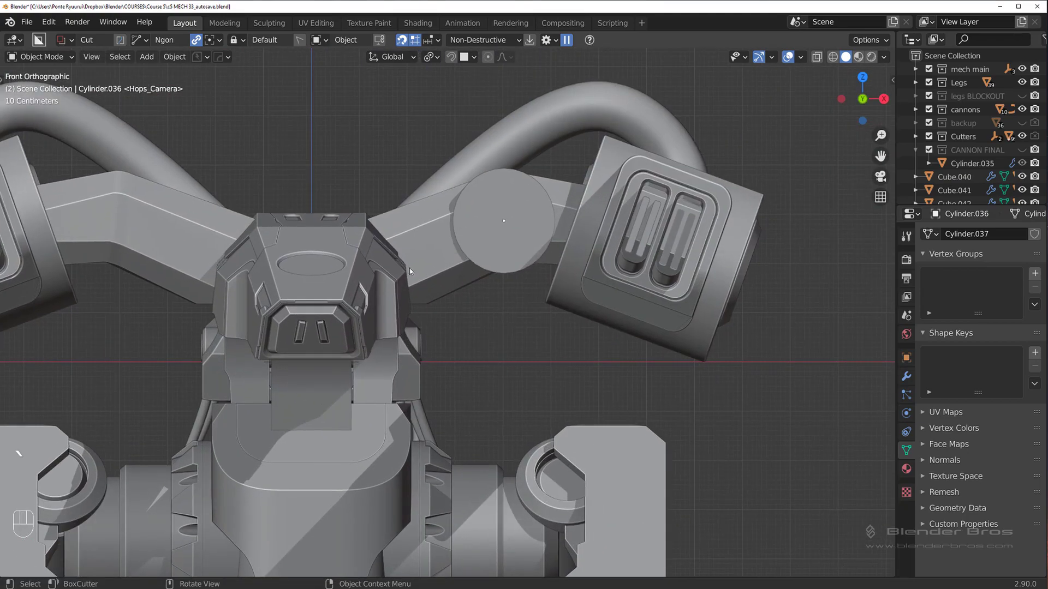
pyautogui.moveTo(482, 233); pyautogui.dragTo(495, 232)
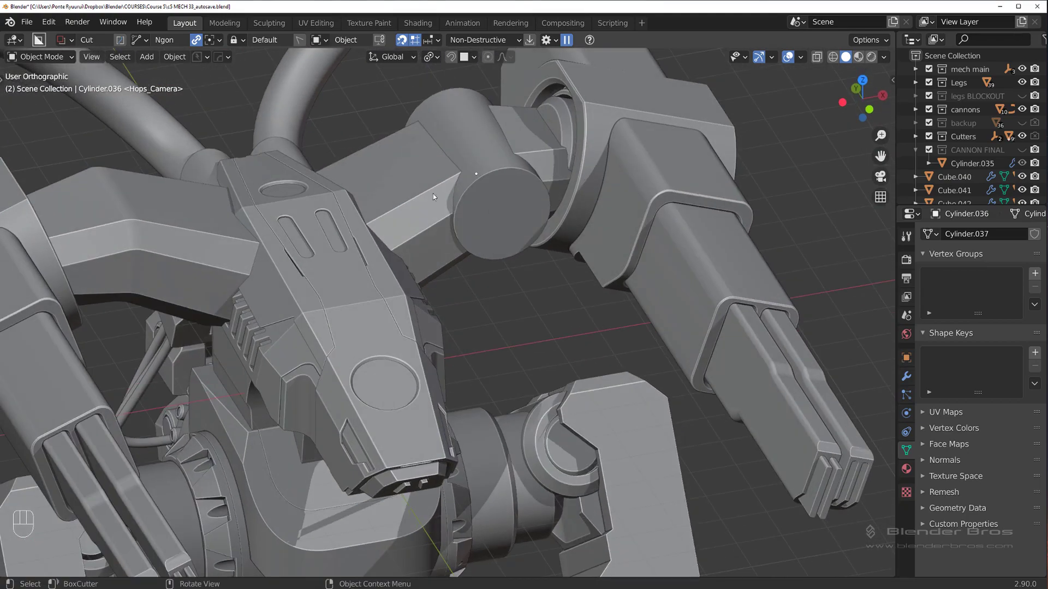
pyautogui.middleClick(491, 251)
pyautogui.moveTo(449, 262); pyautogui.dragTo(525, 263)
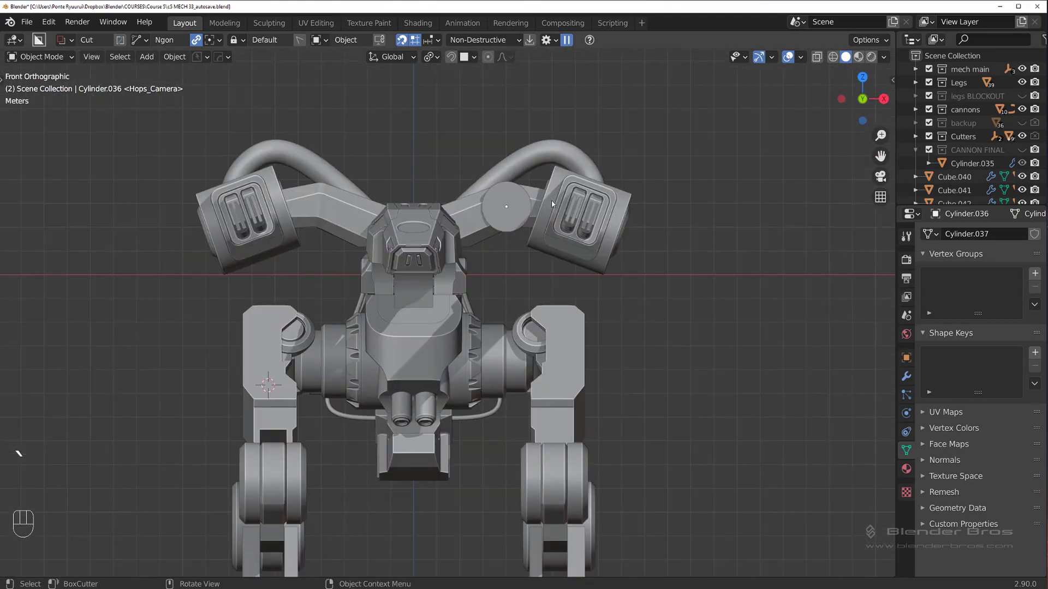